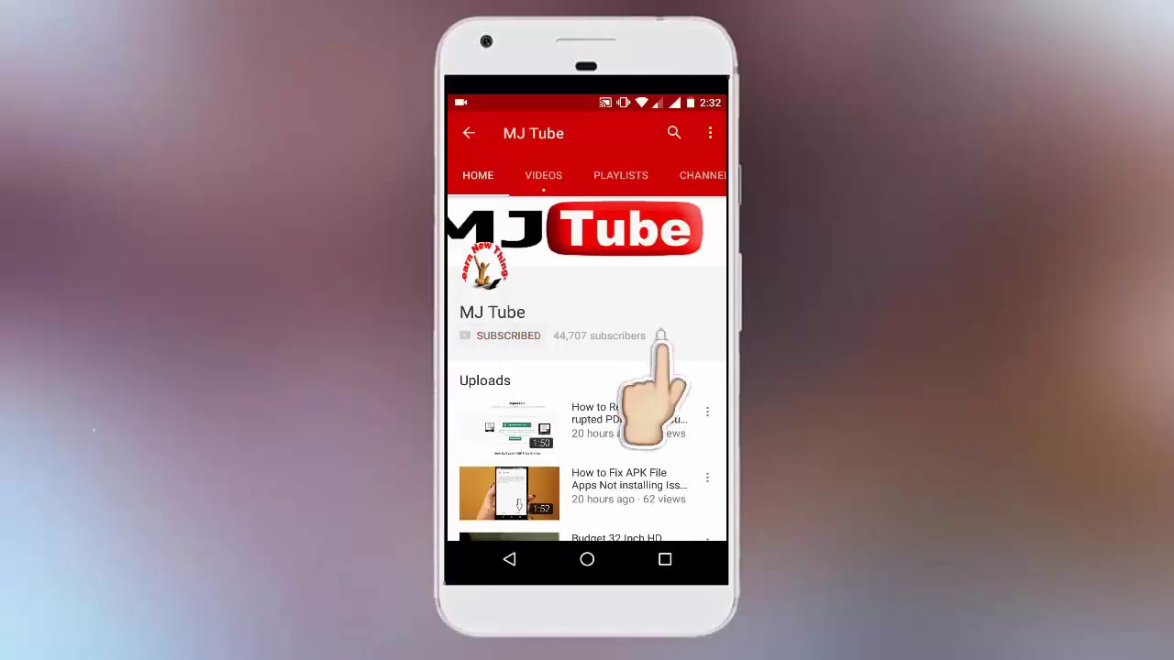
- Select the New folder on the desktop and use a command from its right-click menu
click(408, 84)
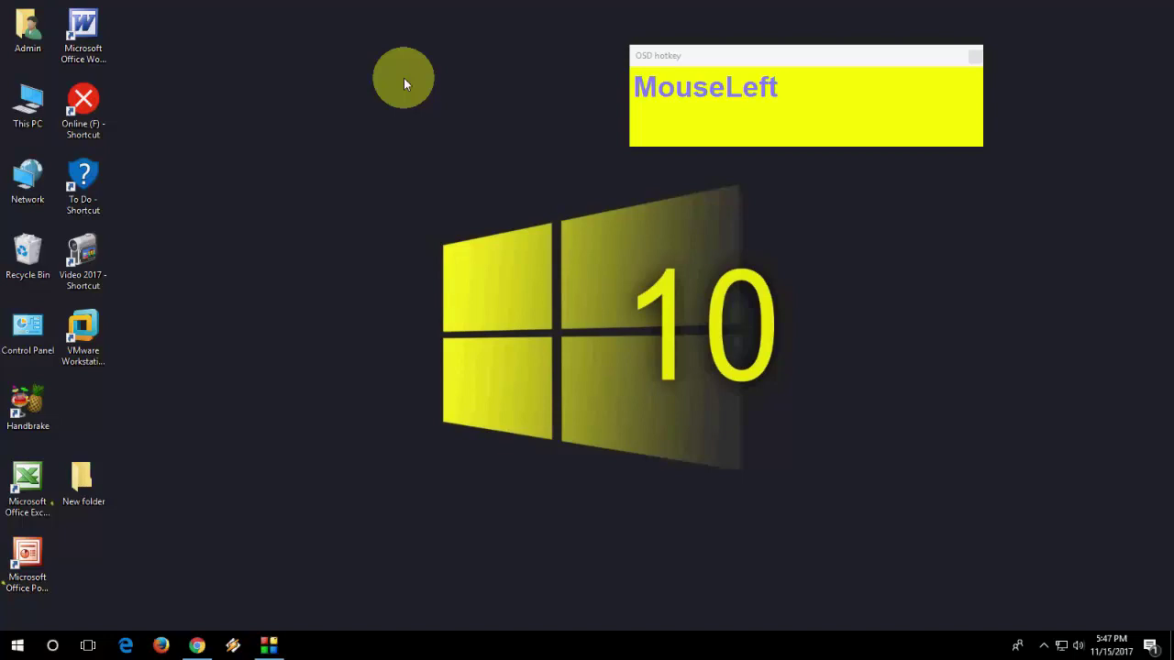
key(F9)
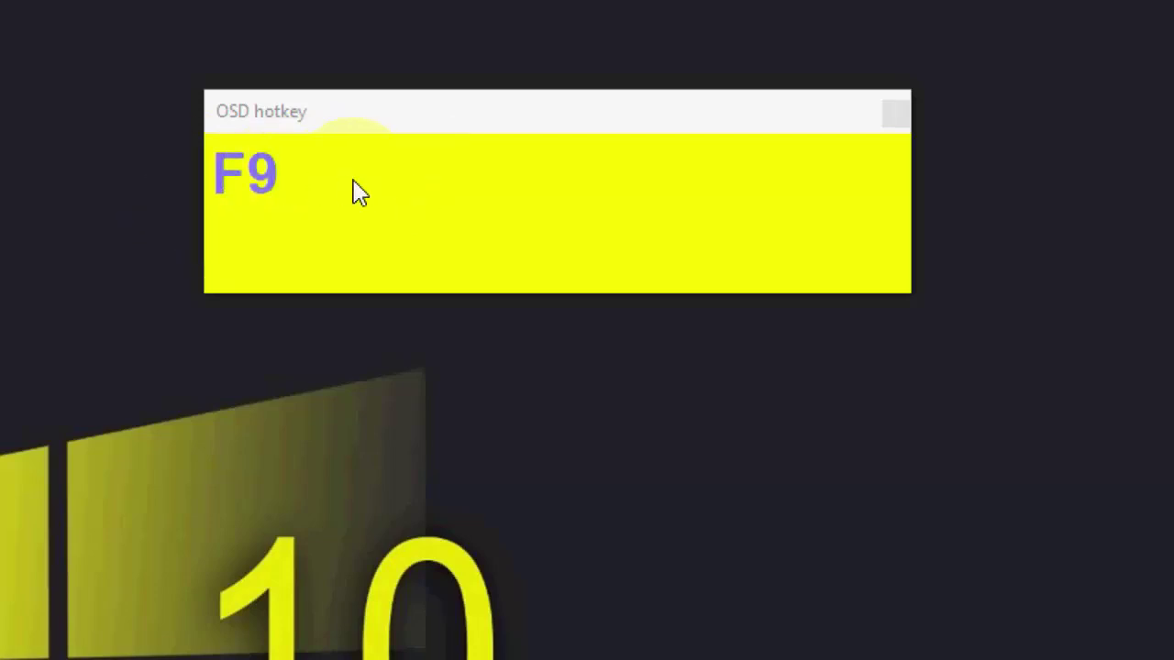
key(F10)
click(224, 254)
right_click(224, 254)
click(246, 291)
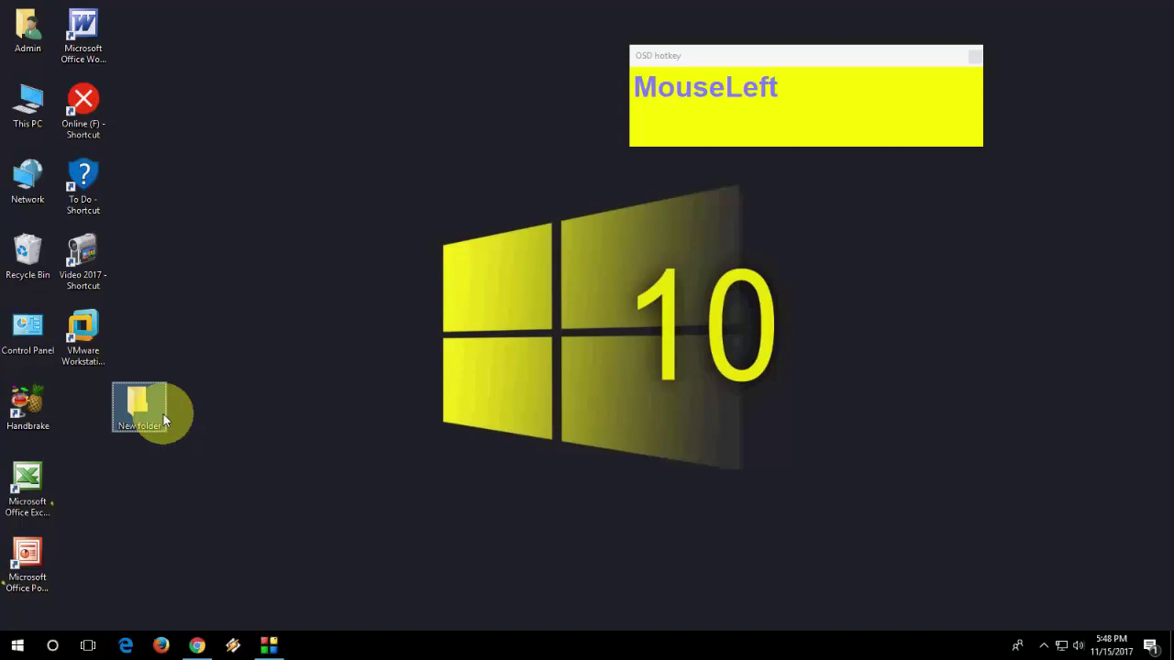
- Delete the New folder, restore it with Ctrl+Z, and delete it again
key(Delete)
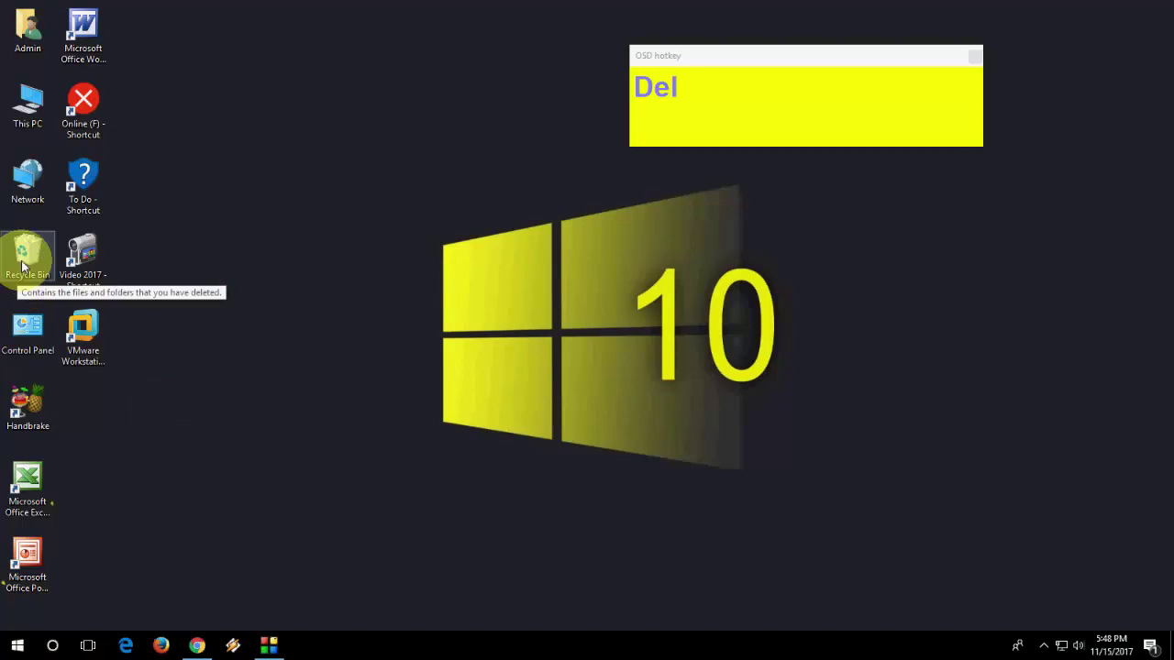
click(204, 340)
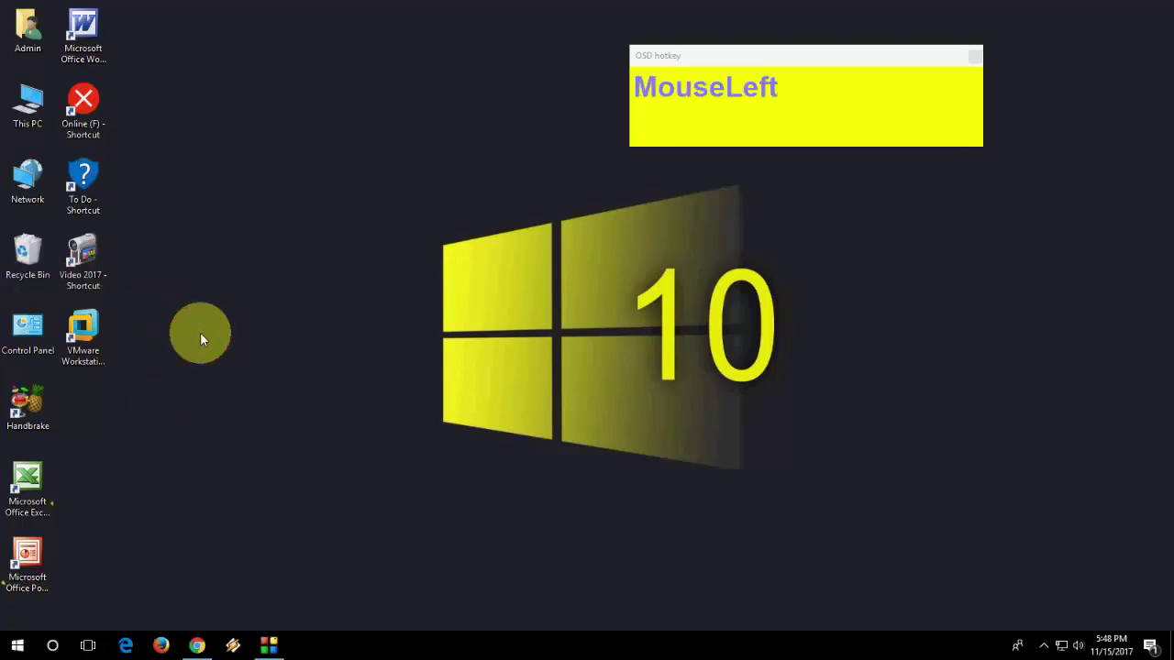
key(ctrl+z)
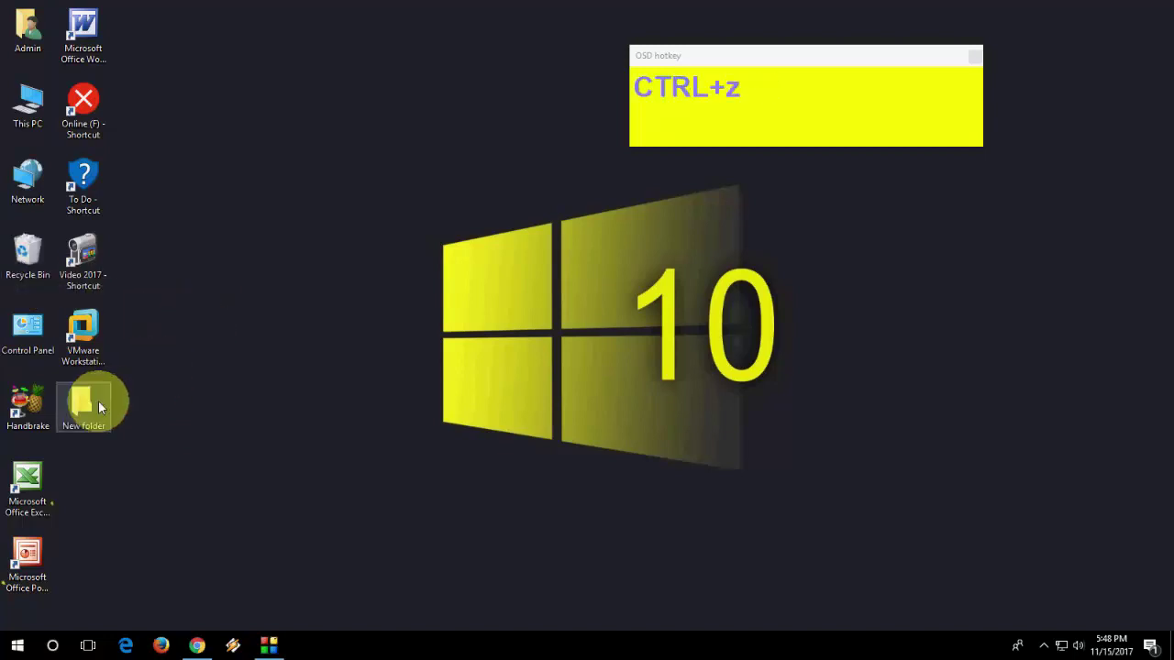
click(98, 409)
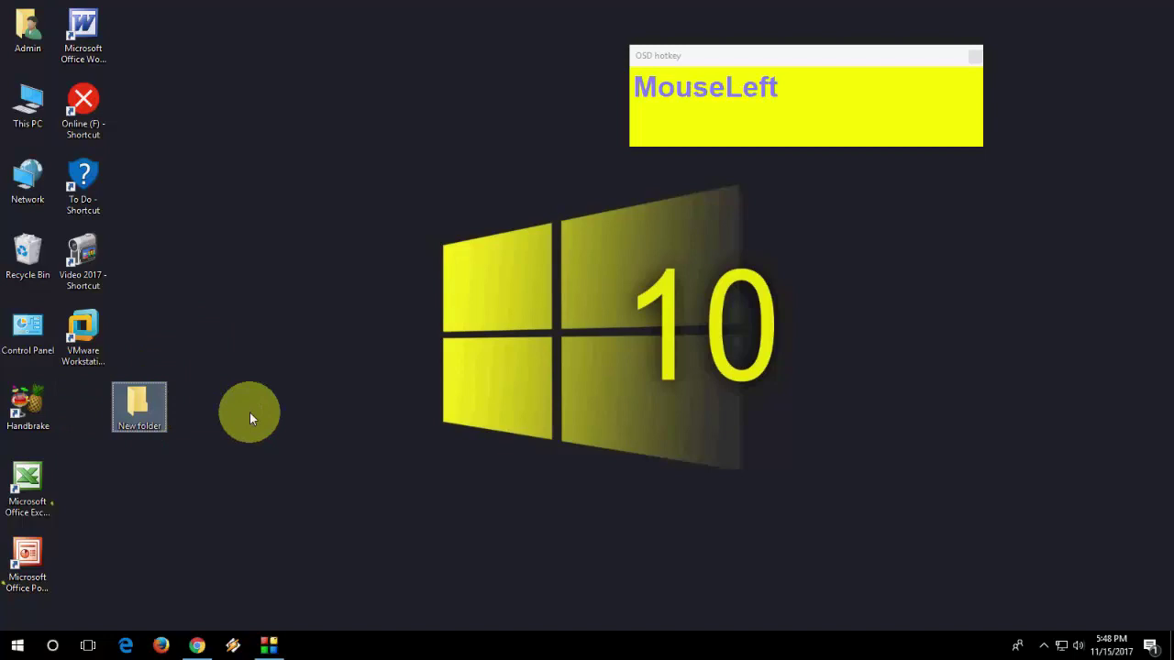
key(Delete)
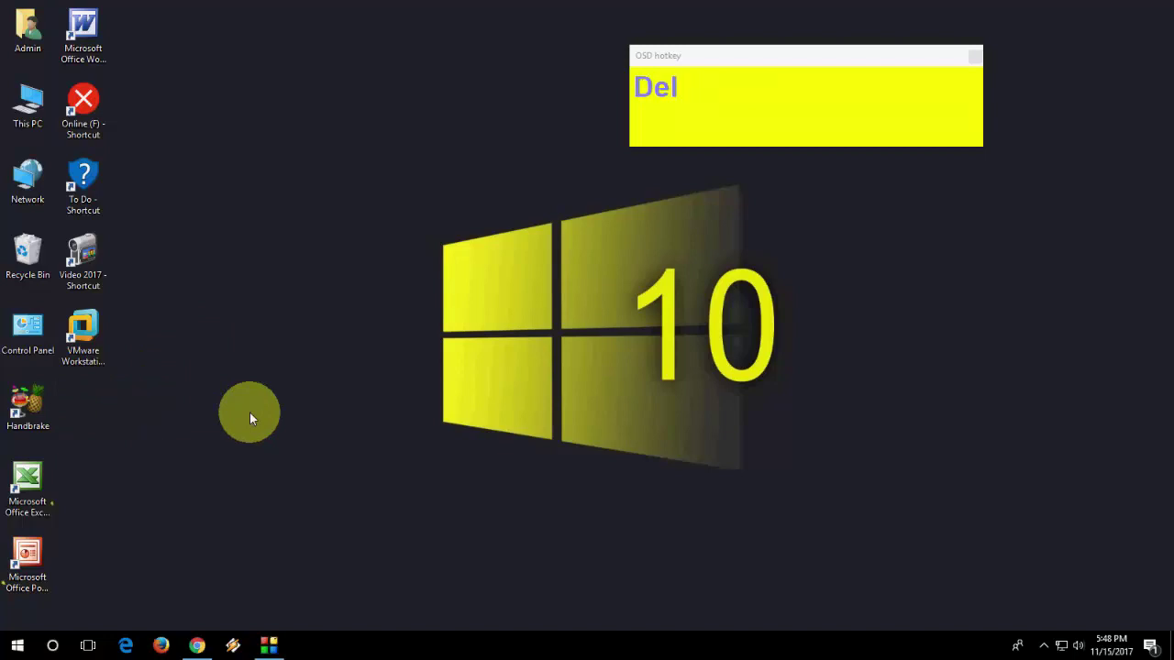
key(ctrl+z)
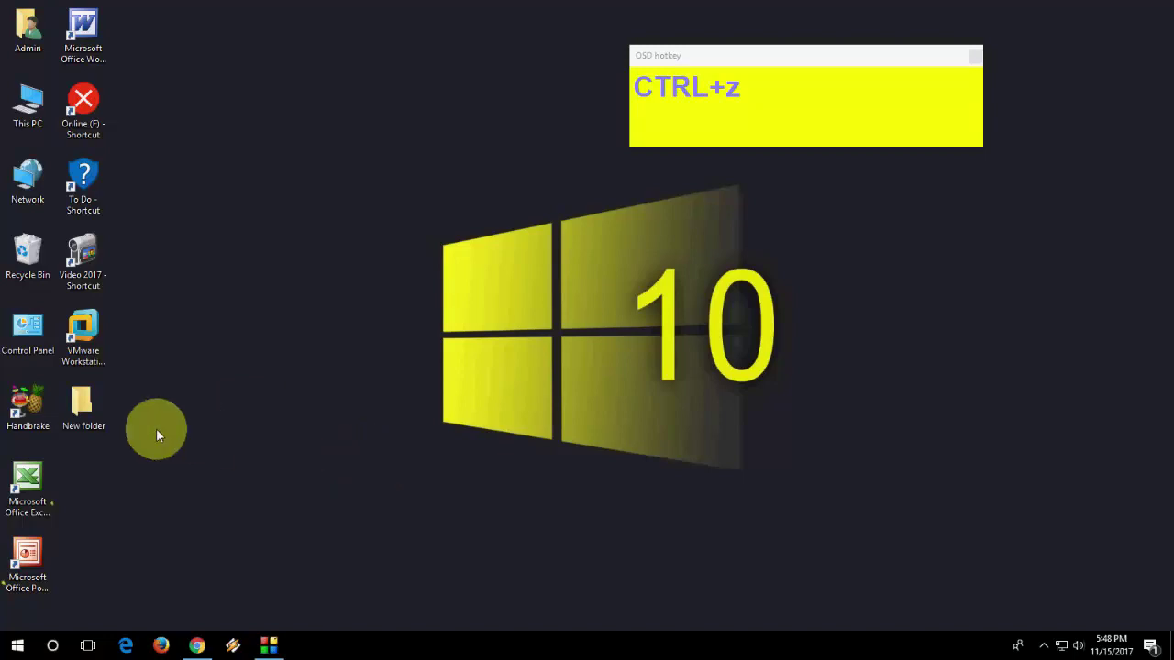
click(95, 430)
key(Delete)
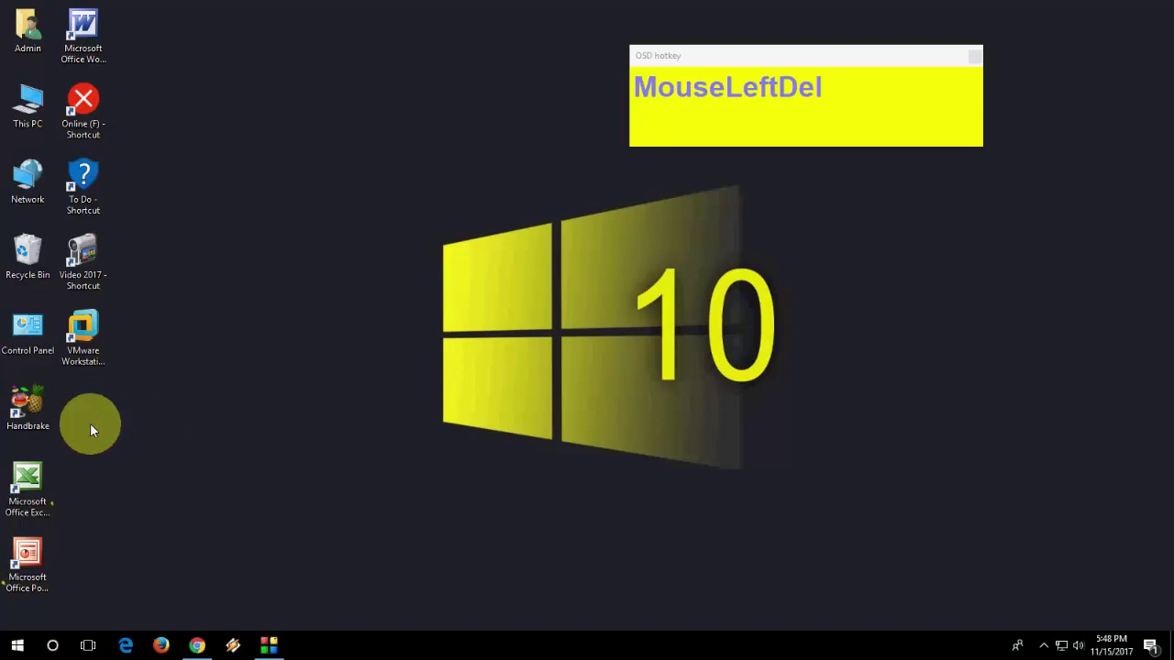
key(super+x)
key(super+y)
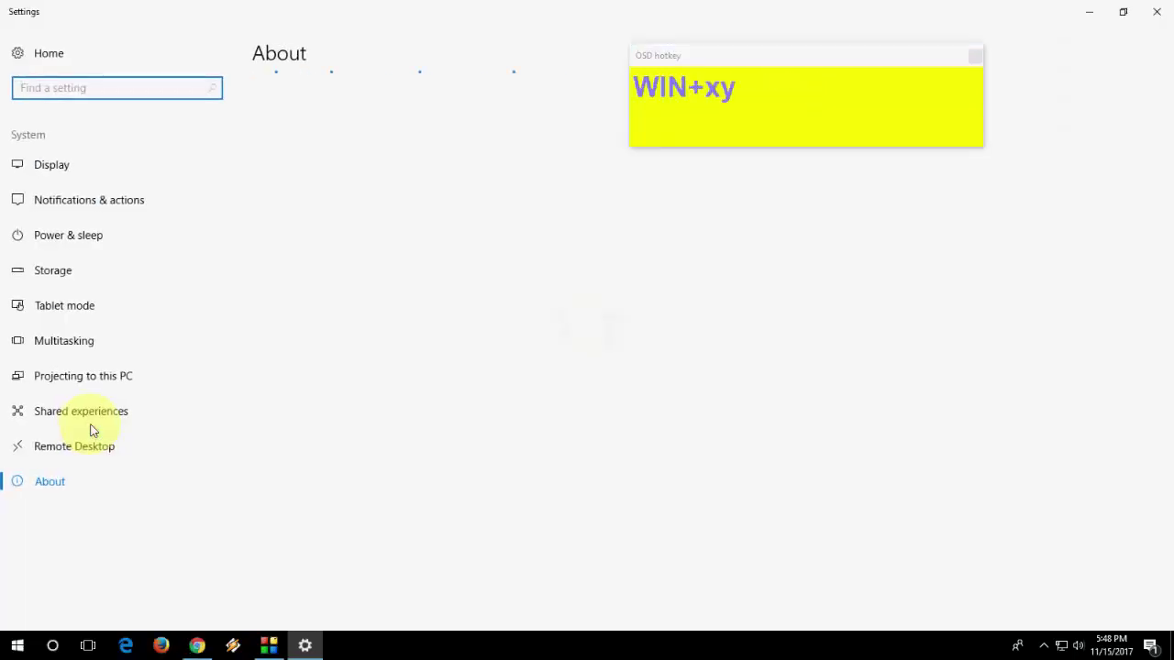
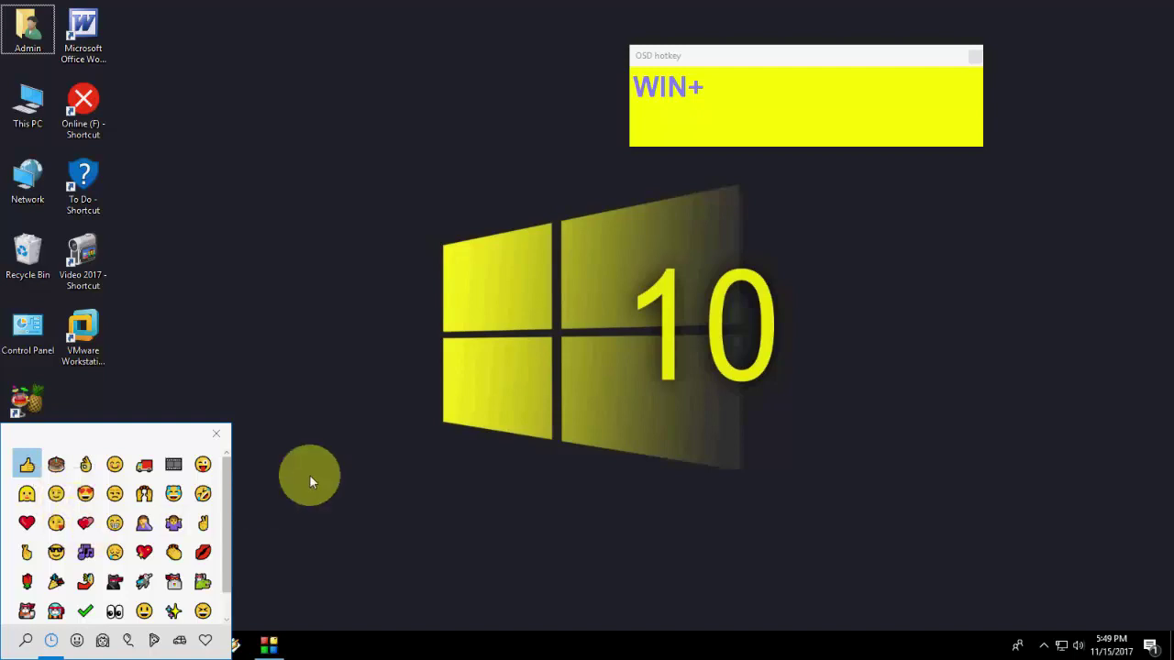
click(339, 473)
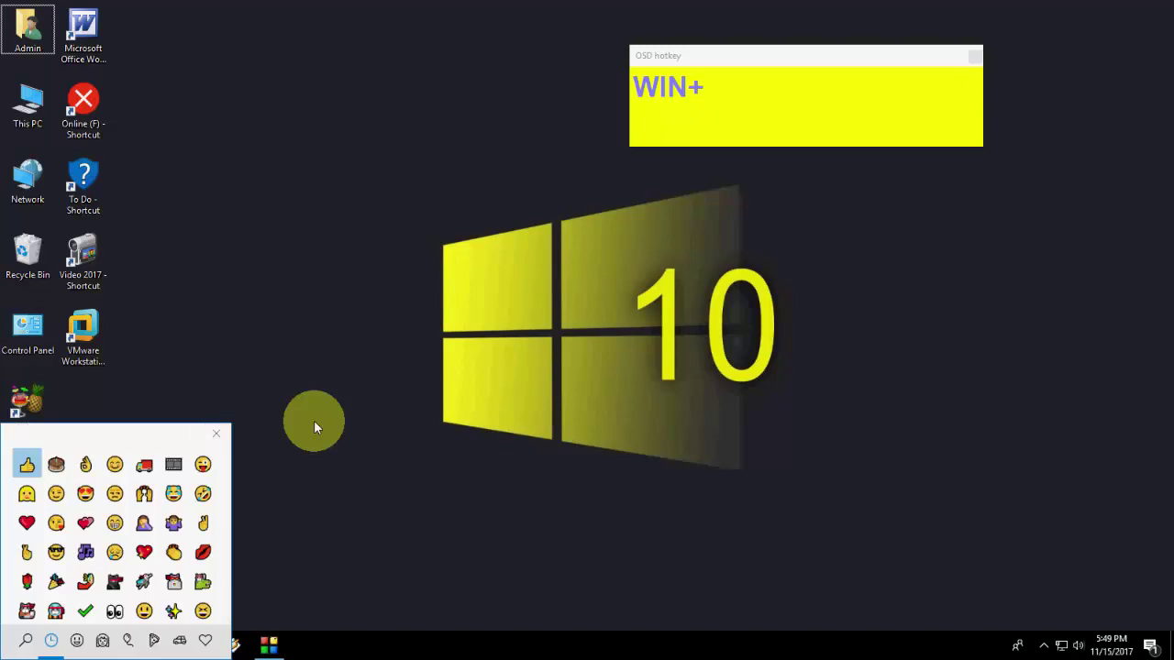
click(224, 440)
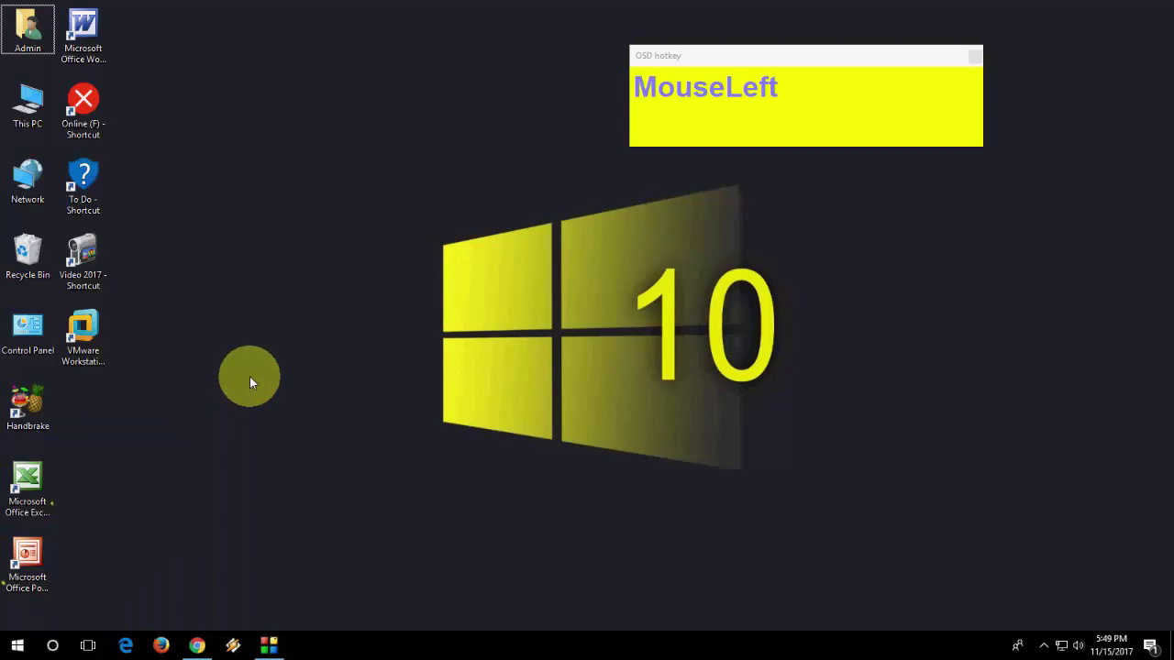
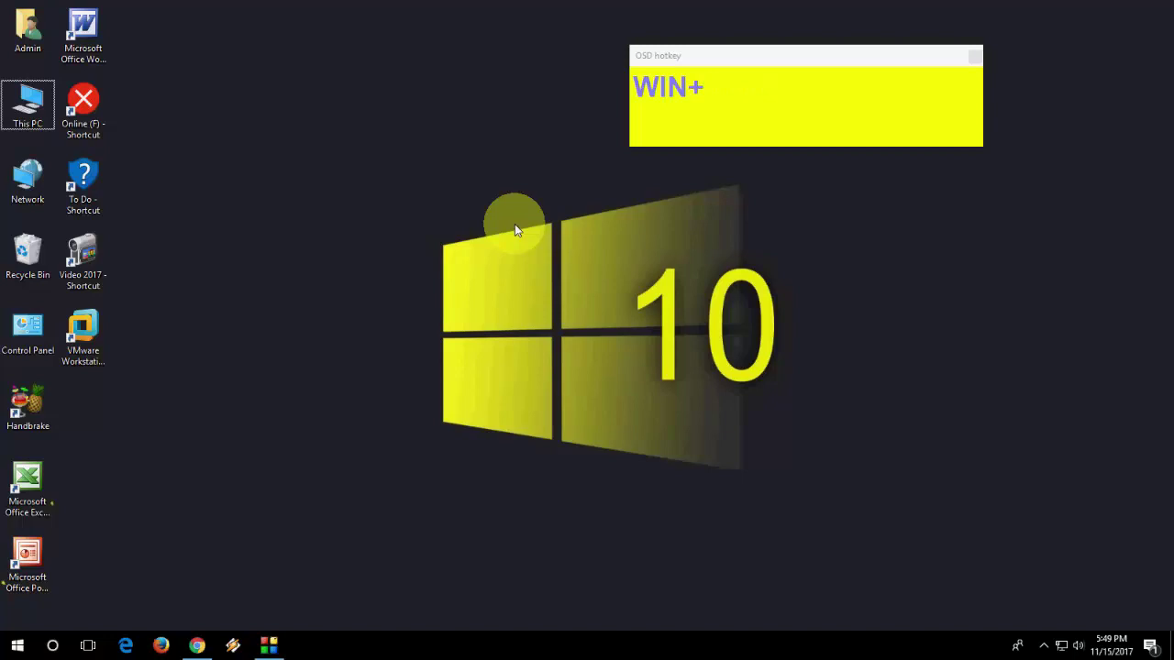
key(super+x)
key(super+f)
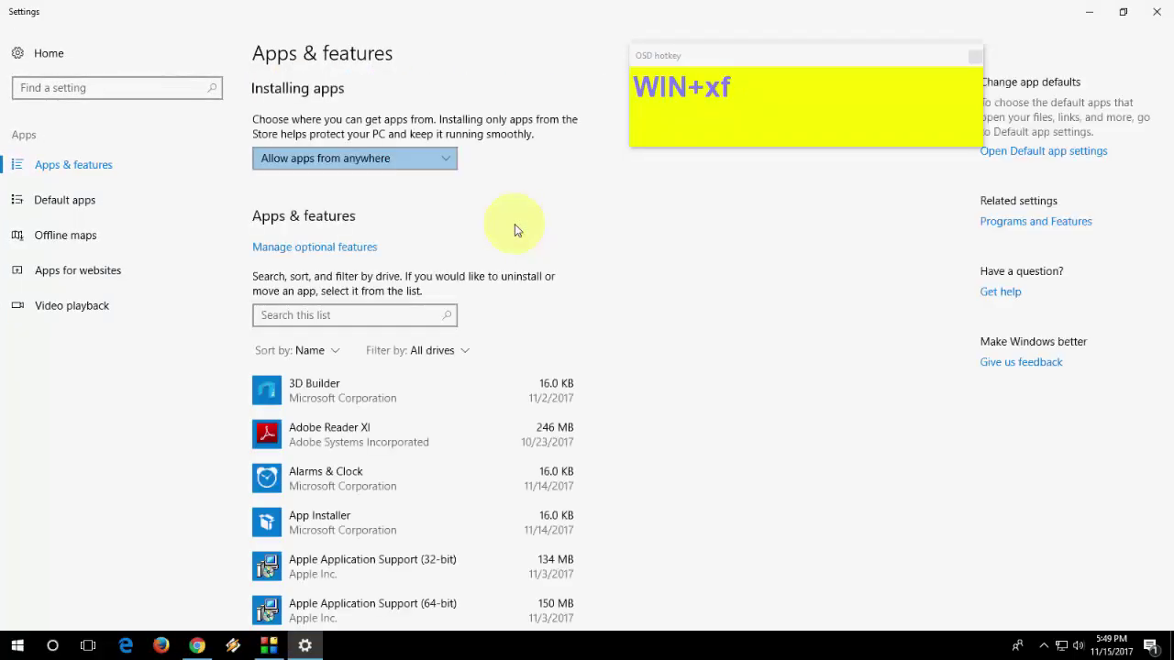
- Create two new folders on the desktop with Ctrl+Shift+N
double_click(260, 308)
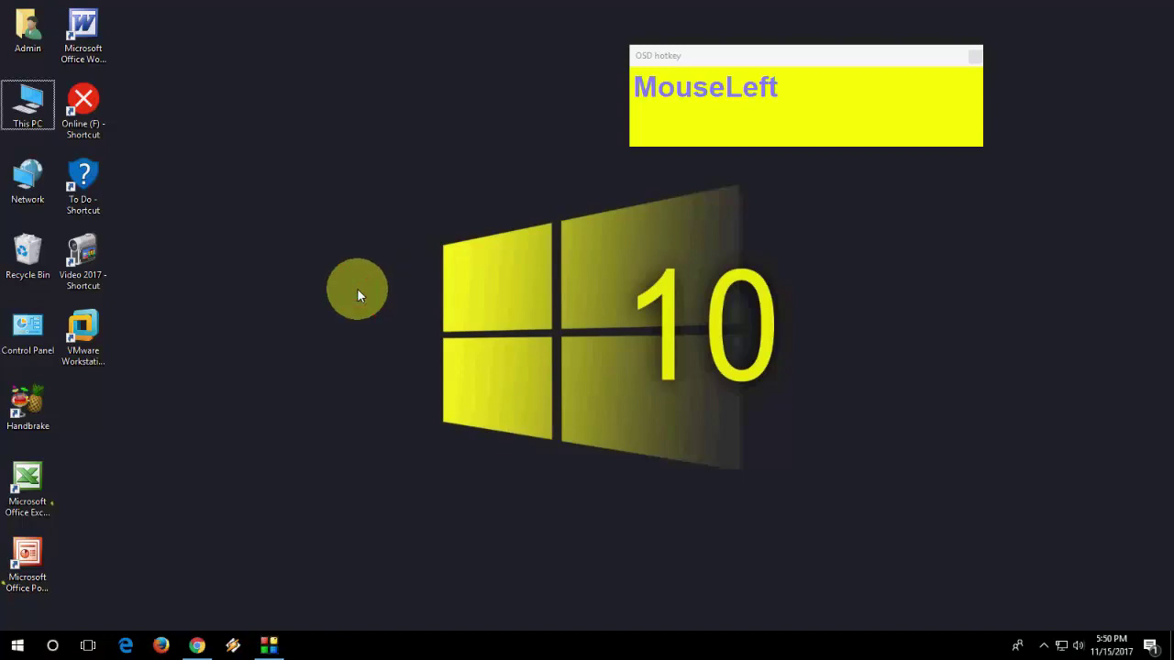
key(ctrl+shift+n)
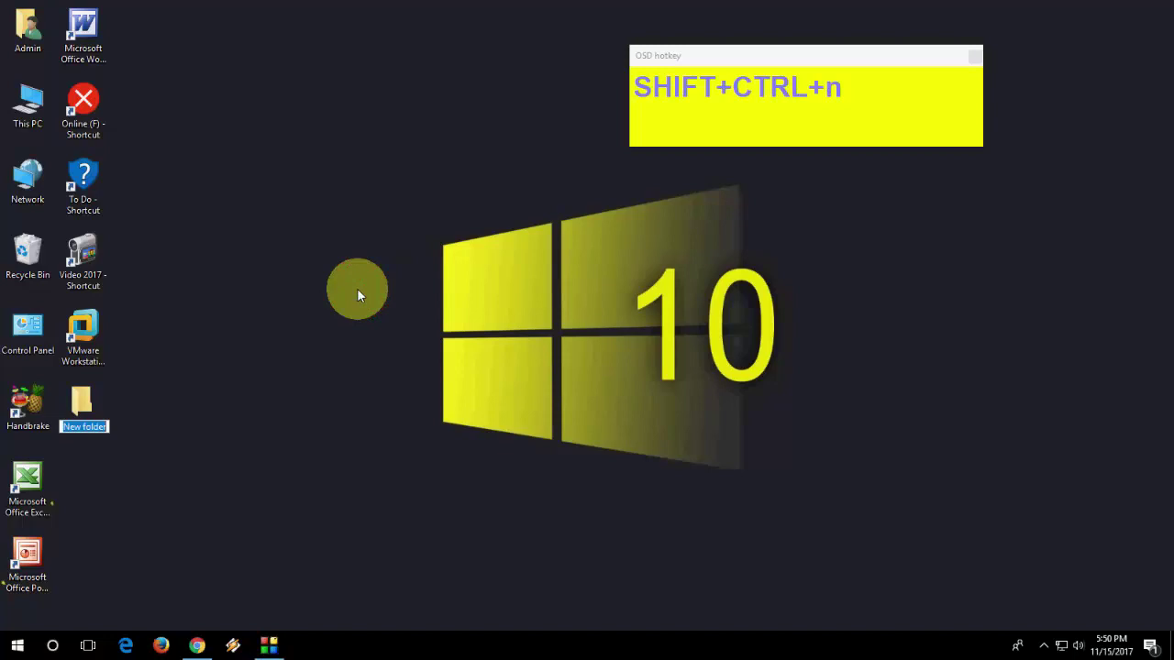
click(361, 295)
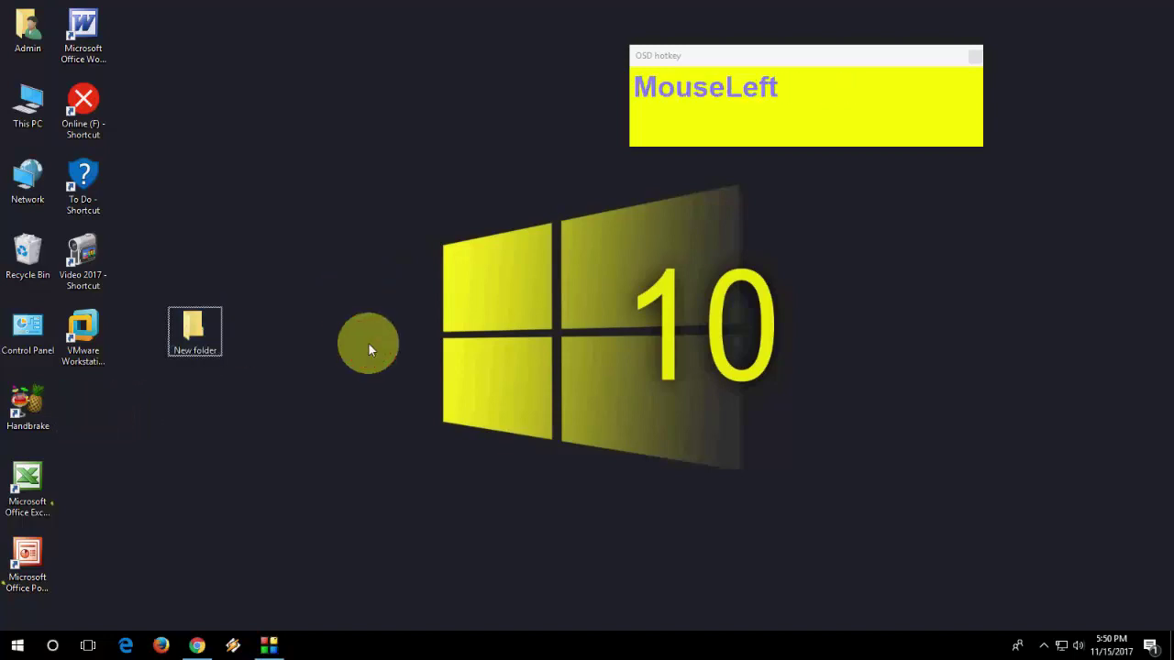
key(ctrl+n)
- Delete both new folders so only the original shortcuts remain
click(374, 350)
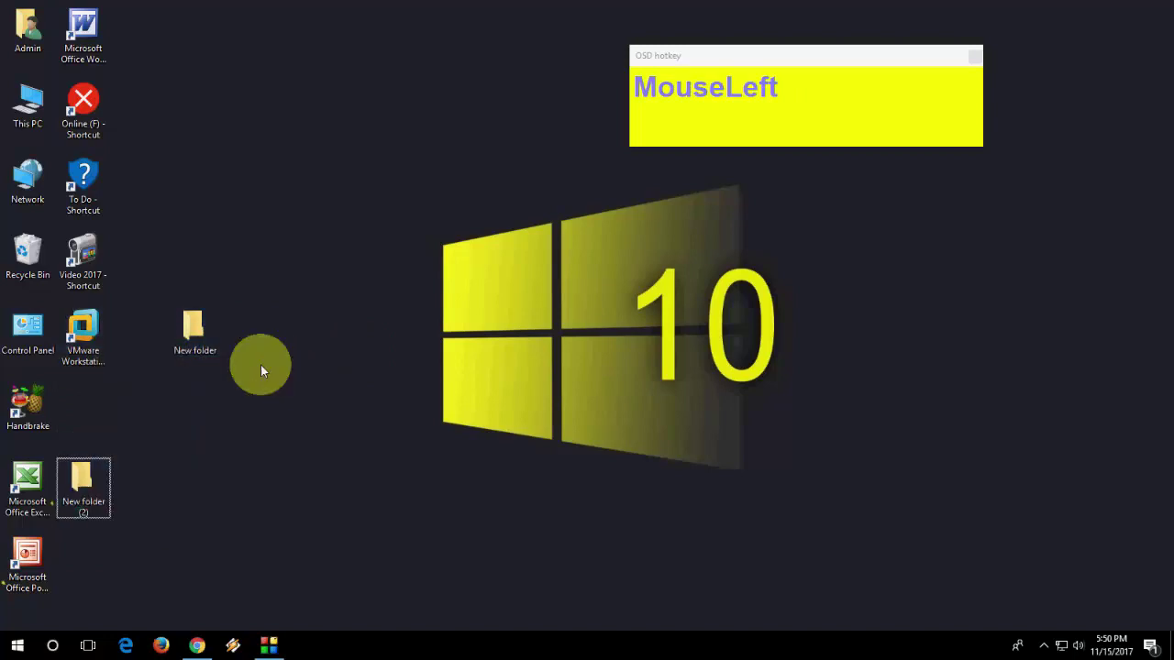
key(Delete)
click(91, 484)
key(Delete)
click(212, 327)
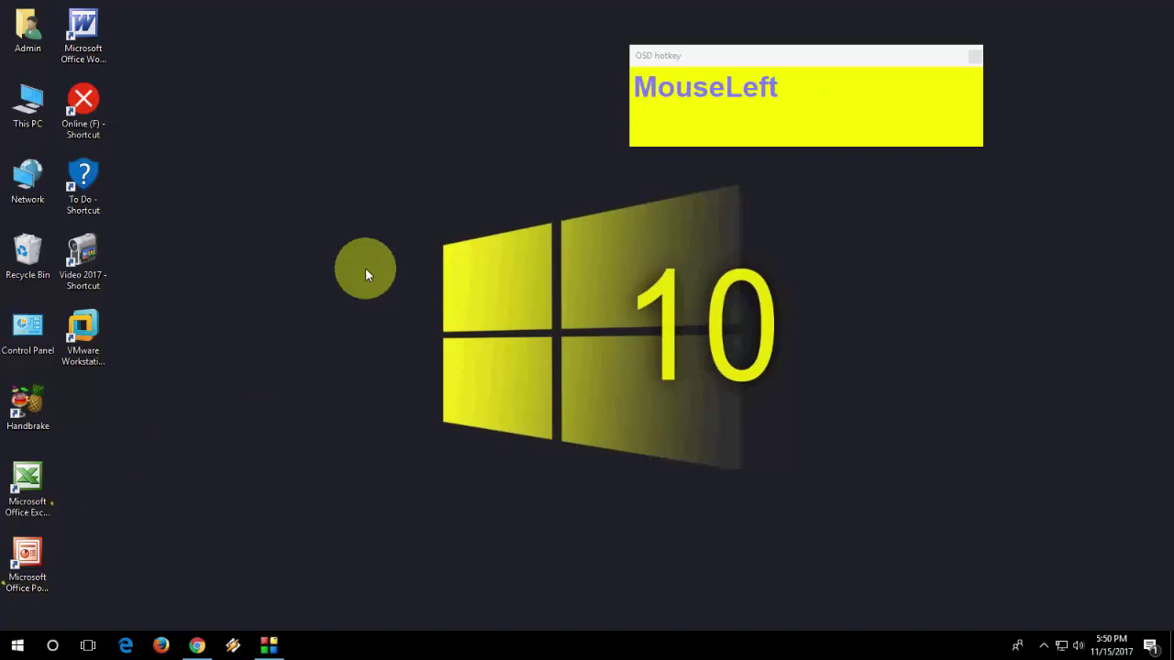
- Open Device Manager from the Win+X menu and close it, returning to the desktop
key(super+x)
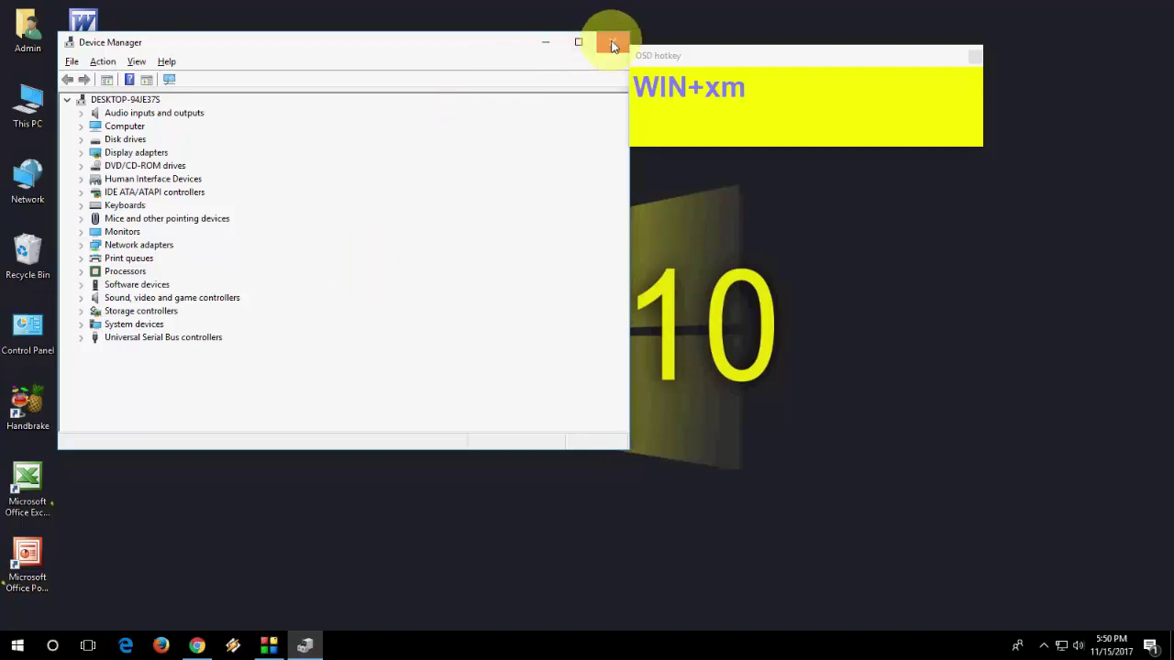
drag(265, 197, 282, 241)
click(283, 241)
right_click(283, 242)
click(294, 279)
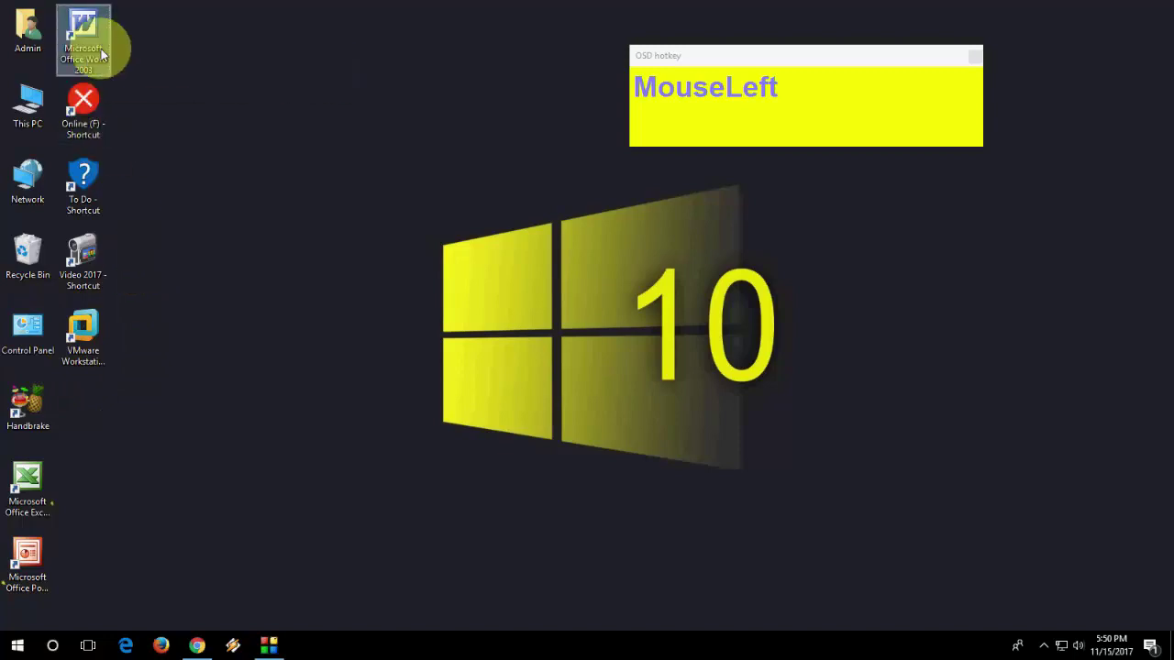
right_click(103, 53)
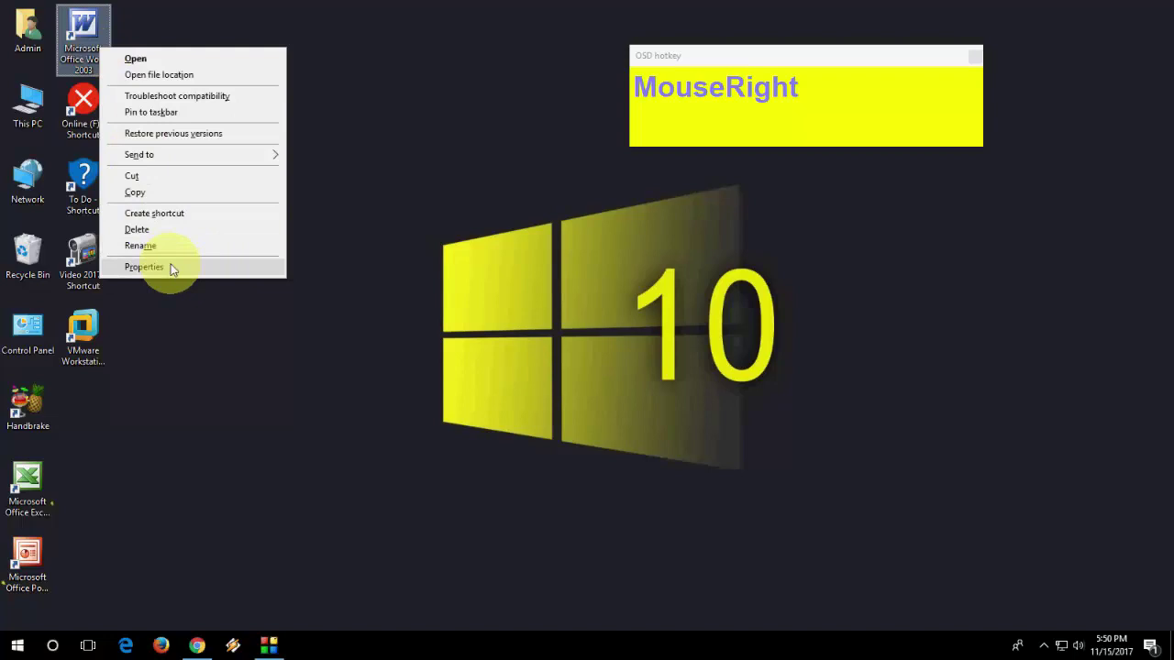
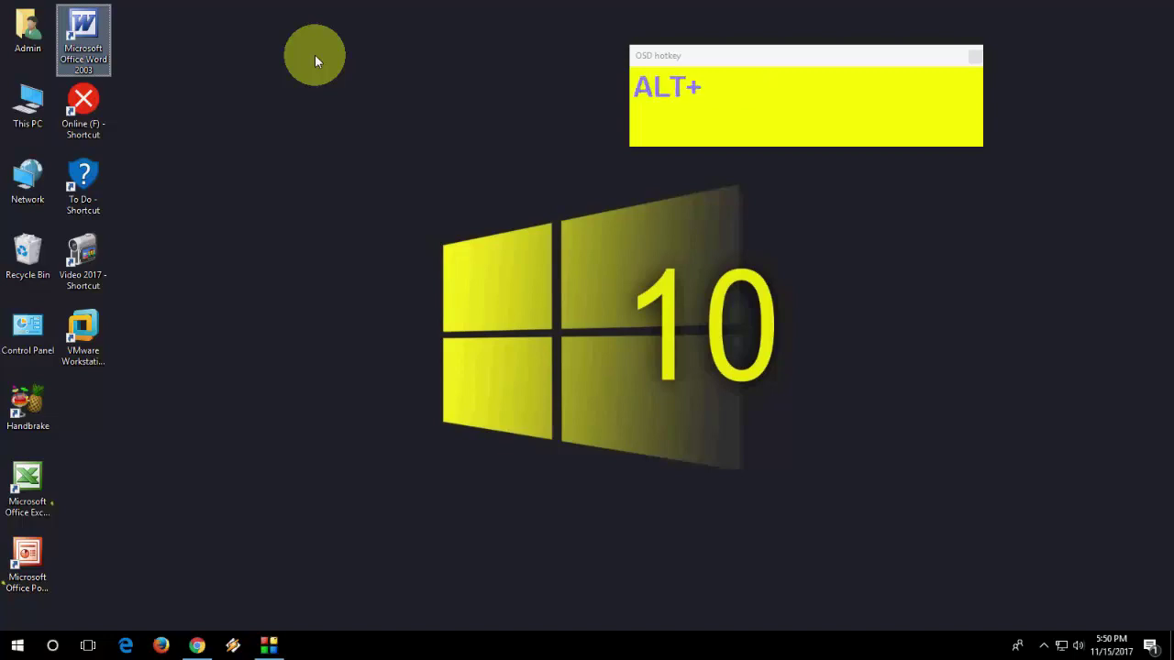
key(Return)
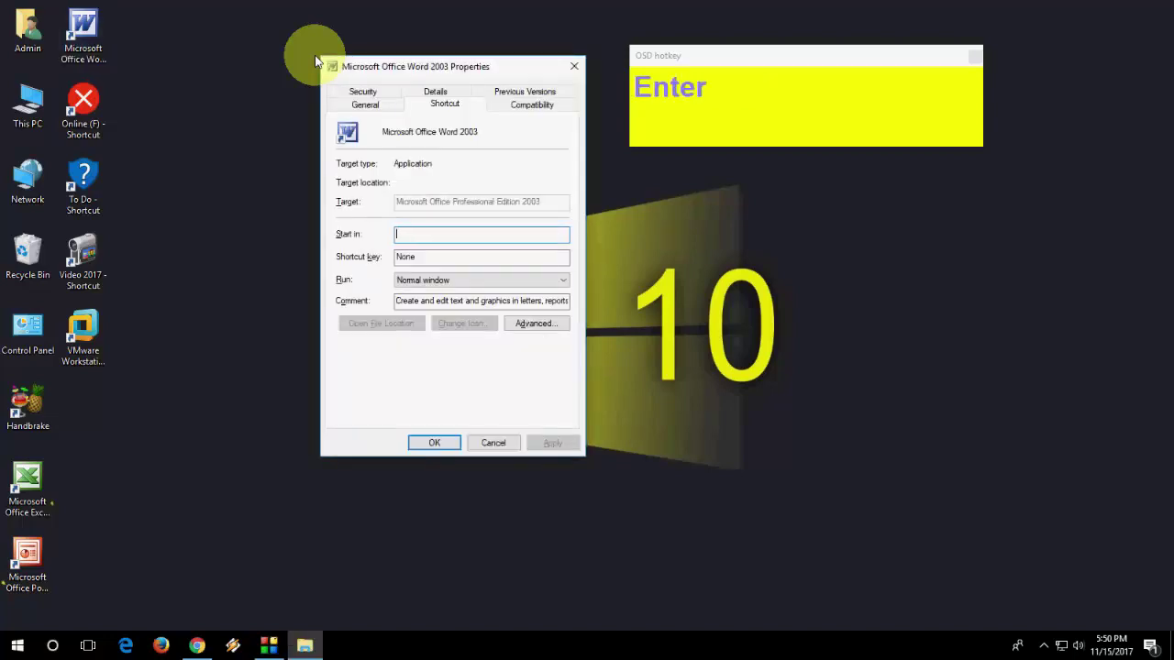
click(583, 75)
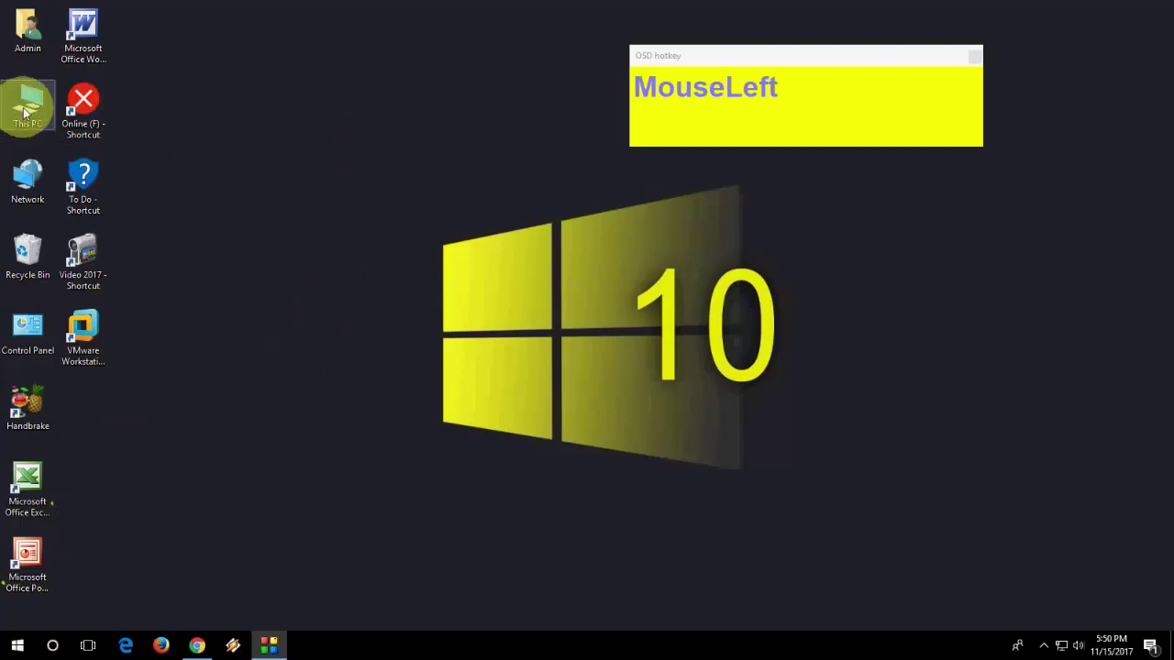
- Snap the This PC window back and forth between the left and right screen halves
click(969, 50)
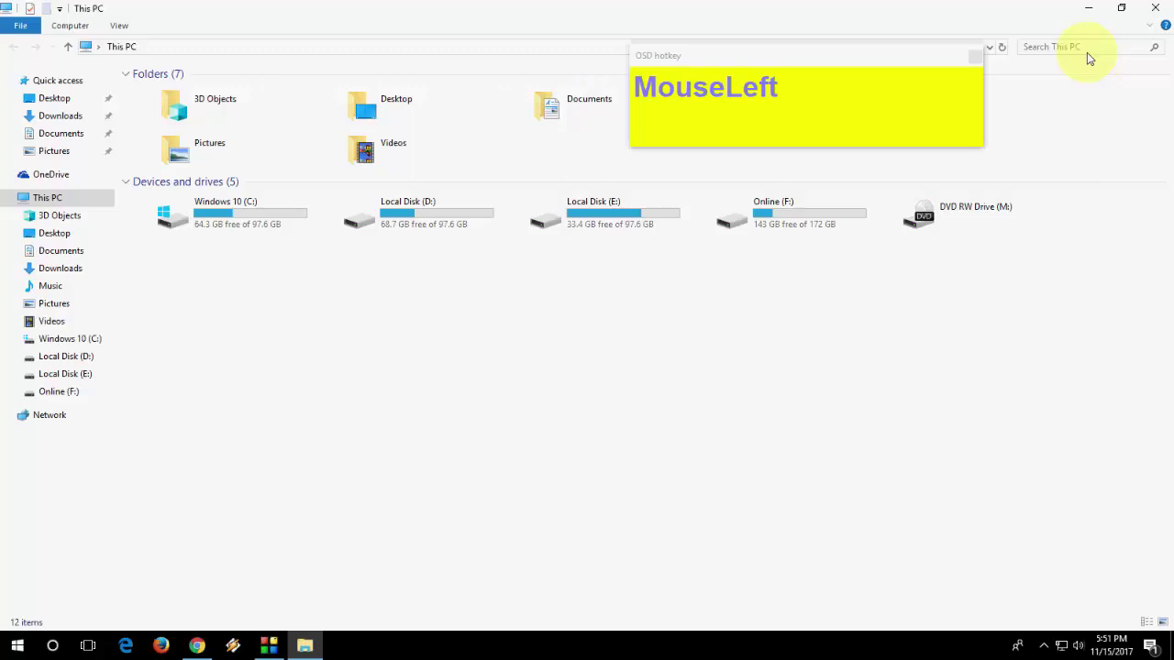
key(super+Left)
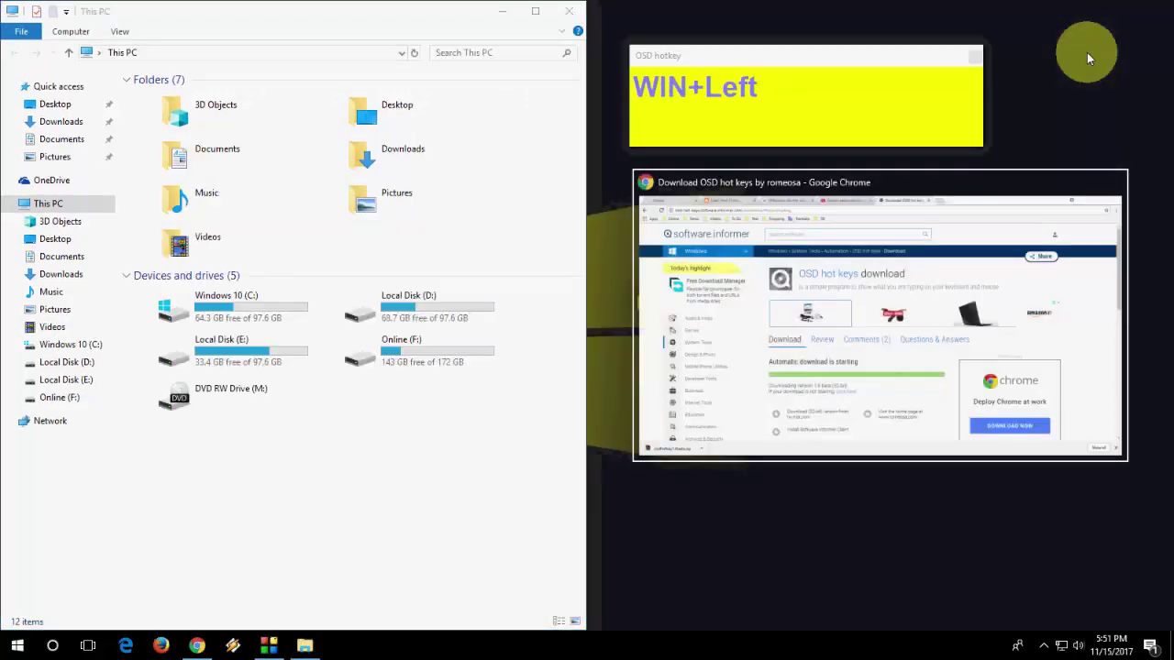
click(961, 176)
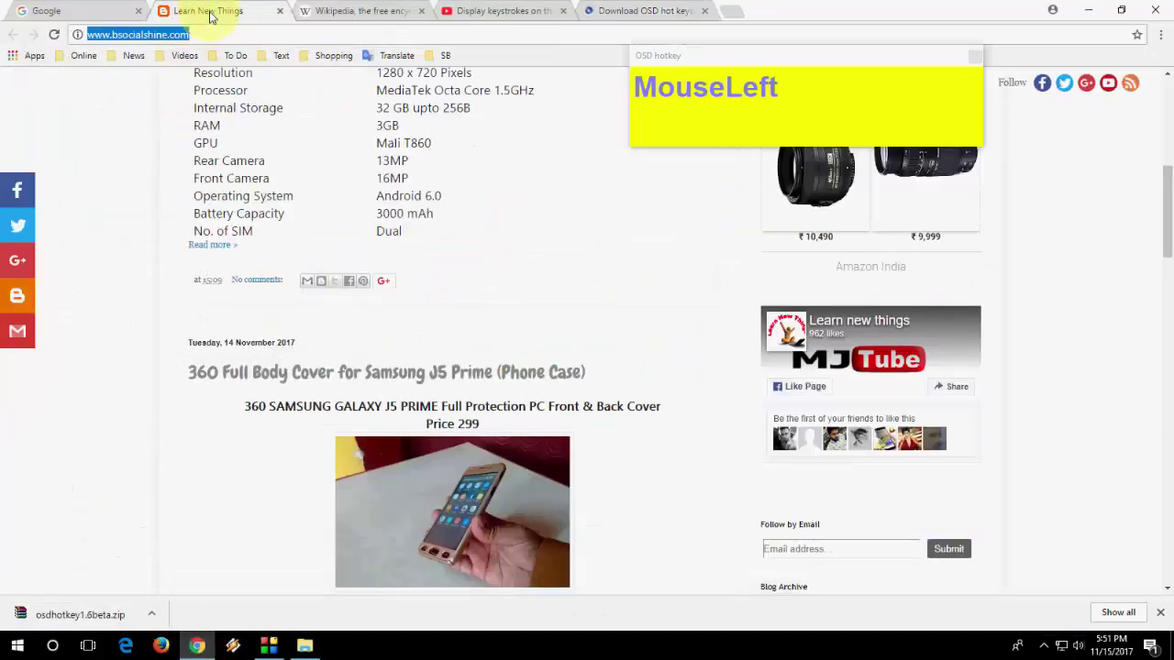
key(super+Right)
key(super+Left)
key(super+Right)
key(super+Left)
key(super+Right)
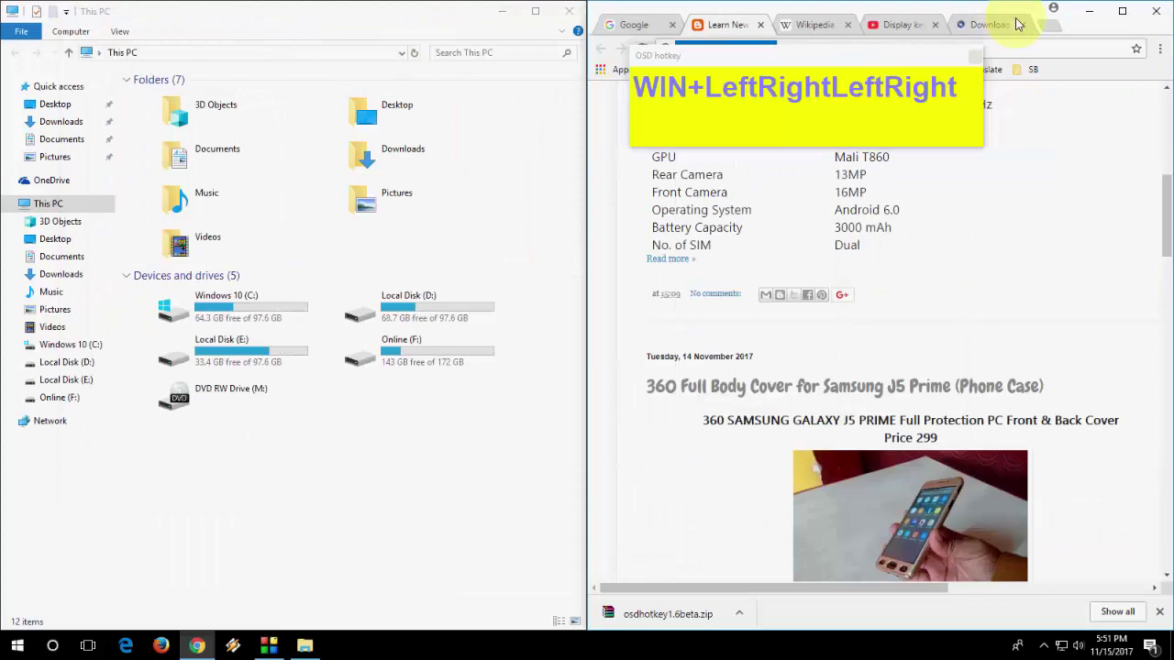
- Arrange Explorer left with Chrome filling the right, then show the bare desktop
drag(1021, 26, 436, 15)
key(super+Right)
key(super+Down)
key(super+Left)
key(super+Left)
key(super+Right)
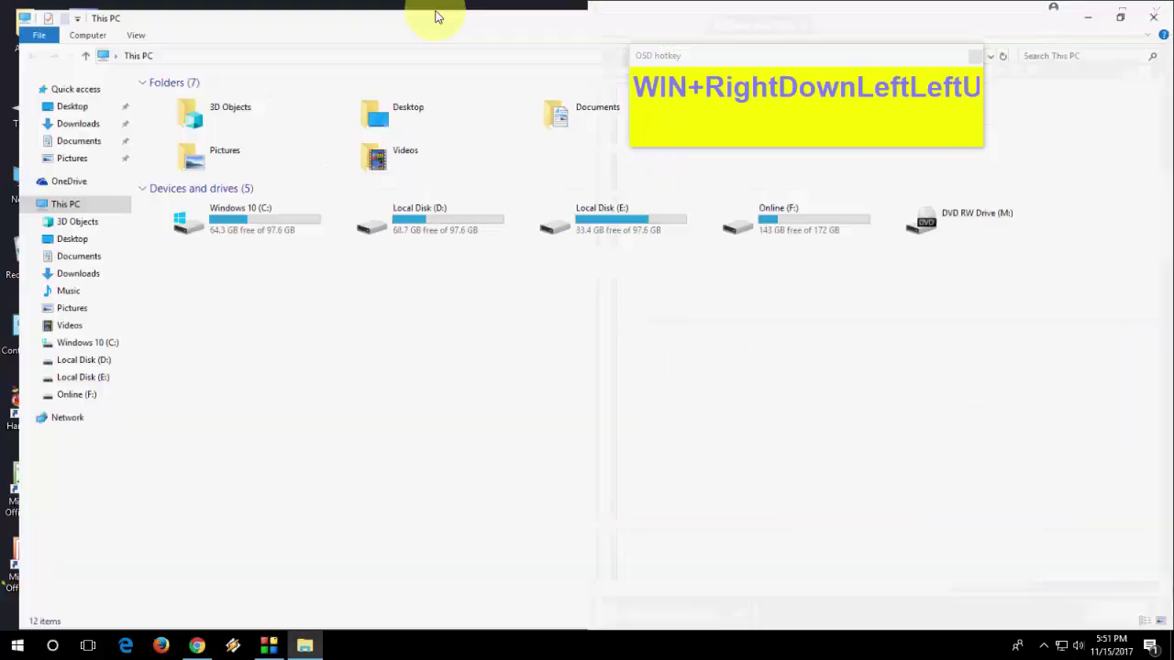
key(Down)
key(Up)
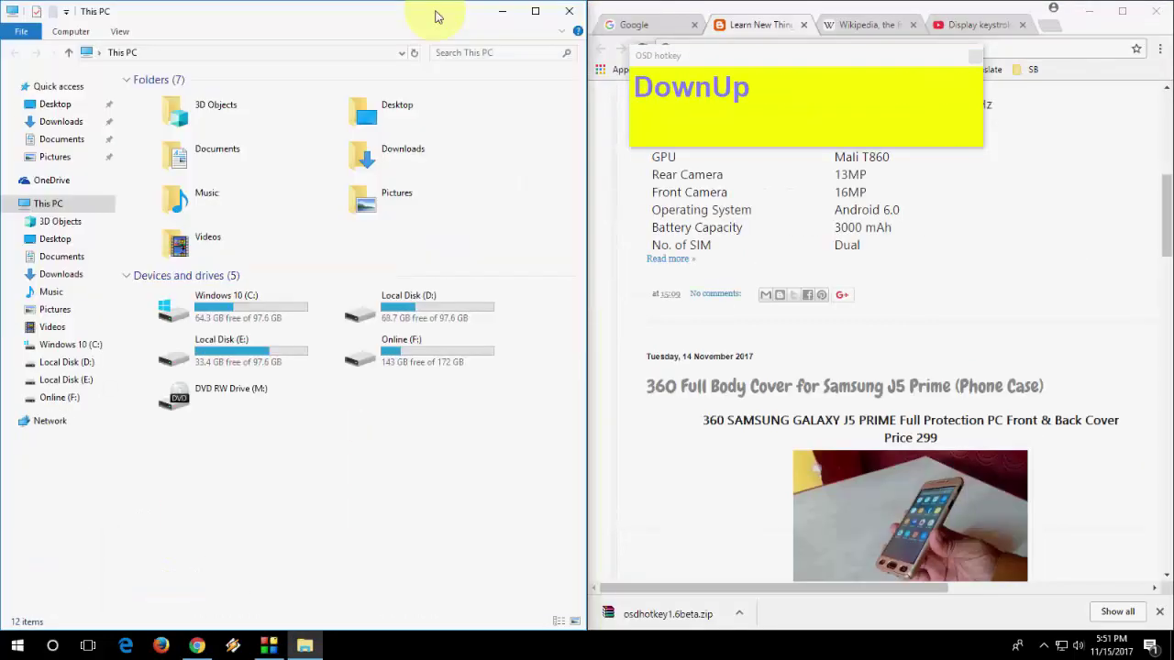
key(Down)
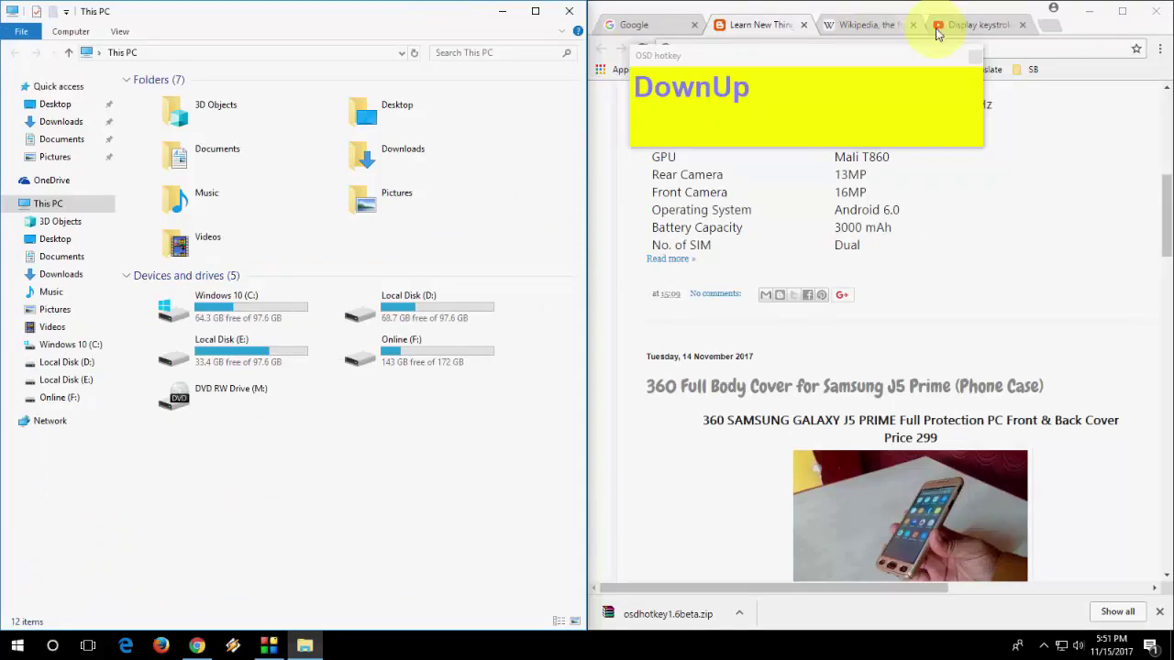
click(1109, 12)
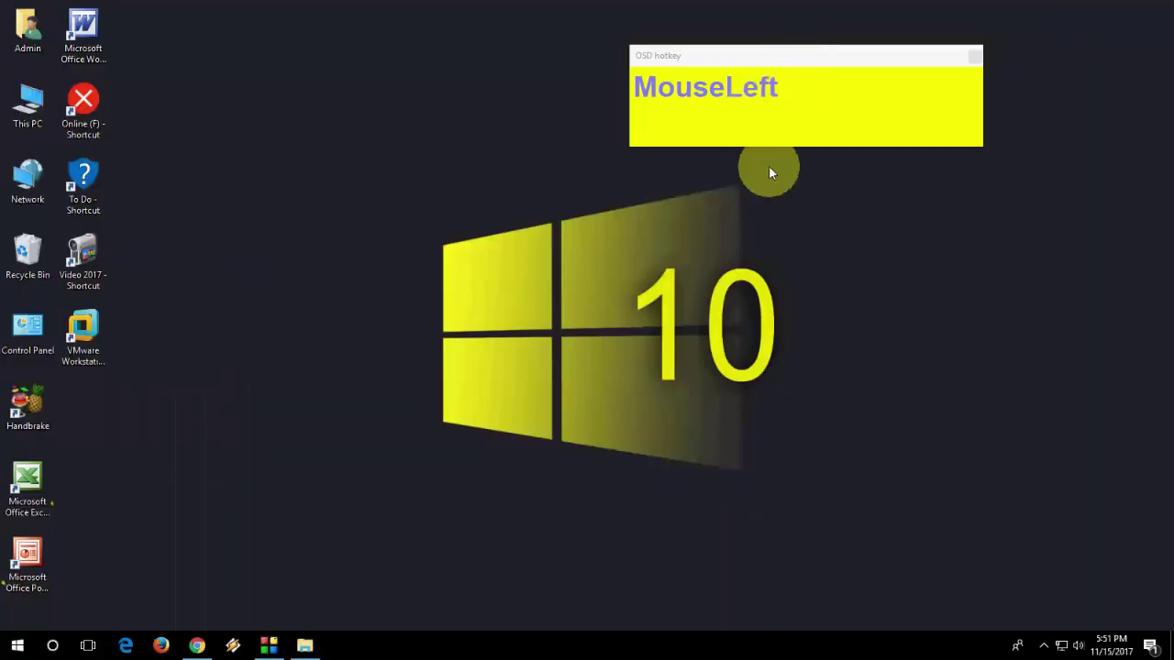
drag(242, 280, 343, 435)
click(349, 435)
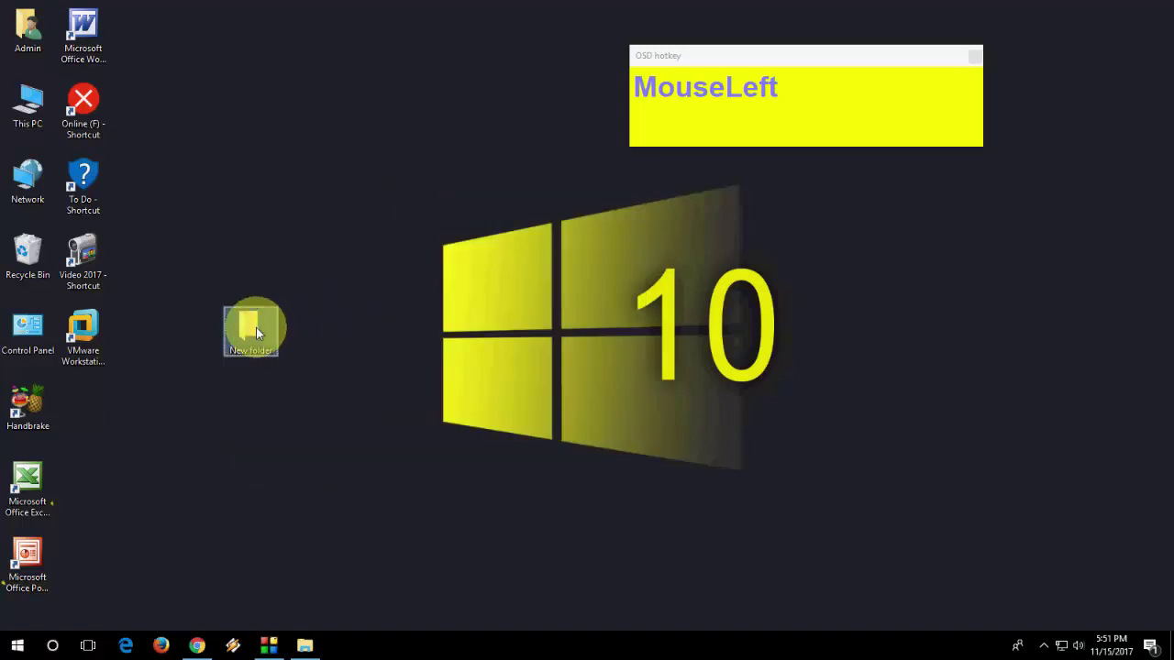
key(Down)
key(Up)
key(Right)
key(Right)
key(F2)
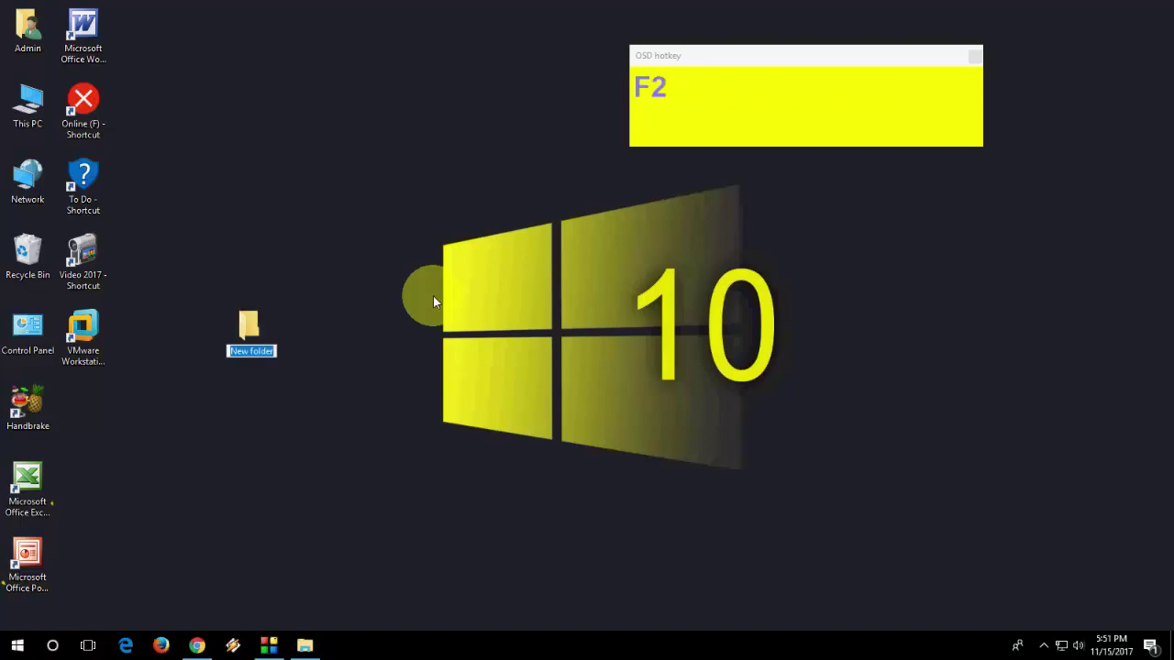
key(Return)
key(F2)
key(Return)
- Flip between virtual desktops with Ctrl+Win+arrows, then lock the PC
key(Delete)
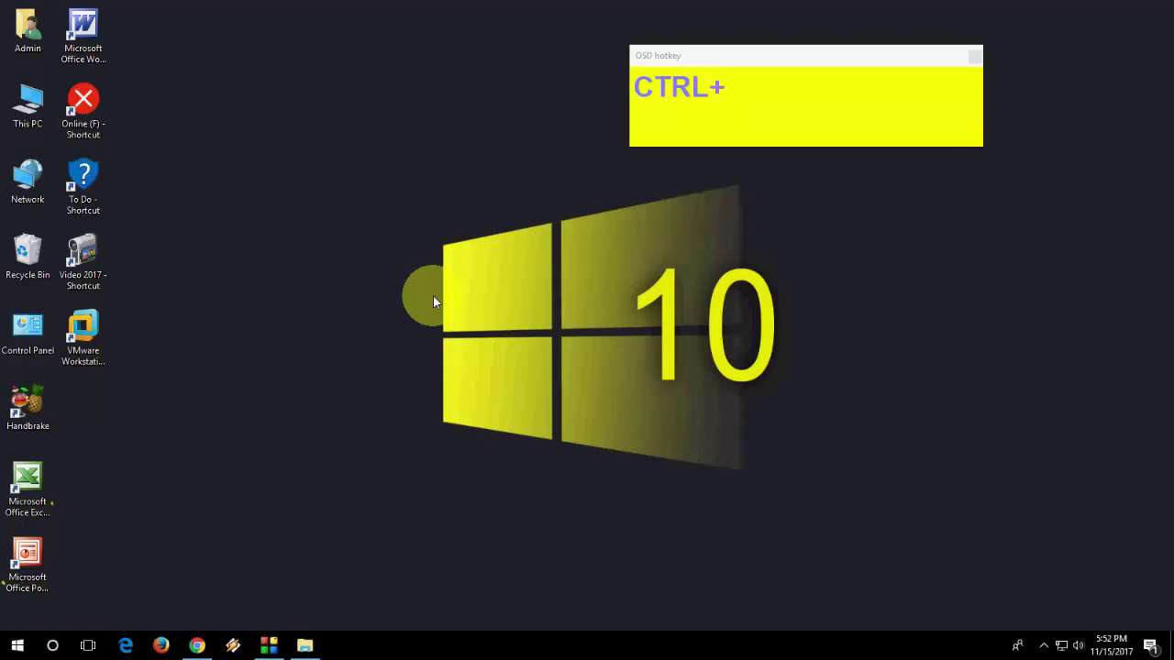
key(ctrl+super+Right)
key(Right)
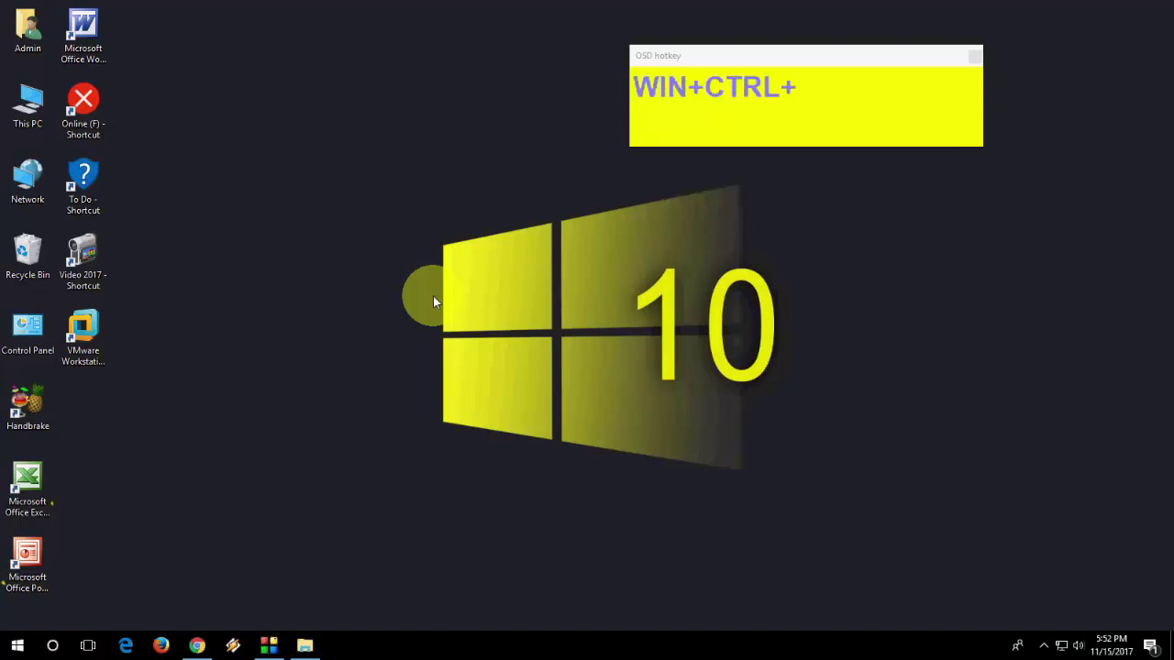
key(ctrl+super+Left)
key(ctrl+super+Right)
key(ctrl+super+Up)
key(ctrl+super+Down)
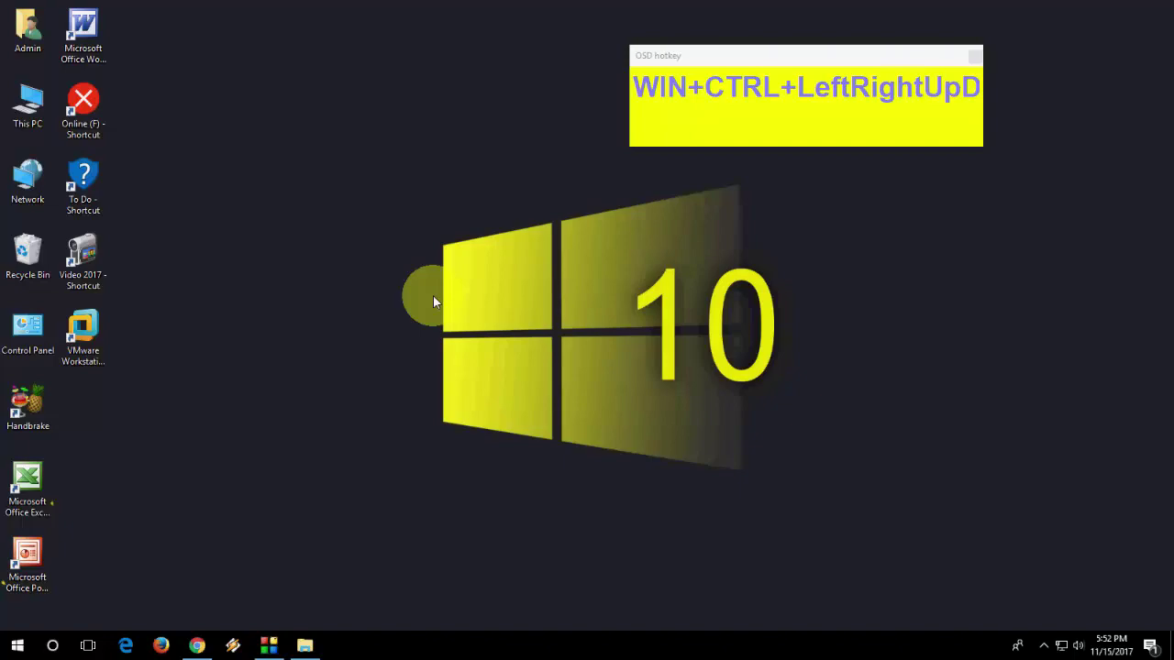
key(super+i)
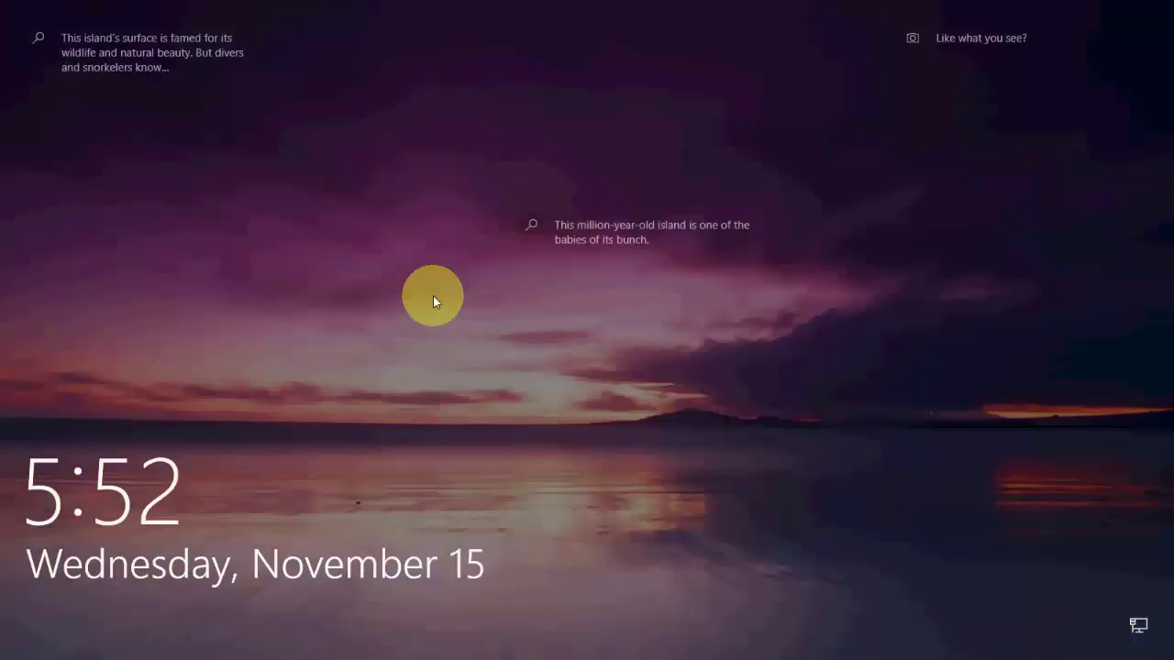
- Dismiss the lock screen with Escape and return to the desktop
key(Escape)
click(308, 319)
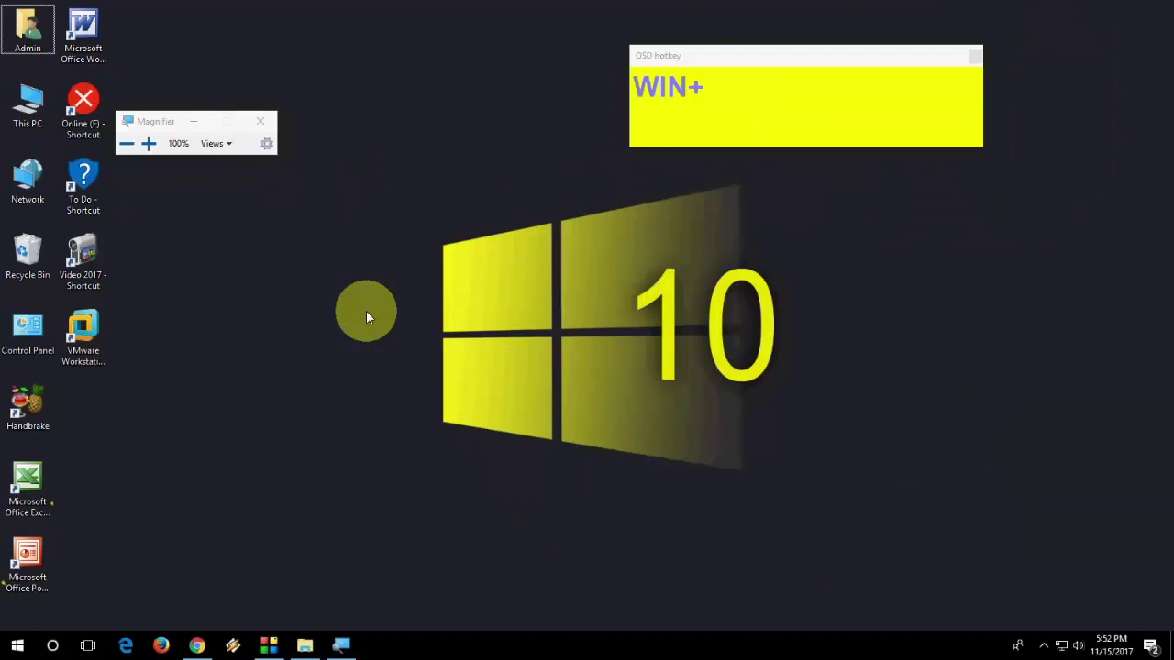
key(0)
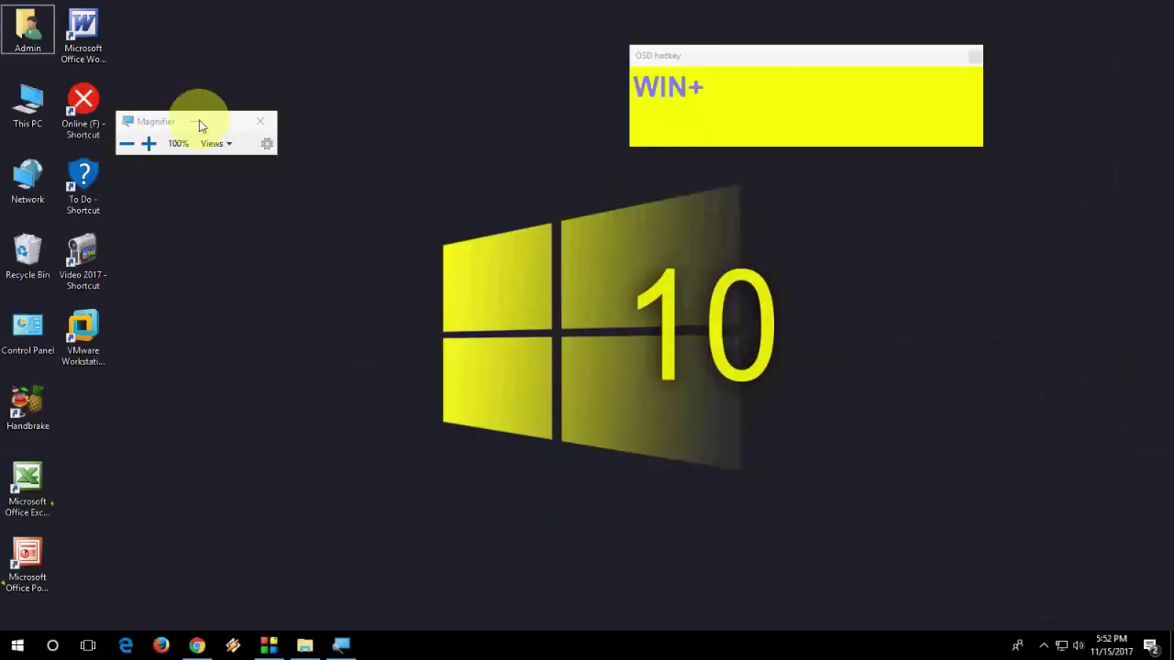
right_click(272, 189)
click(290, 229)
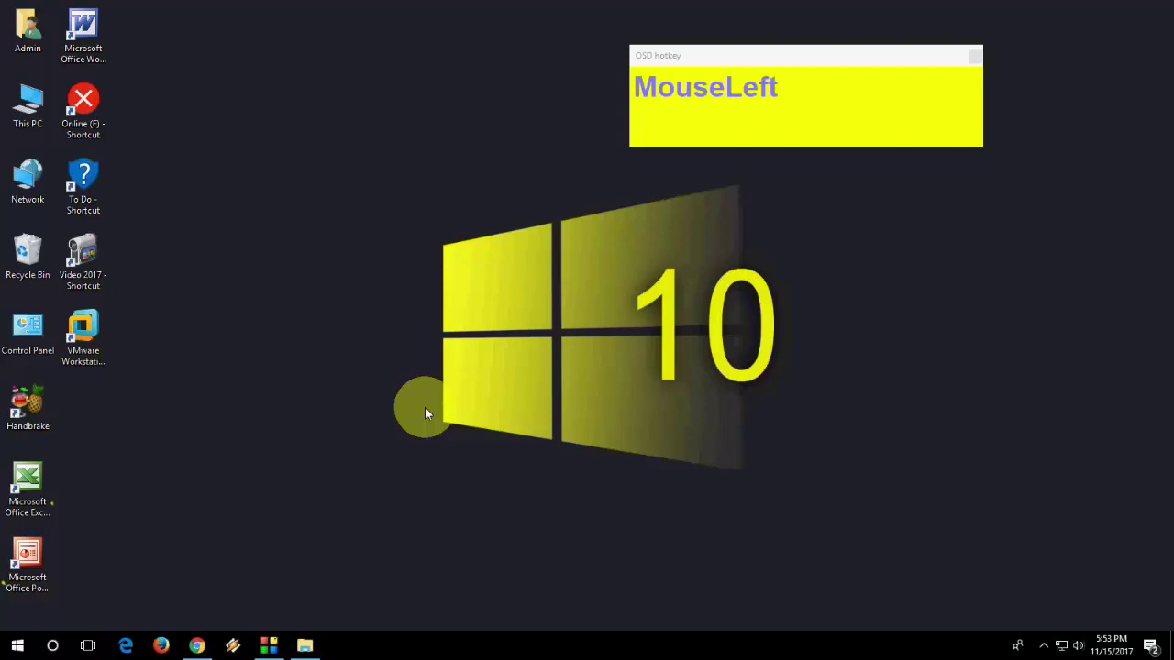
- Launch the pinned Microsoft Edge with Win+1, then Firefox
key(super+1)
key(super+1)
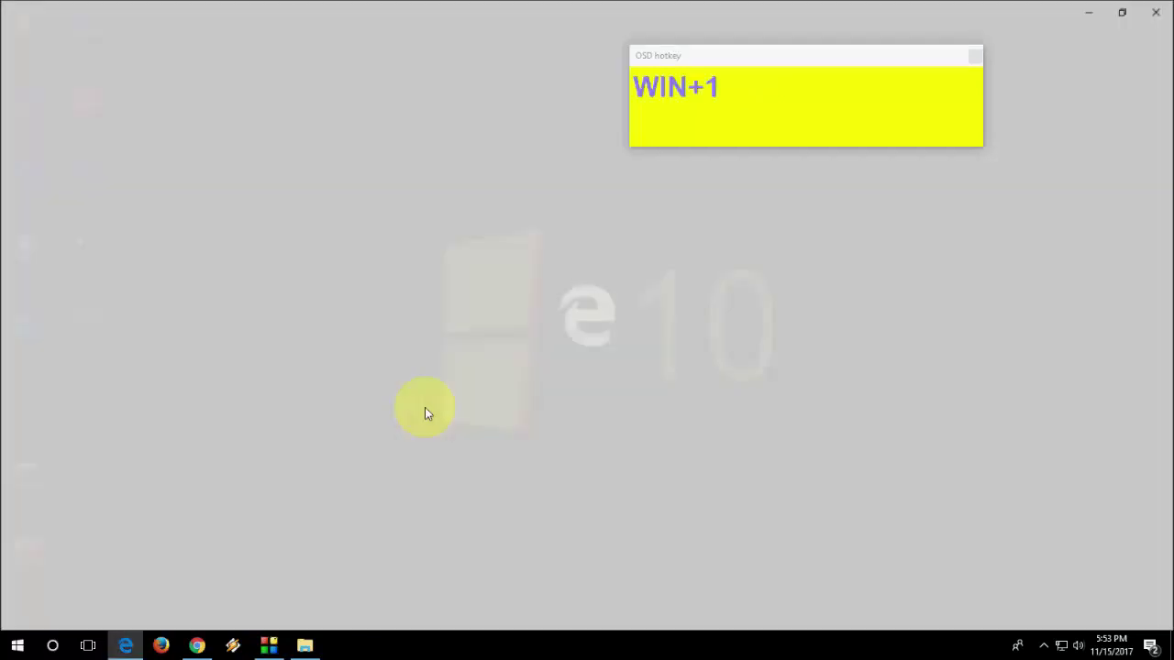
key(super+1)
key(super+1)
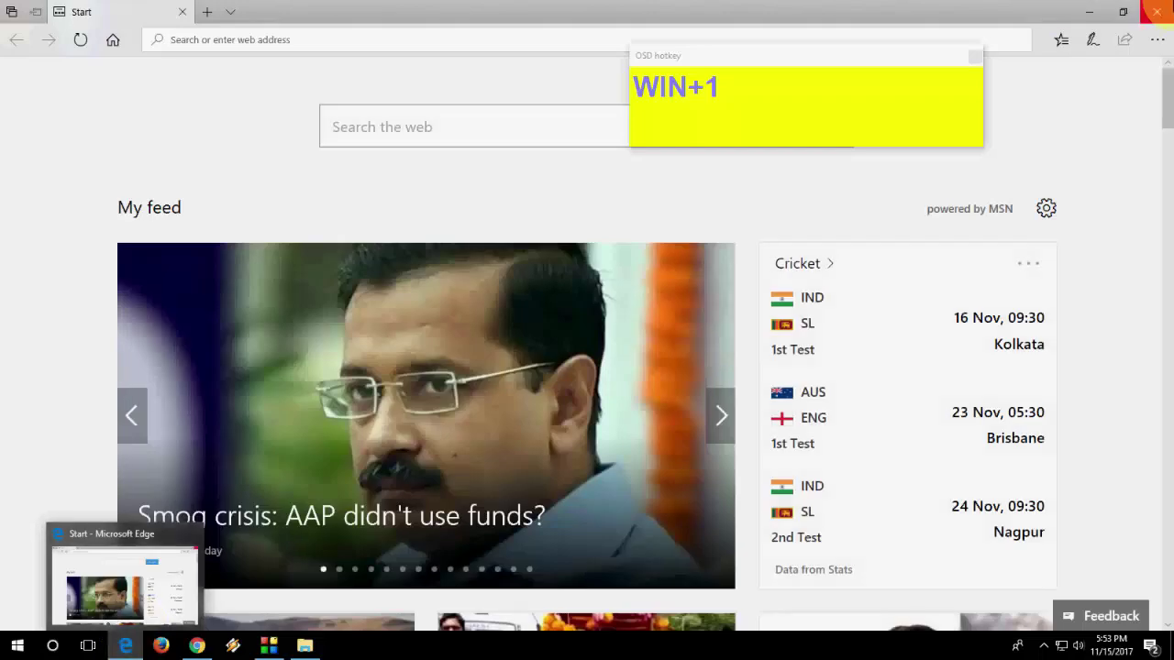
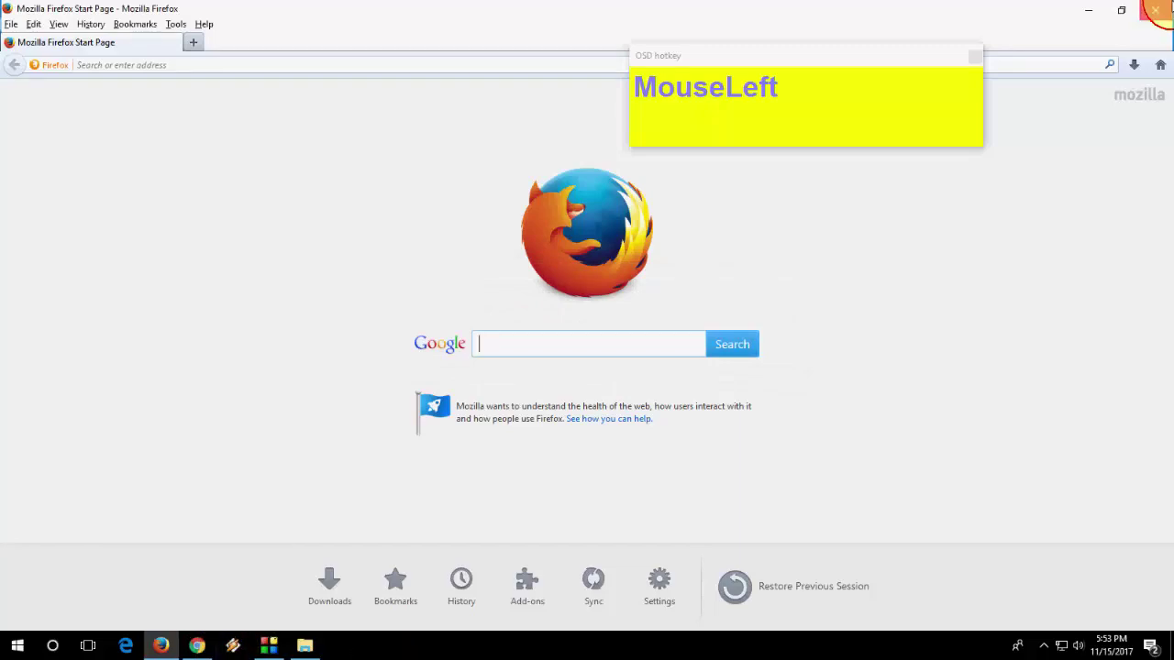
- Refresh the desktop, search 'cal' to open Calculator and reposition its window
right_click(289, 335)
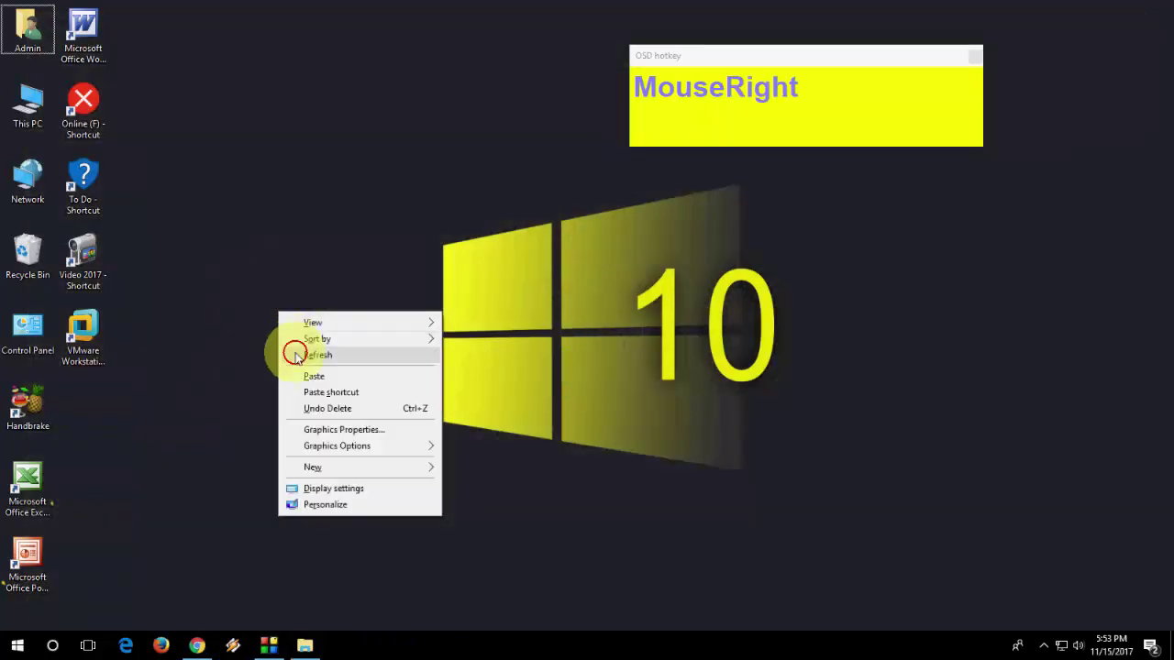
click(296, 356)
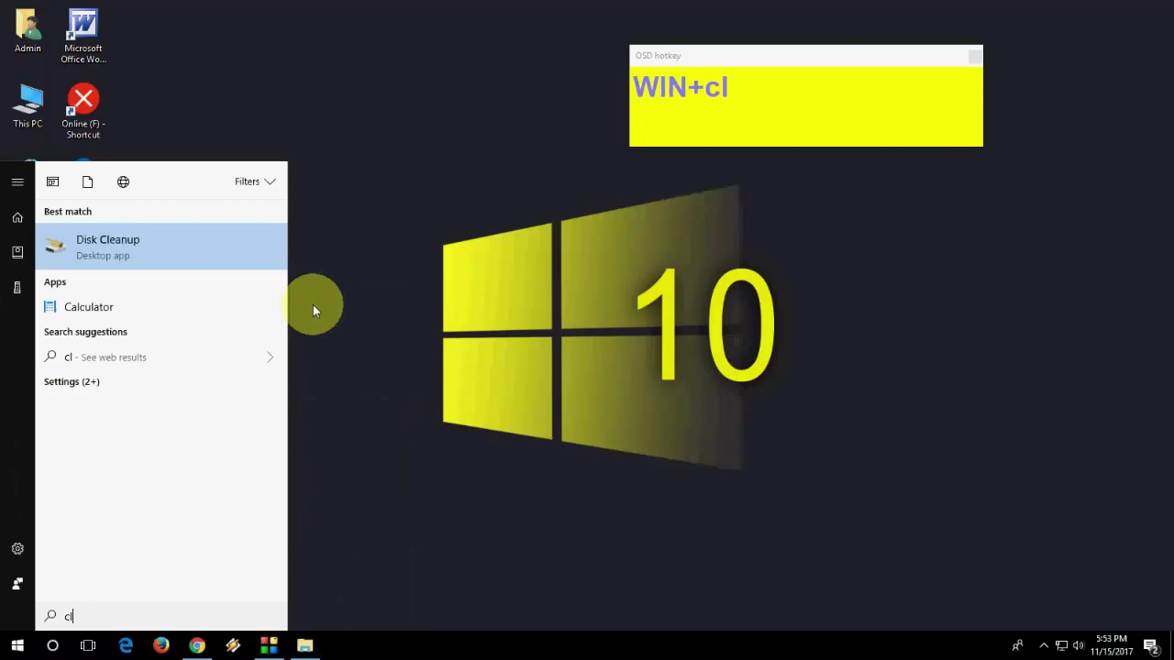
key(BackSpace)
text(Backspacecal)
drag(195, 256, 297, 110)
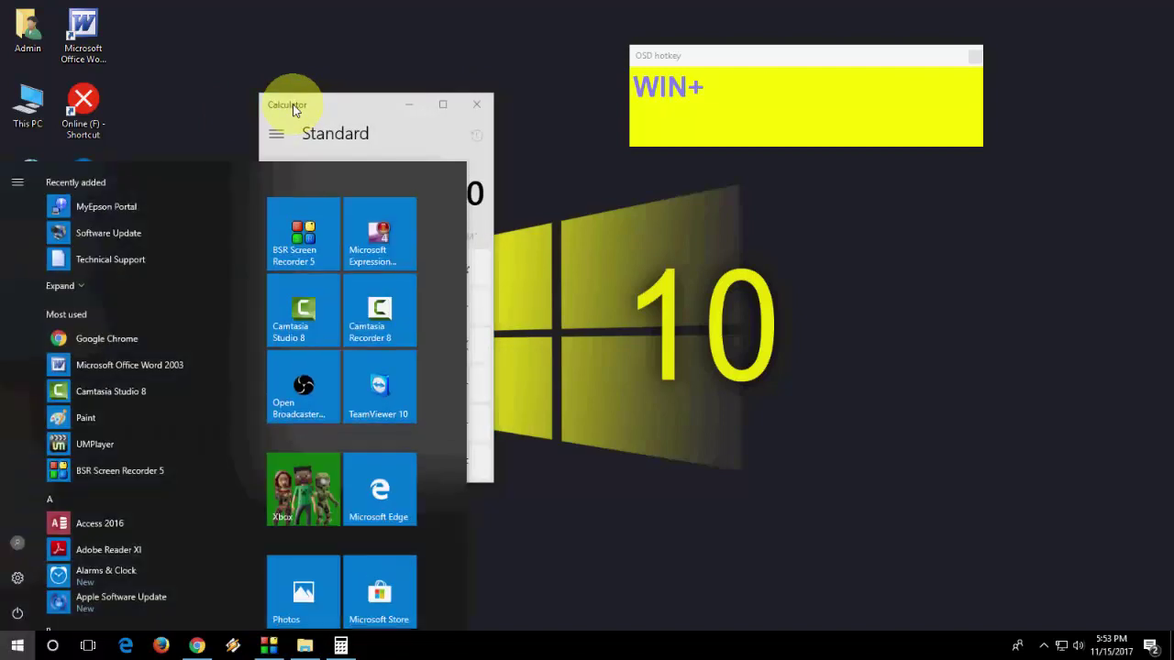
- Launch Paint from search and paste the captured Calculator screenshot into it
text(paint)
key(Return)
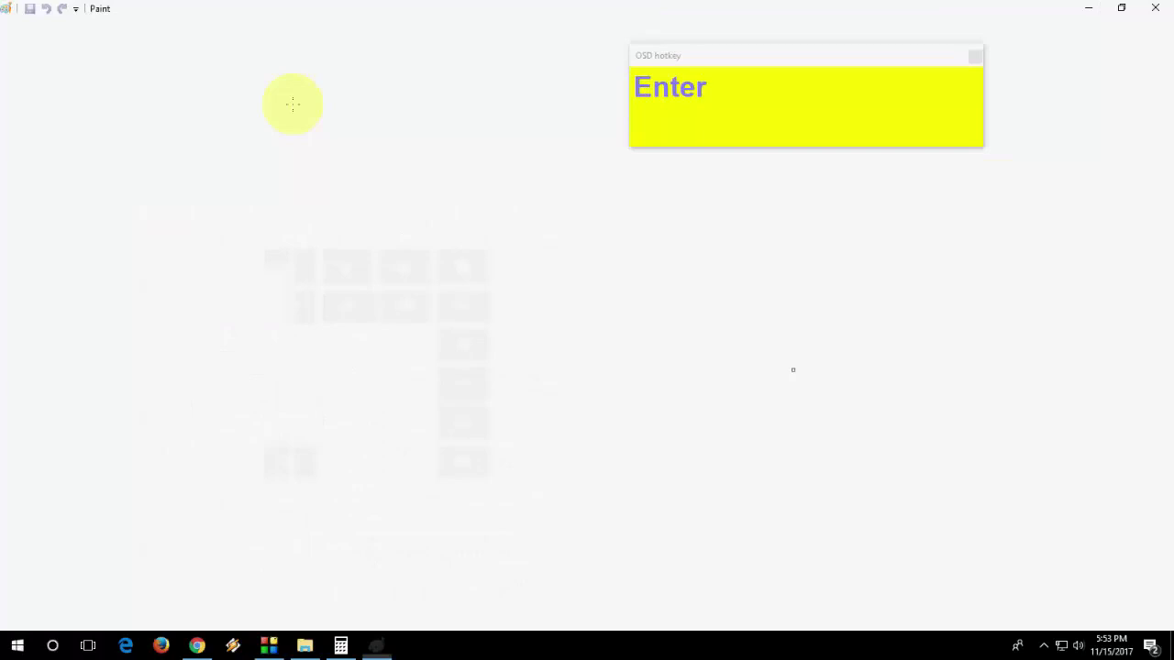
key(ctrl+v)
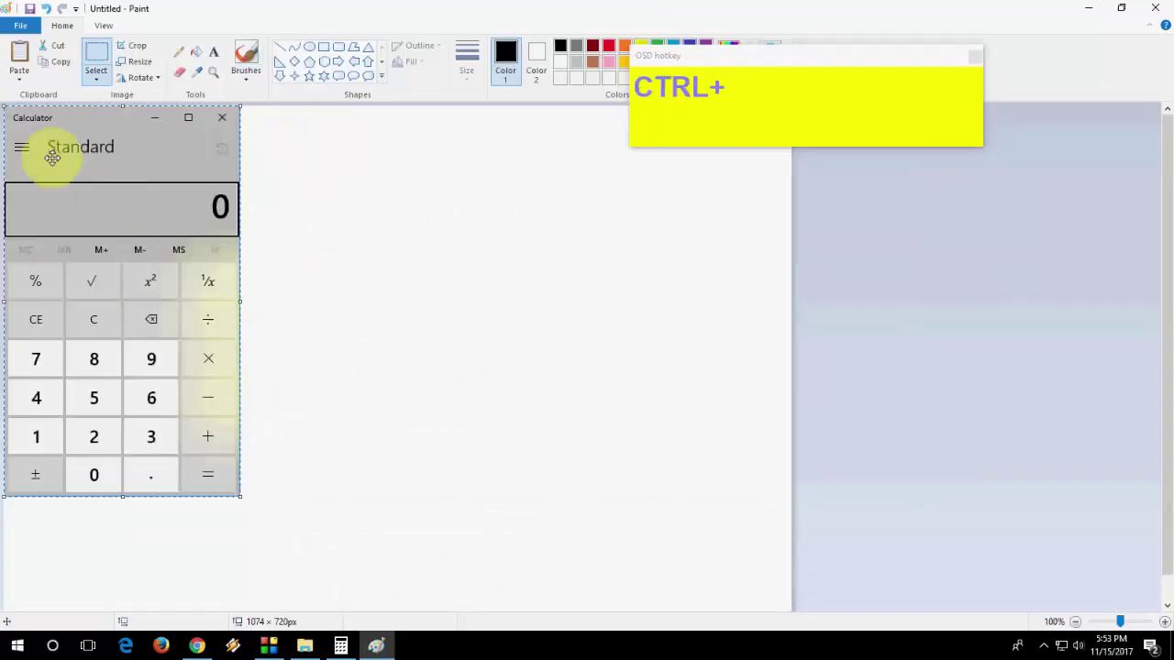
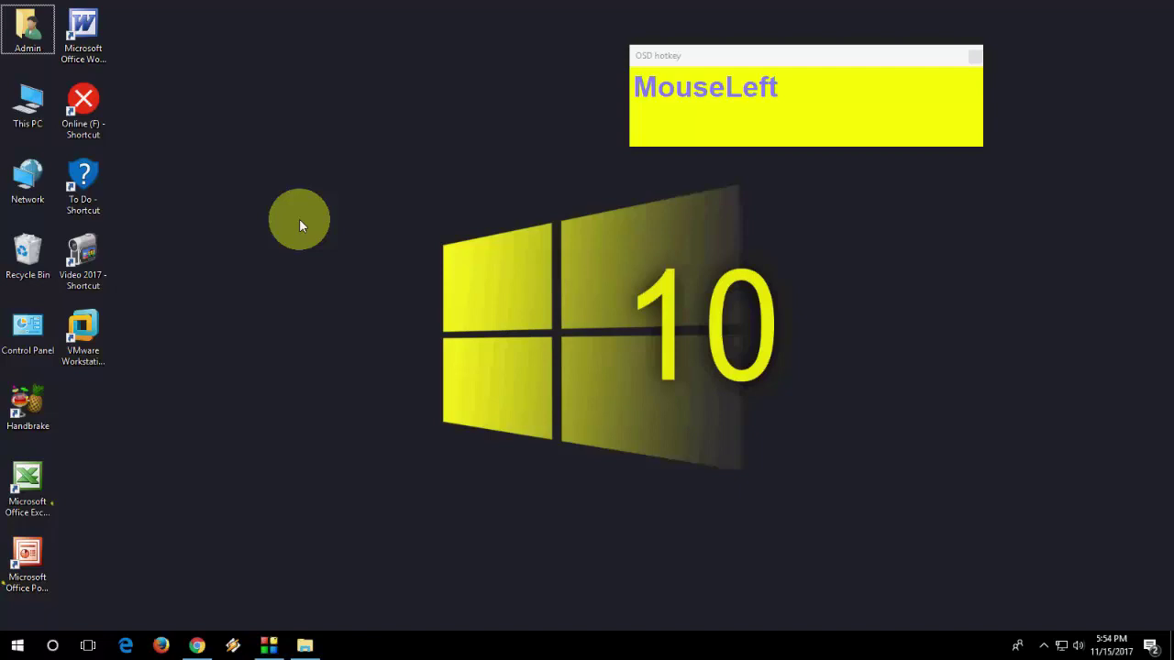
- Open Windows Settings with Win+I, then File Explorer on This PC with Win+E
key(super+i)
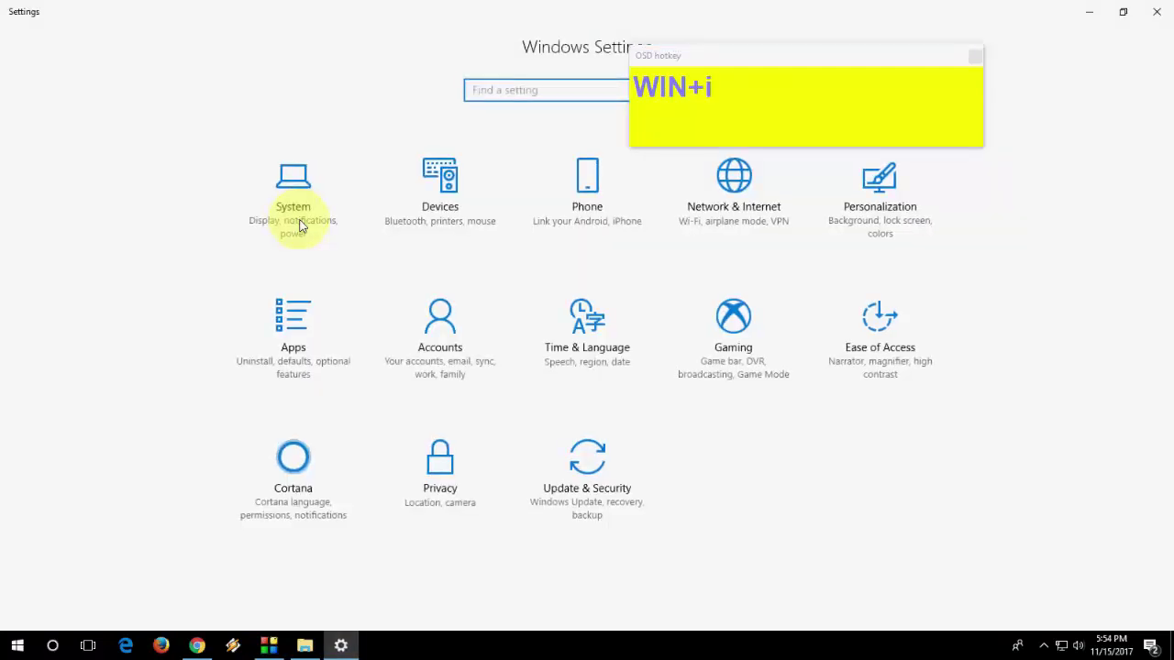
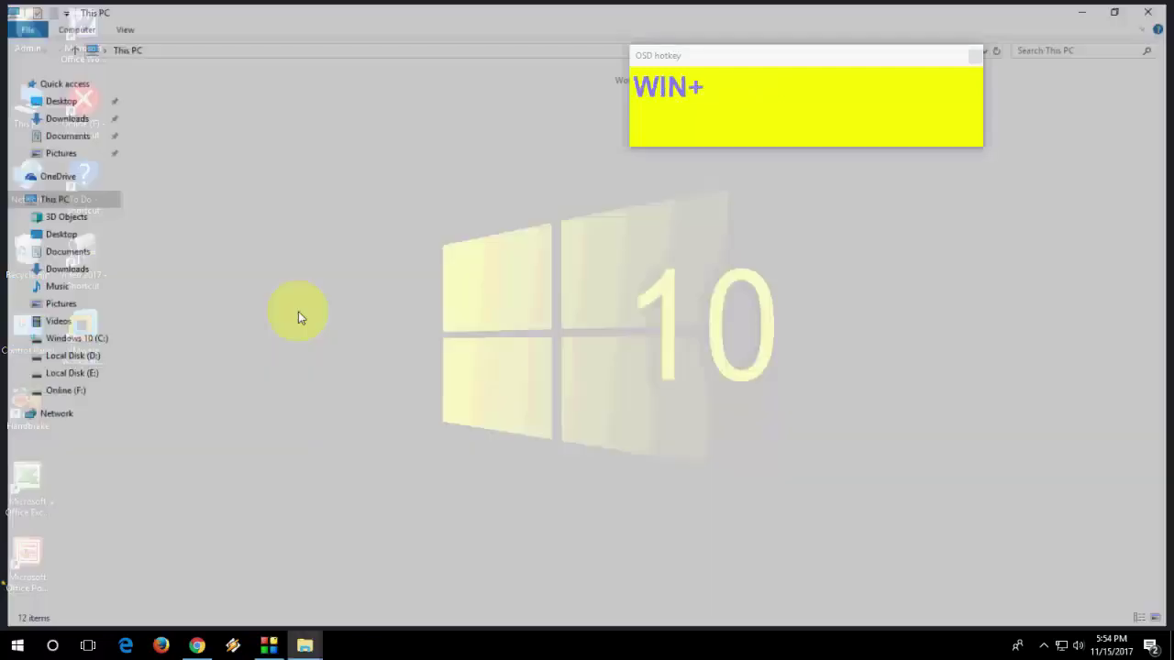
click(310, 367)
key(super+e)
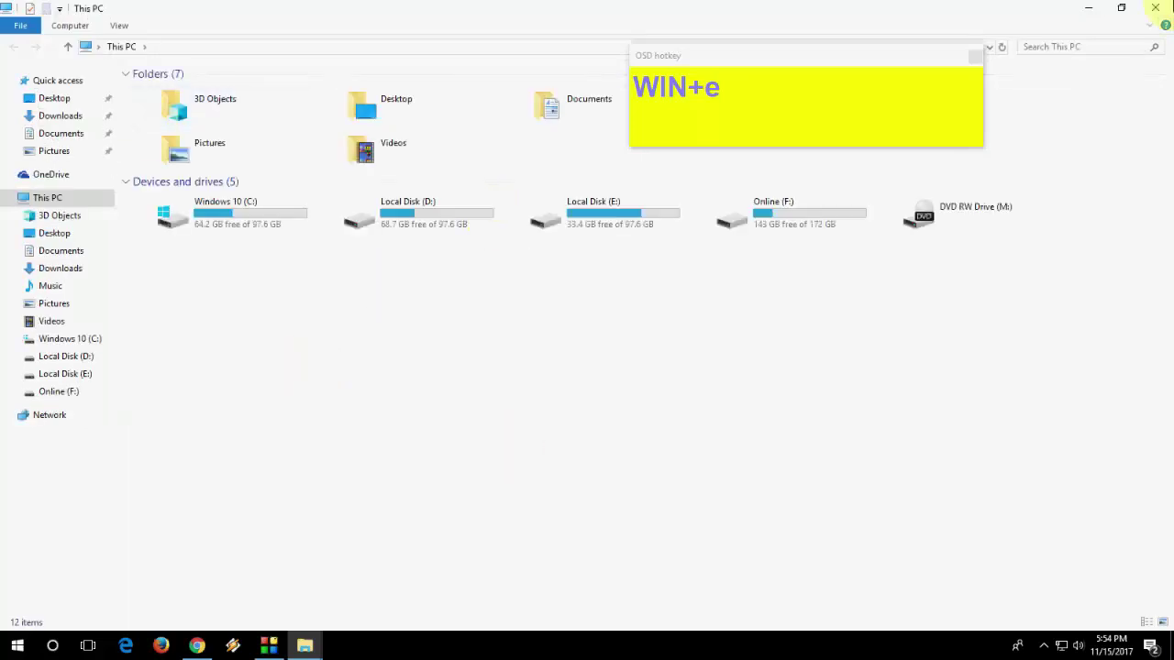
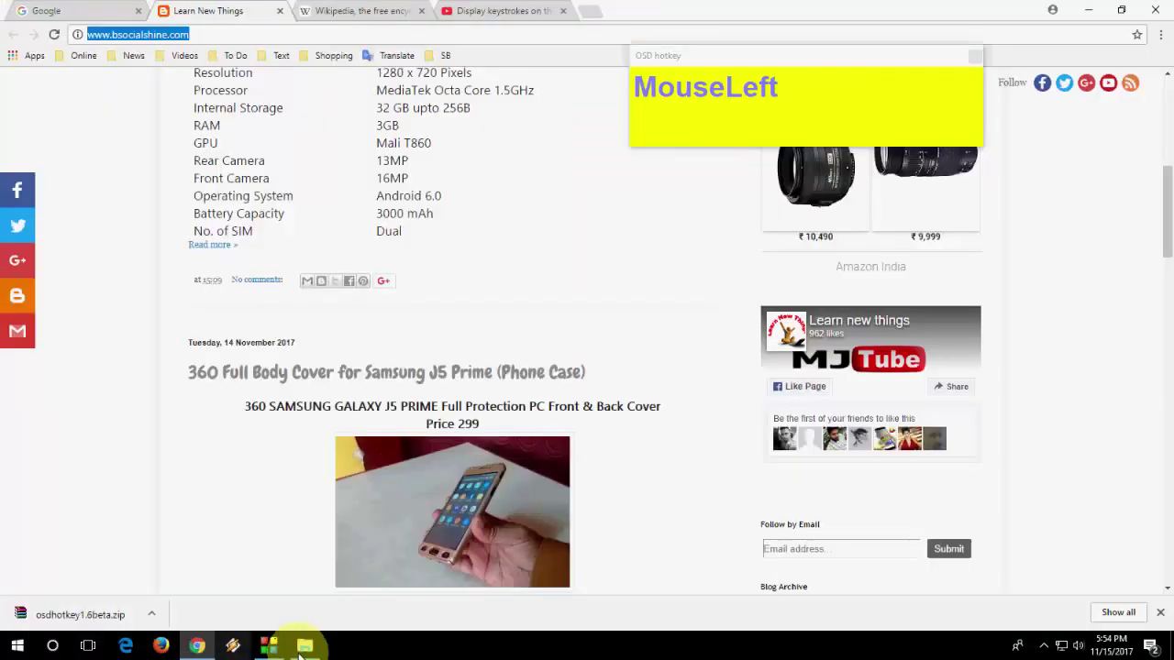
- Hide all open windows to show the desktop with Win+D
key(d)
key(d)
text(MouseLeftdd)
key(d)
key(d)
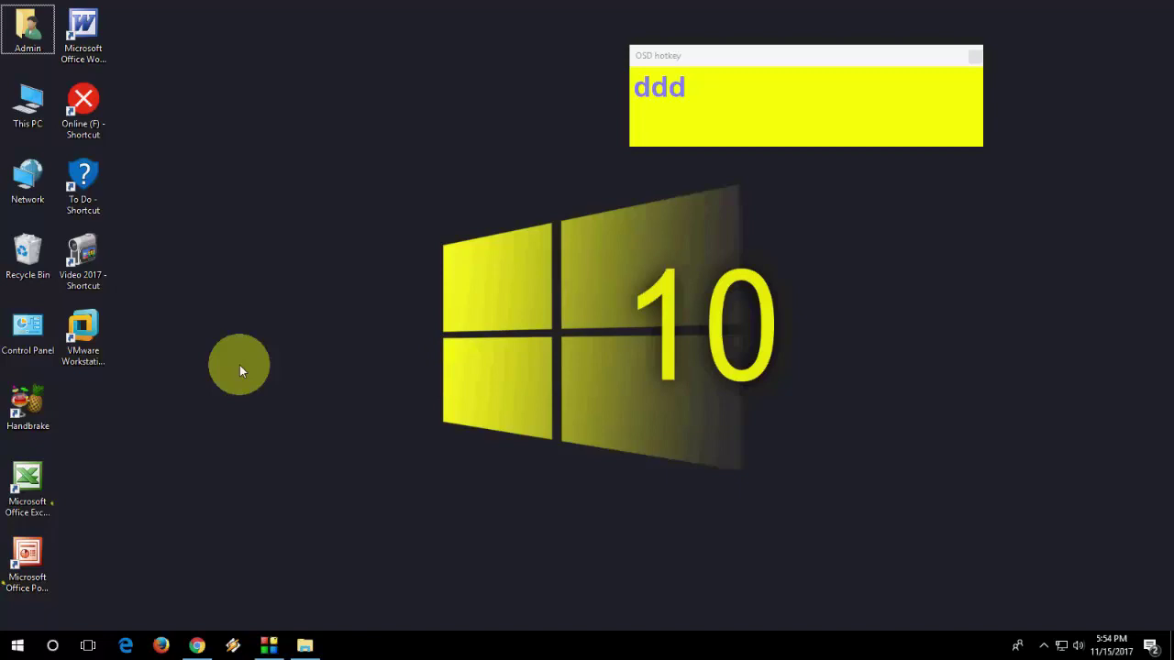
click(343, 341)
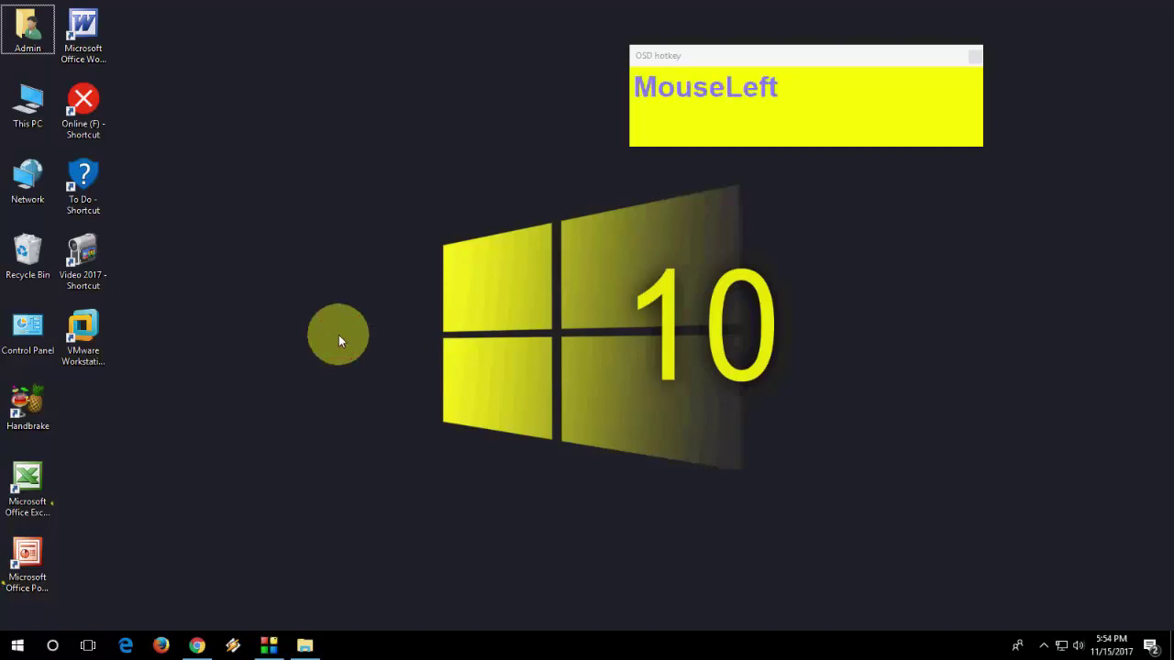
- Open and dismiss the Action Center, open File Explorer, then show the desktop again
key(super+a)
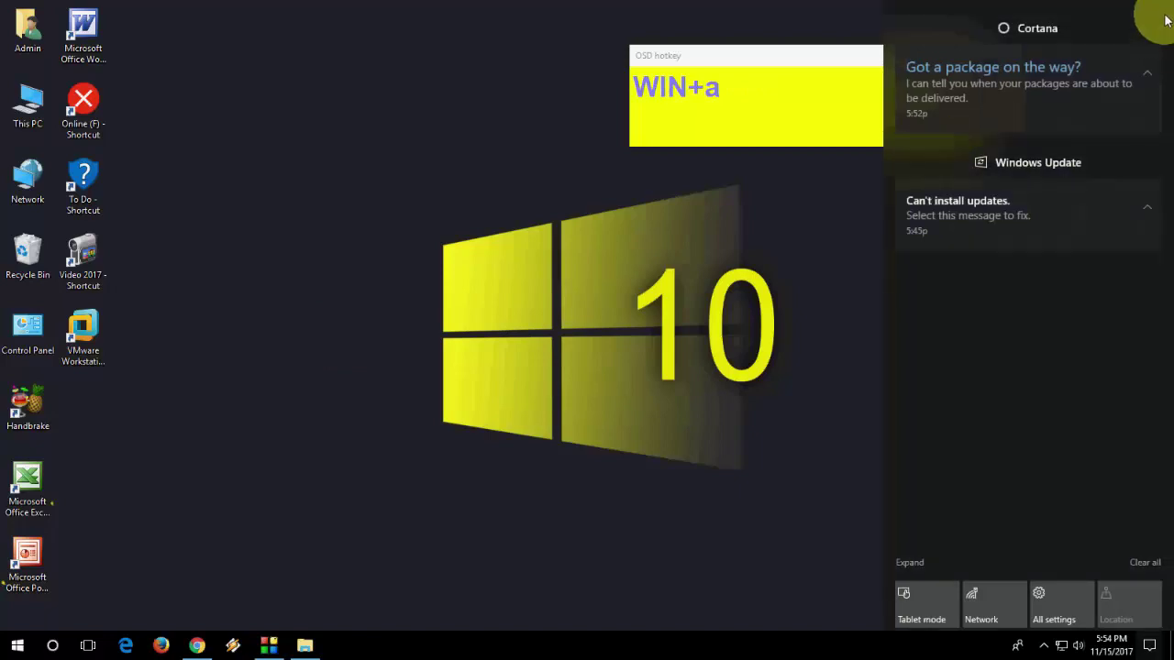
click(433, 337)
right_click(444, 355)
click(462, 384)
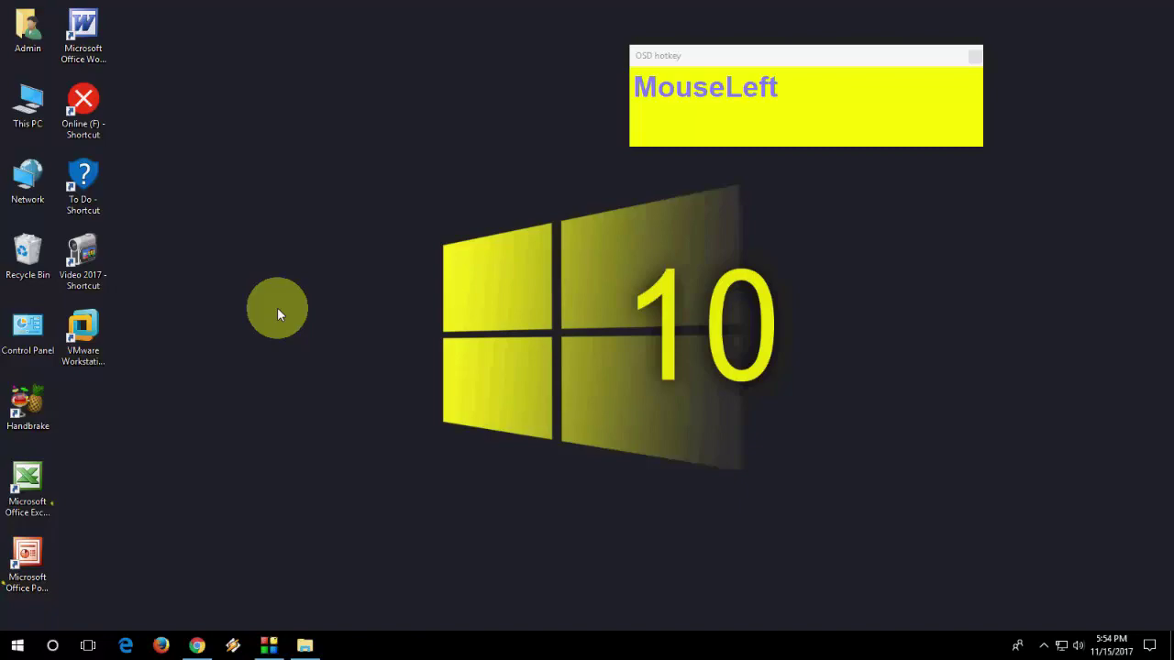
key(Tab)
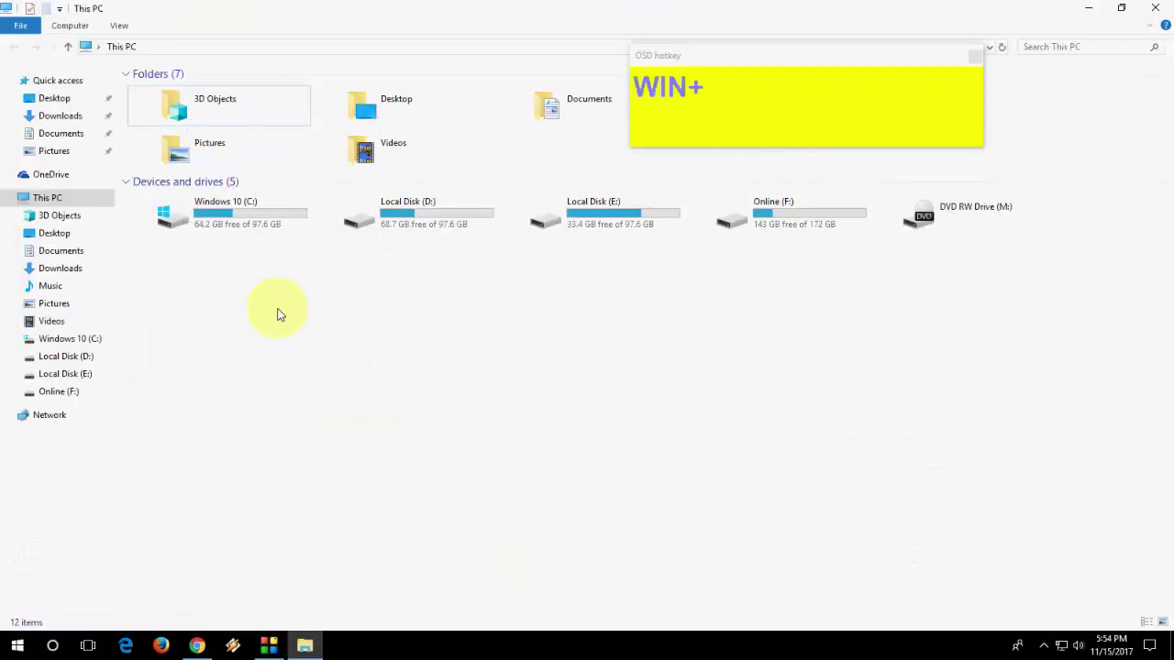
key(super+d)
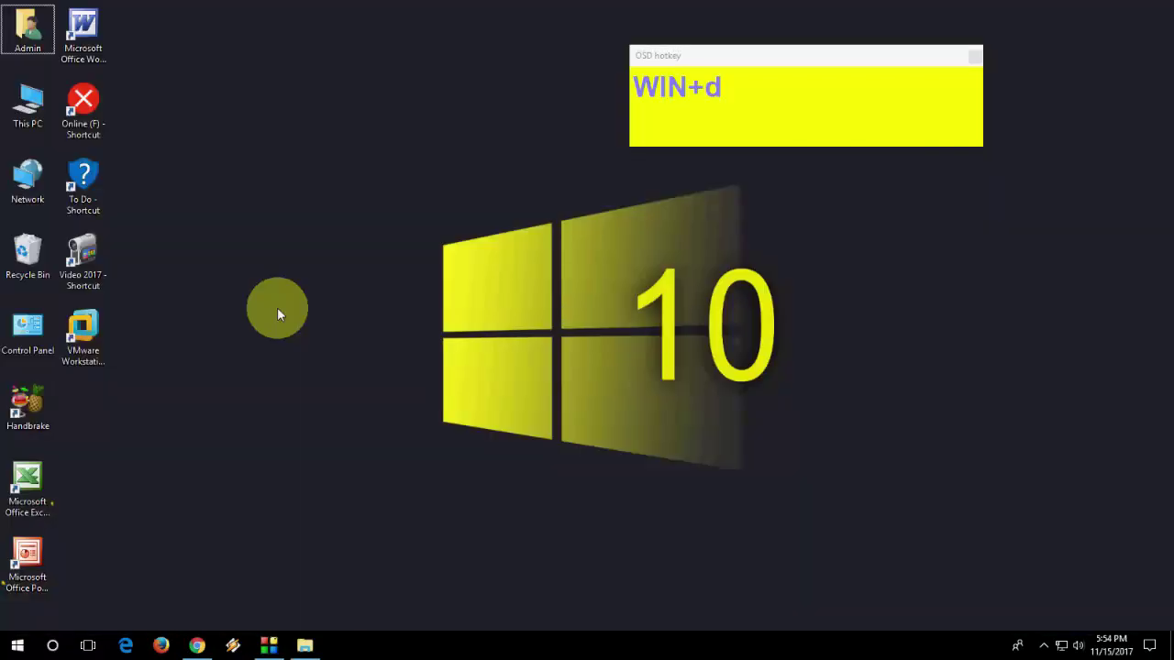
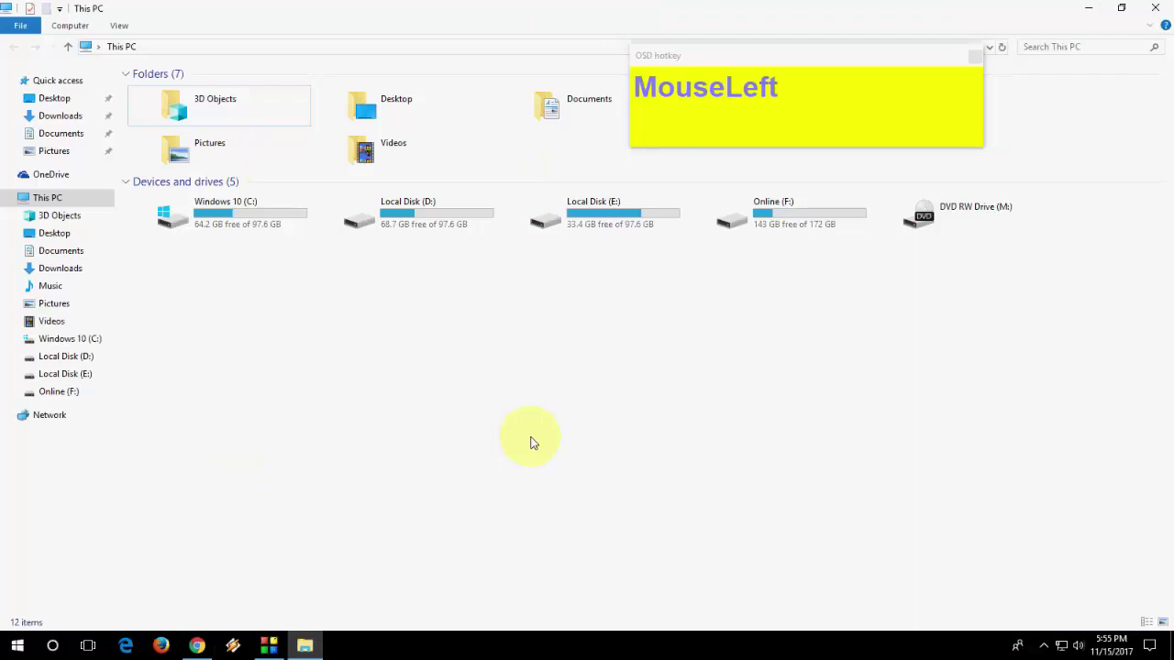
- Show the desktop with Win+D, hiding the This PC window, and refresh it via the context menu
key(F4)
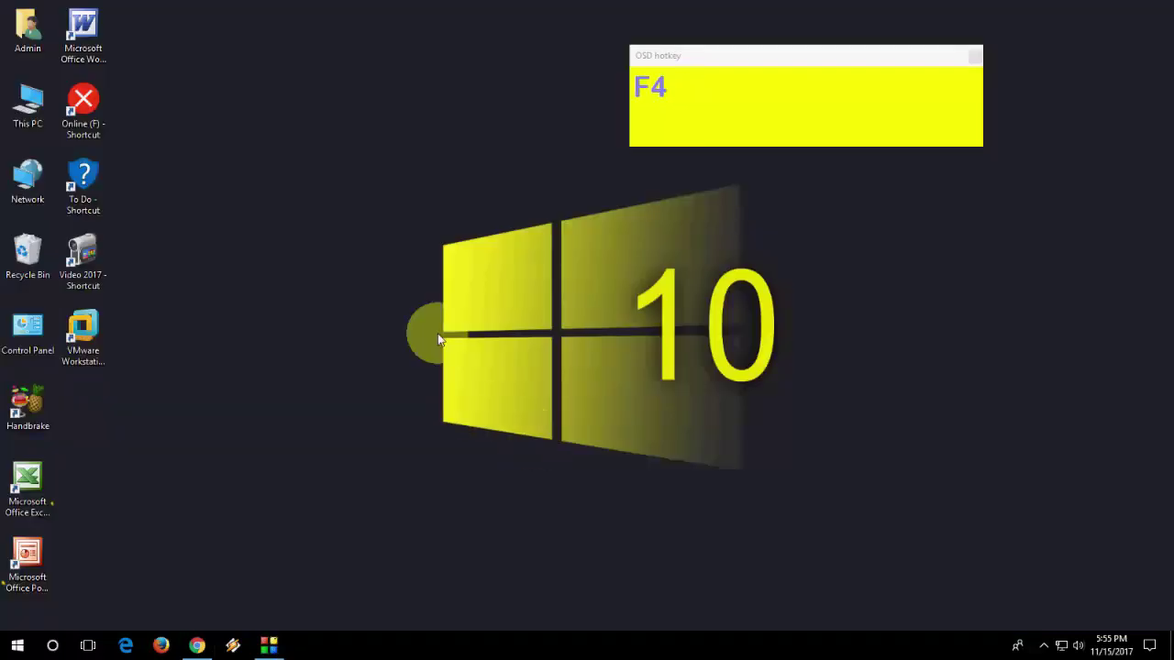
right_click(421, 299)
click(443, 343)
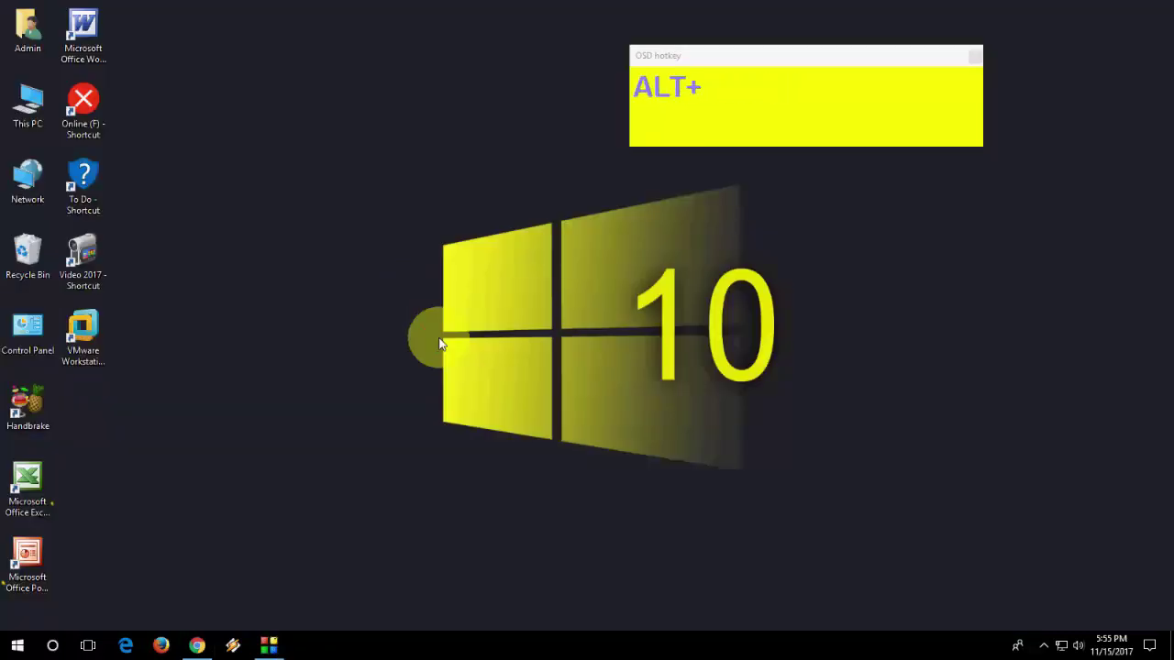
key(F4)
key(Escape)
right_click(377, 286)
click(377, 286)
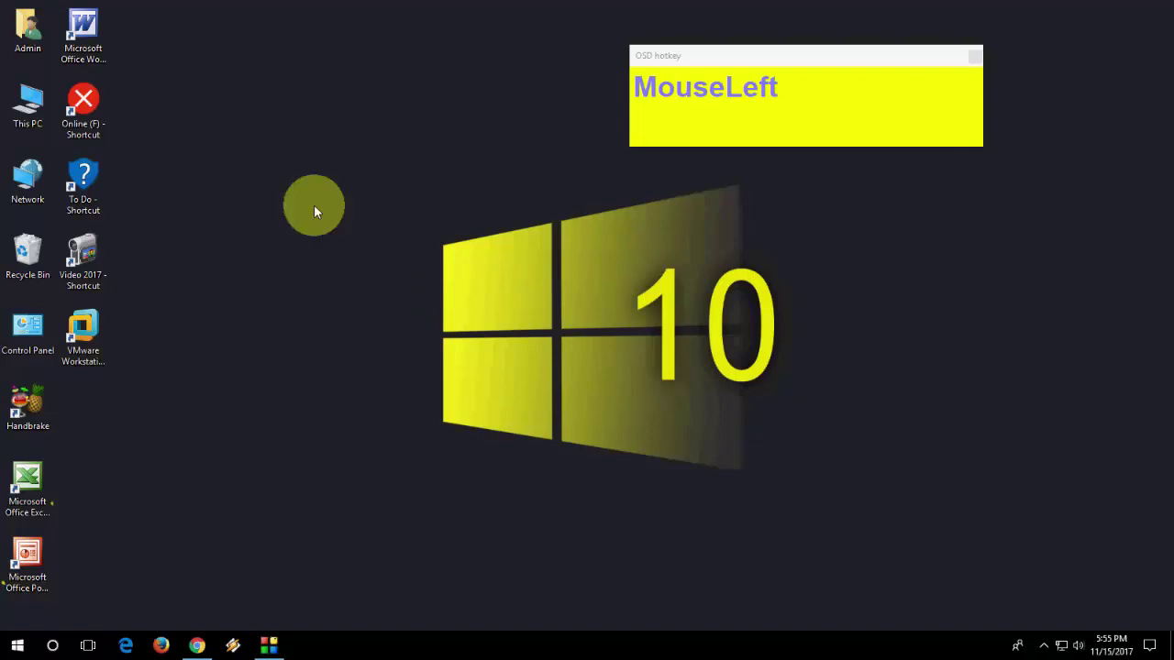
- Bring up Task Manager to view running apps and background processes, then close it
right_click(342, 269)
click(352, 257)
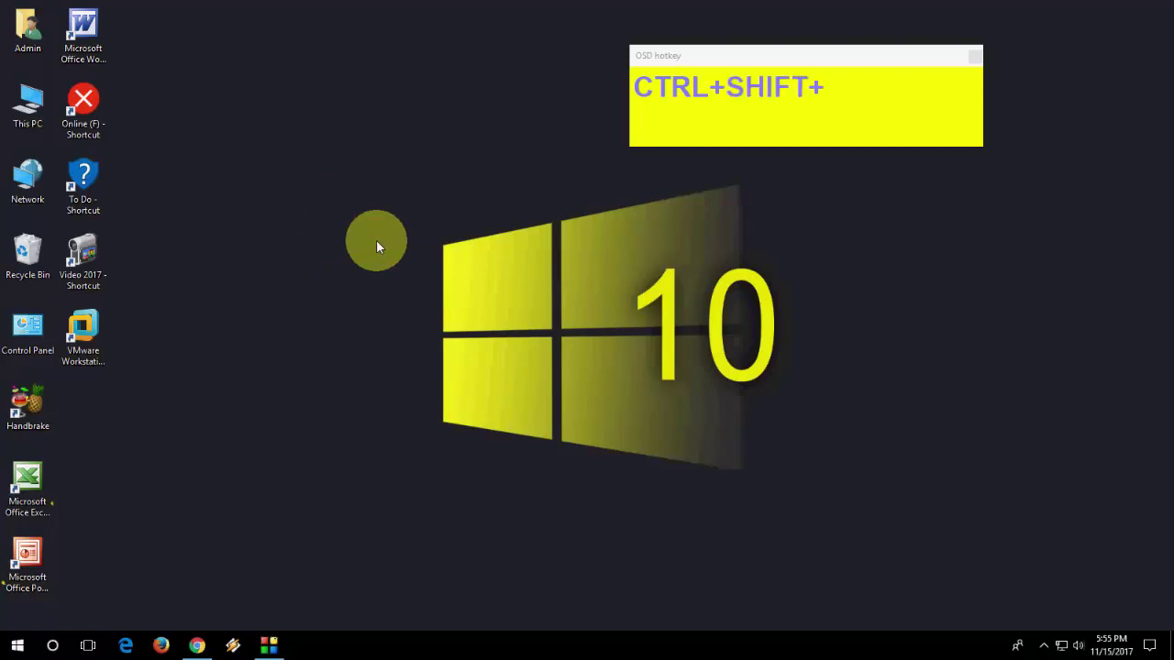
key(Escape)
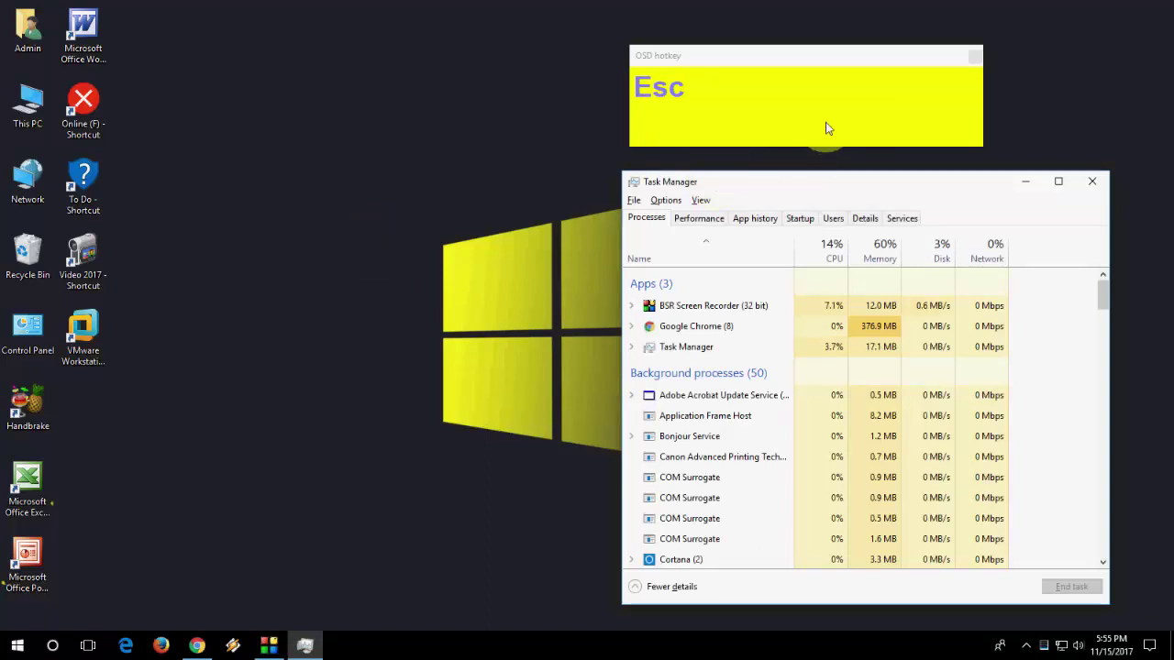
key(Escape)
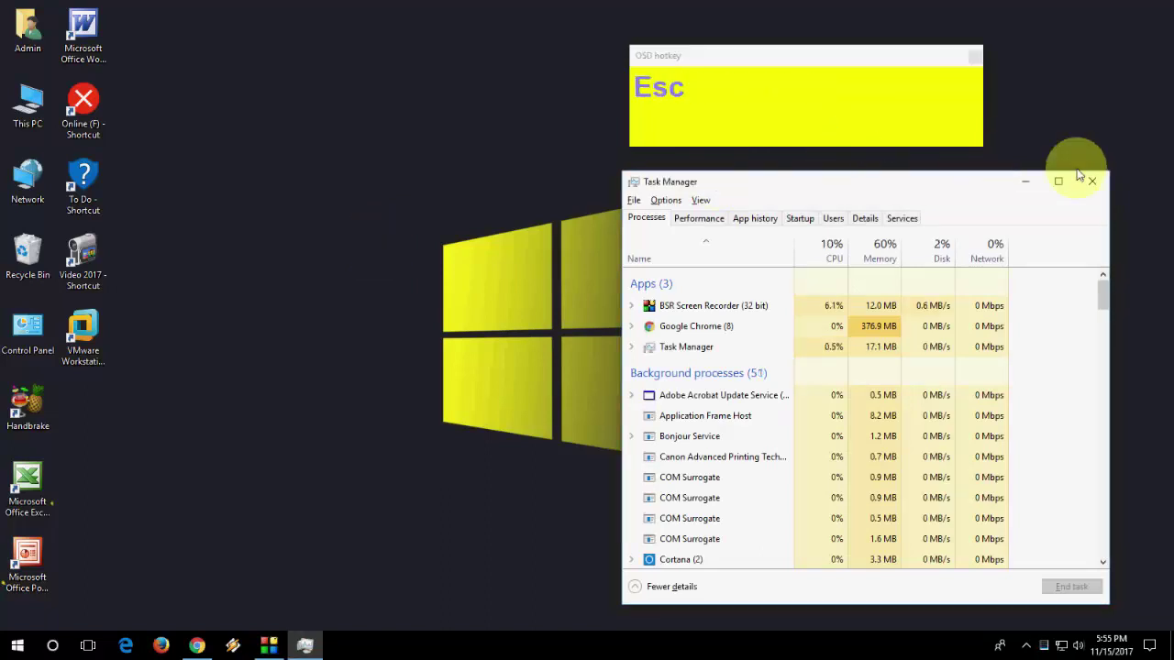
right_click(493, 298)
click(502, 315)
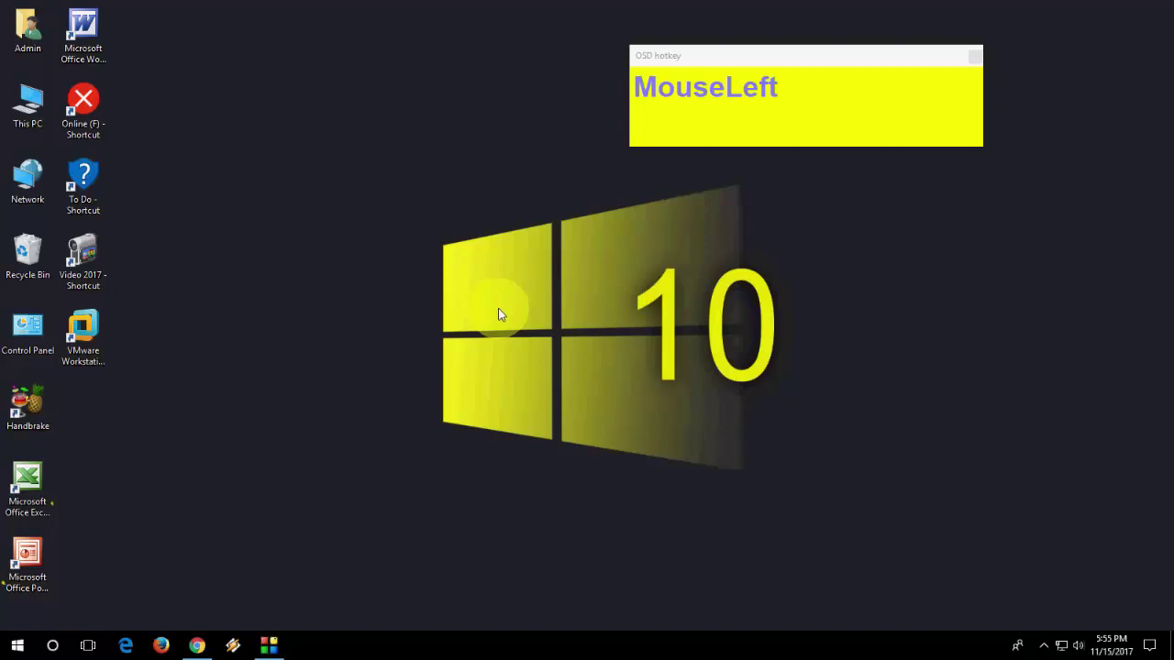
- Bring Chrome back into view and close the Wikipedia tab
key(super+s)
key(Escape)
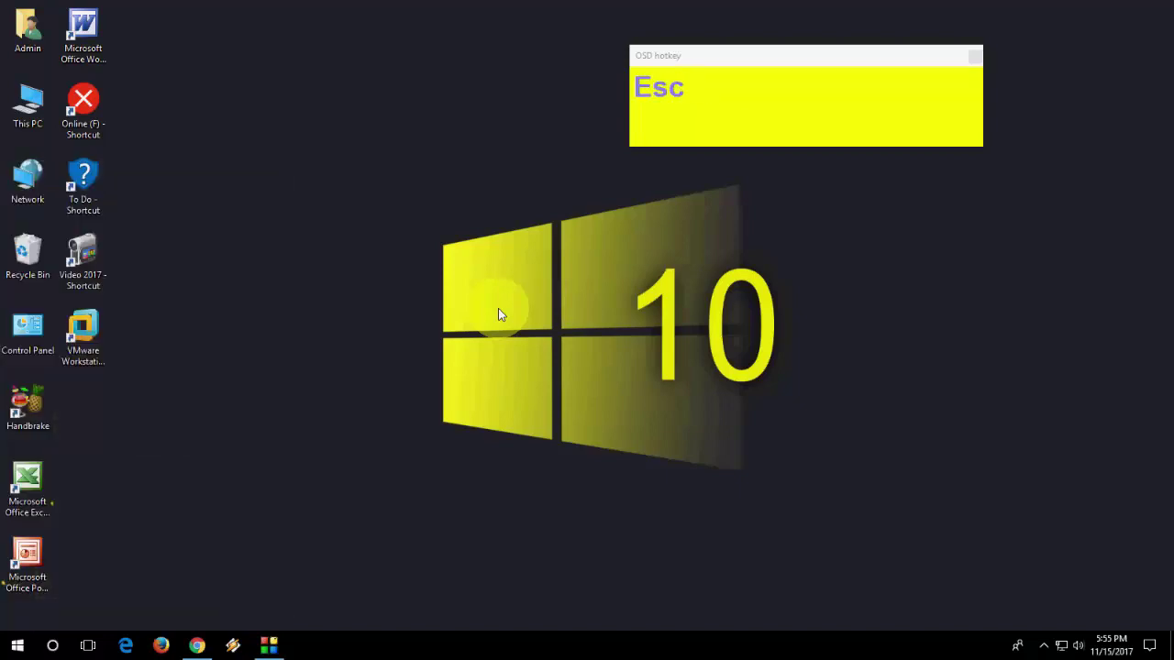
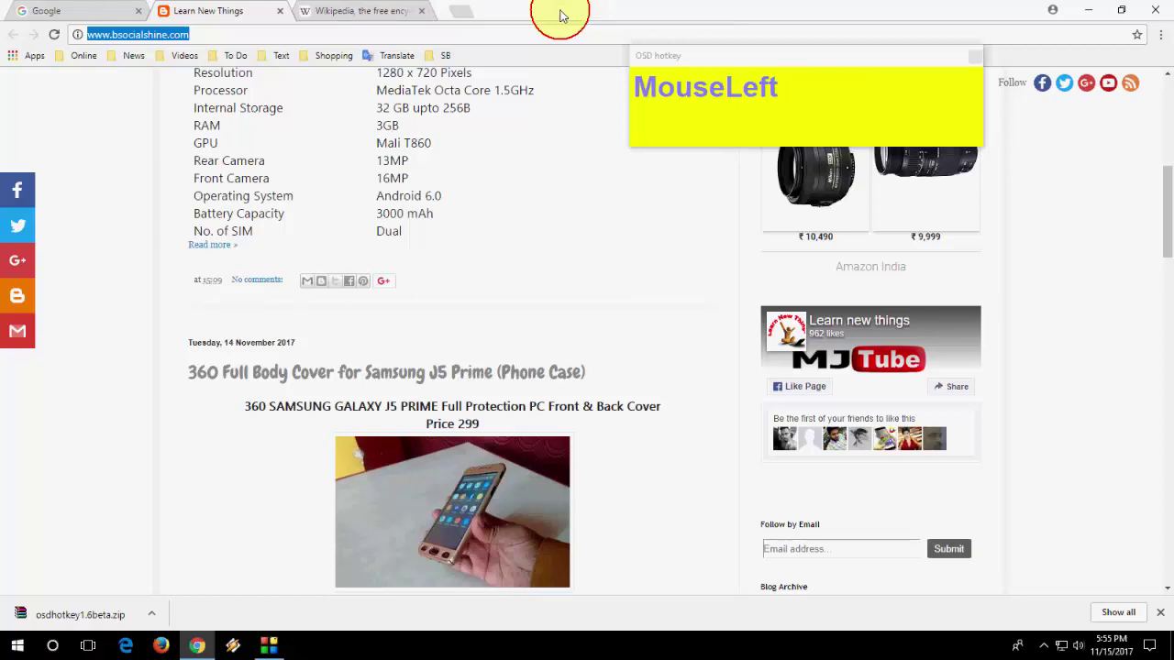
click(419, 22)
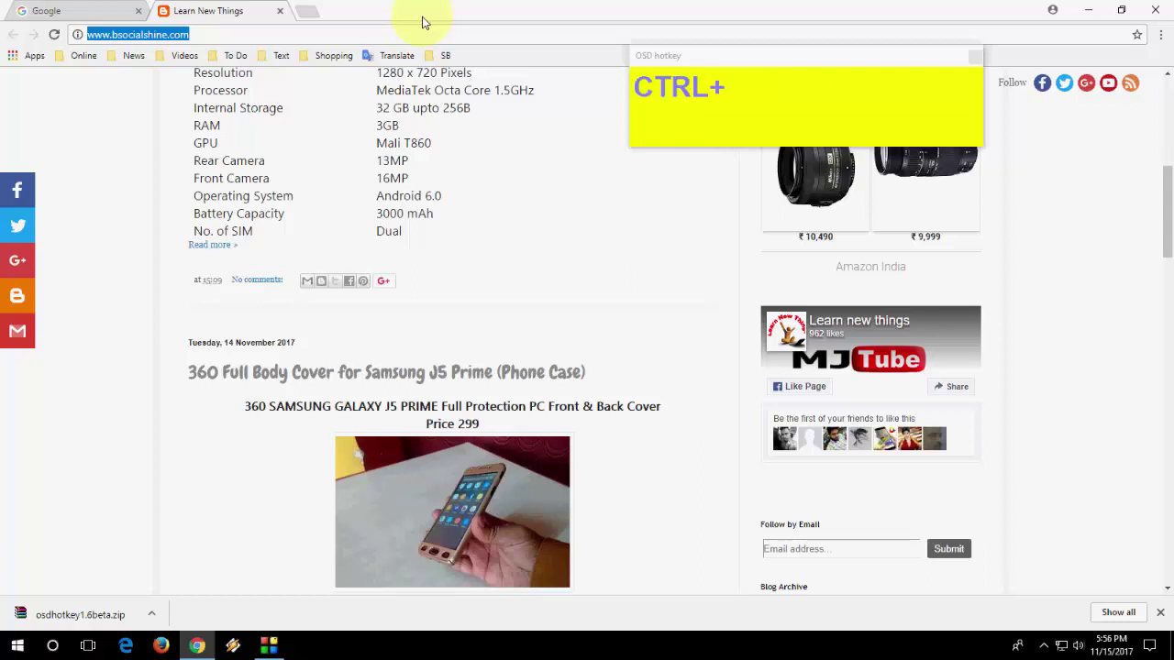
- Reopen the closed Wikipedia tab with Ctrl+Shift+T, then close it again
key(ctrl+shift+t)
key(ctrl+shift+t)
key(ctrl+shift+t)
key(ctrl+shift+t)
key(ctrl+shift+t)
key(ctrl+shift+t)
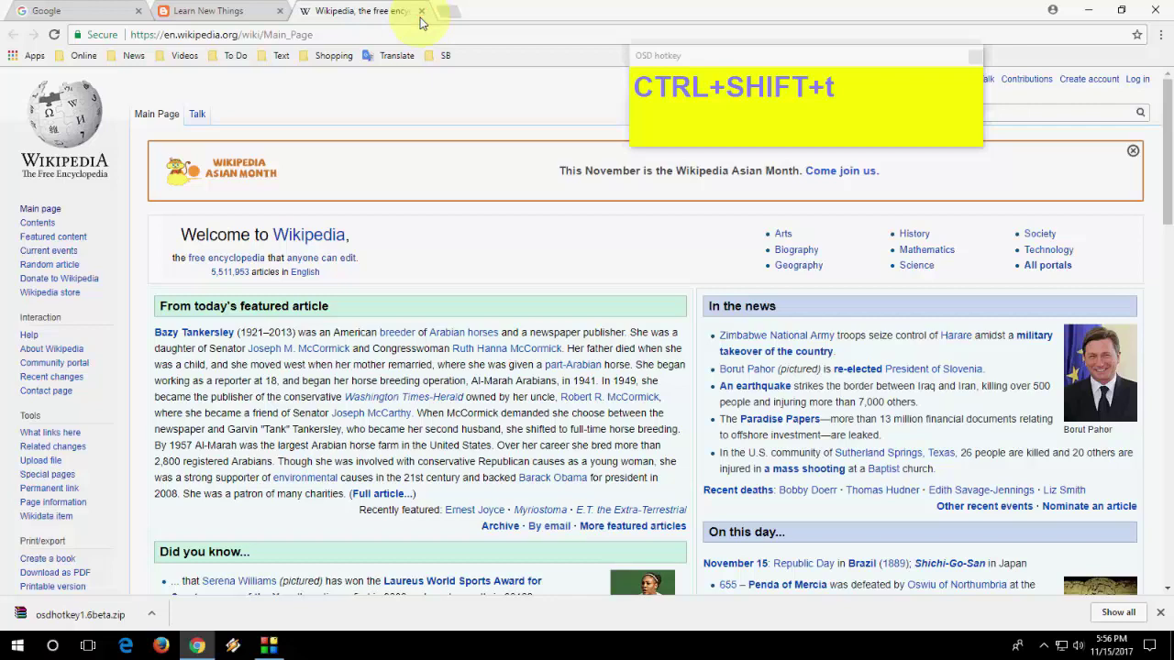
click(419, 16)
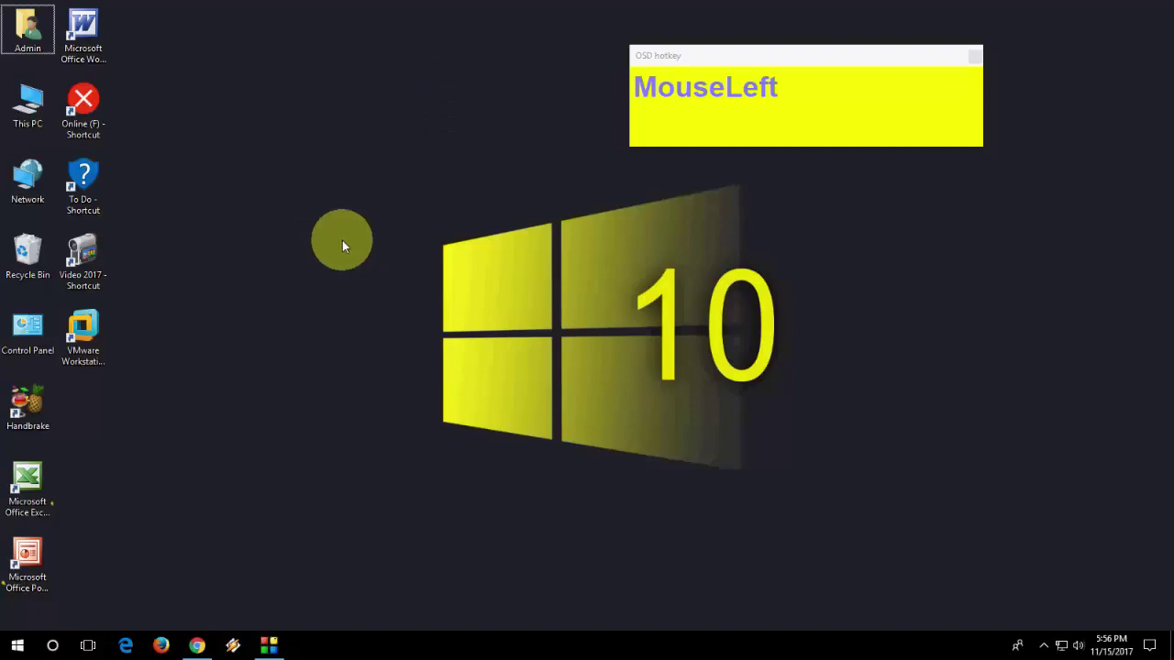
- Reach the speaker icon via Win+B and lower the volume from 54 to 48
key(super+b)
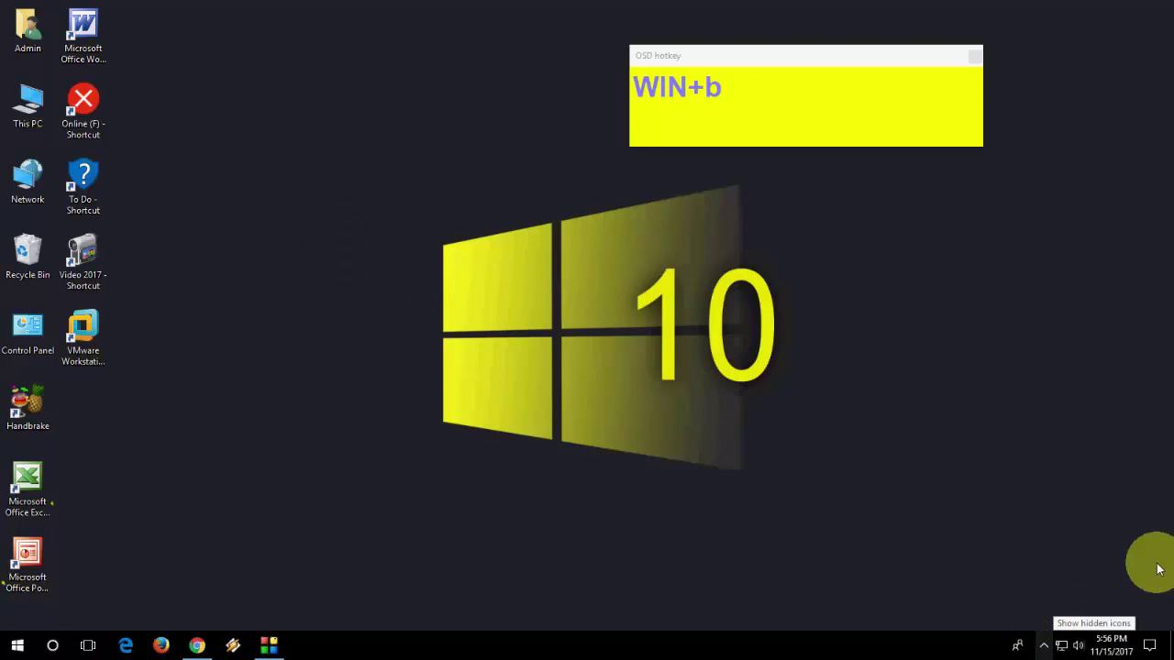
key(Right)
key(Right)
key(Return)
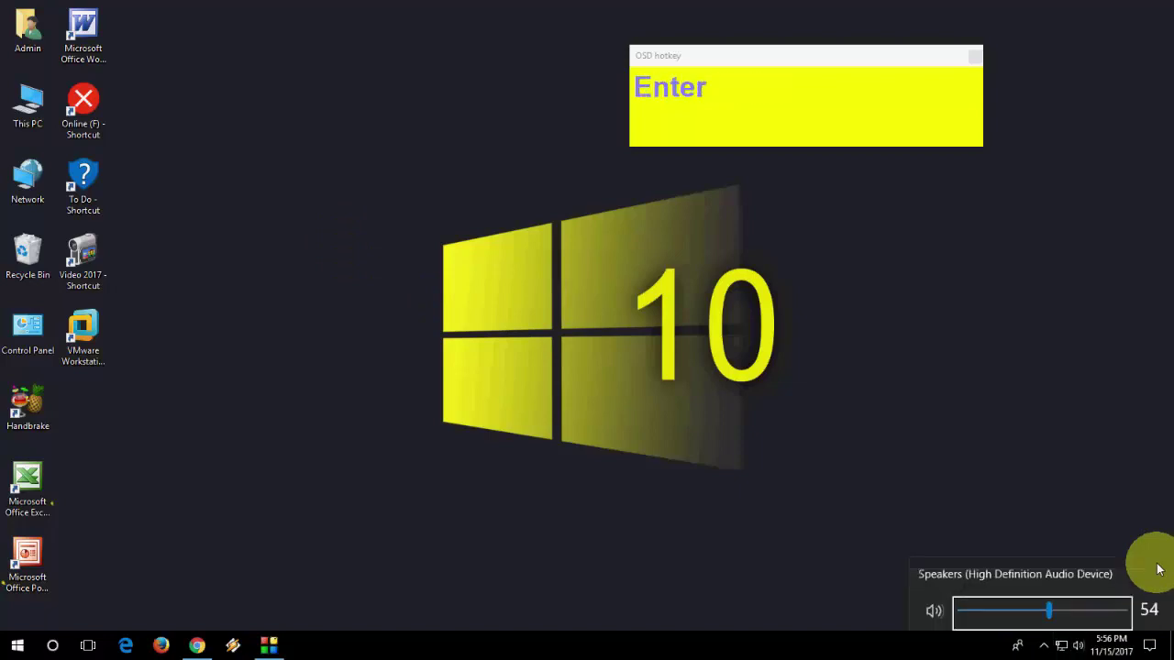
key(Left)
key(Left)
key(Left)
key(Left)
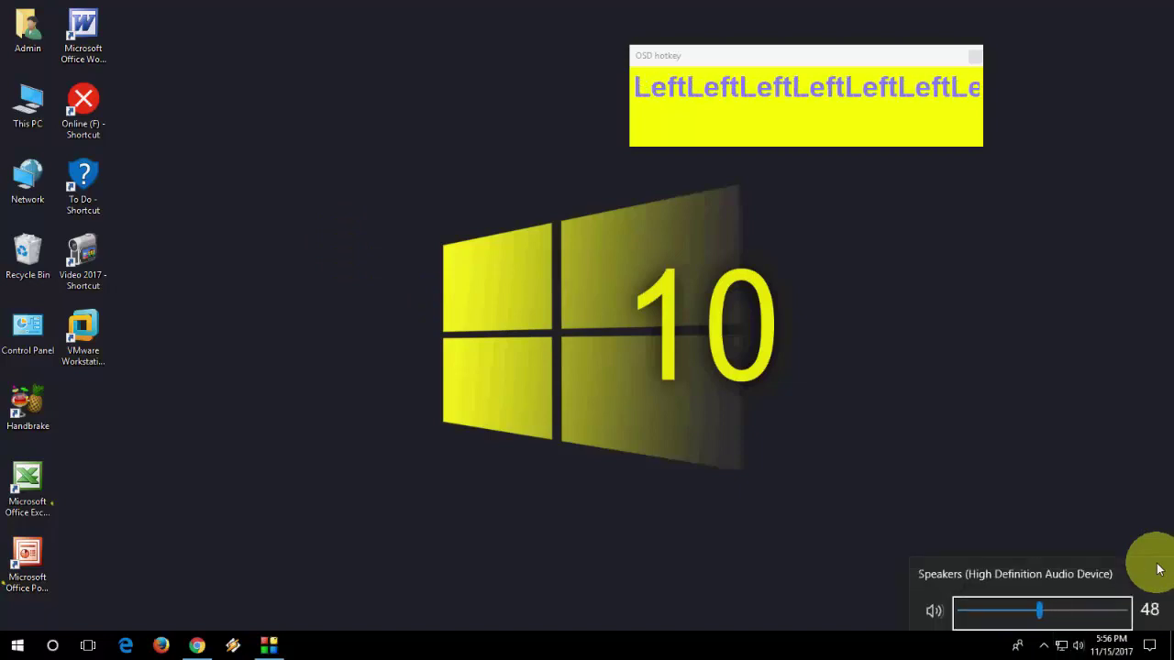
key(Escape)
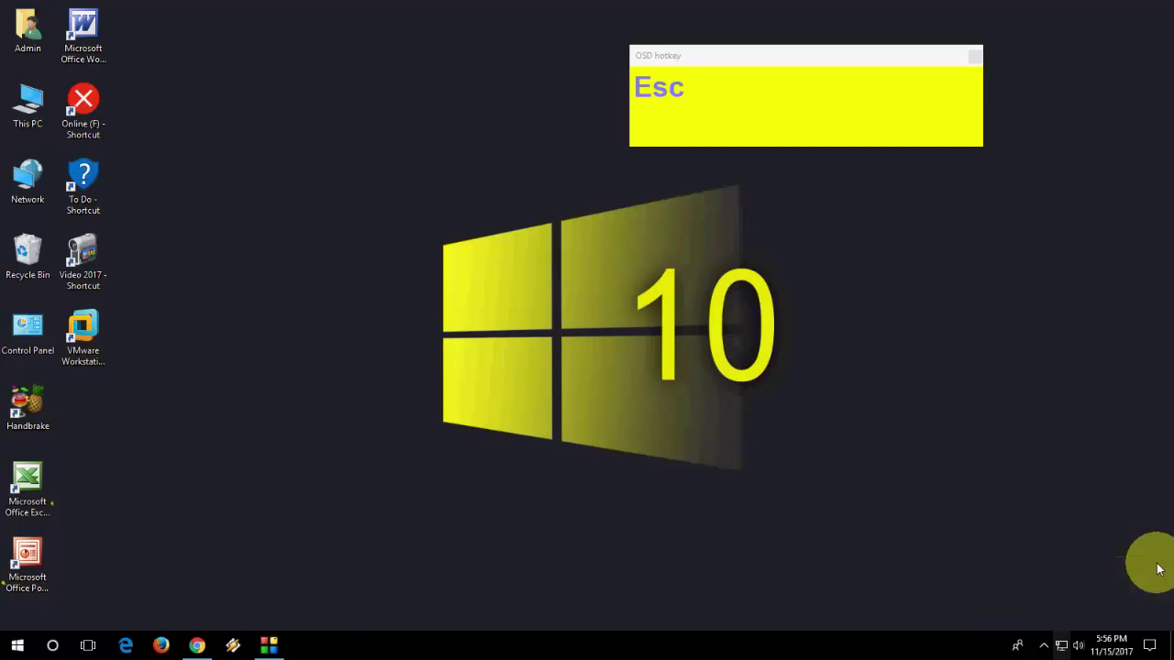
- Dismiss the volume panel and restore the Chrome window from the desktop
key(super+b)
key(Right)
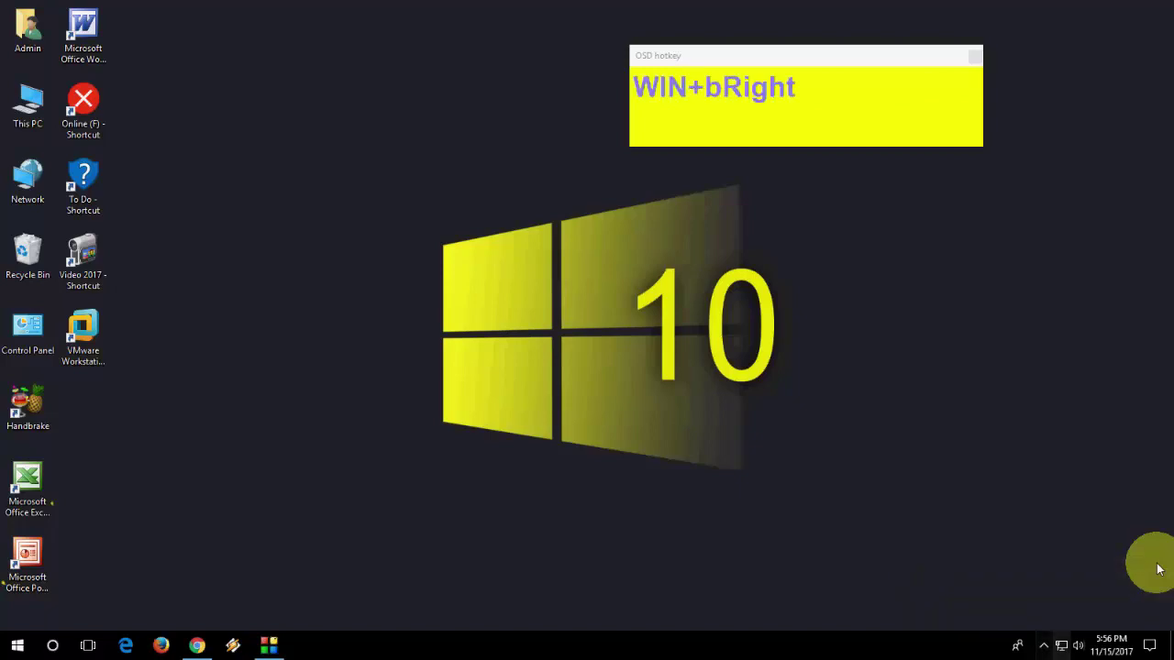
key(Escape)
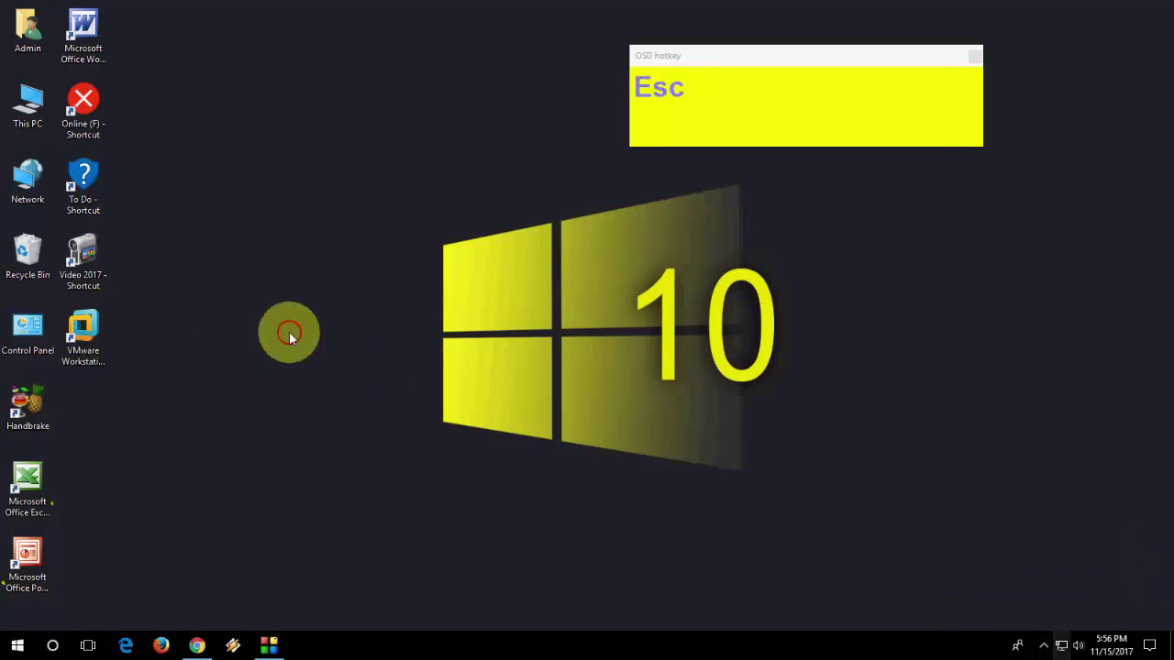
click(293, 339)
right_click(293, 339)
click(325, 382)
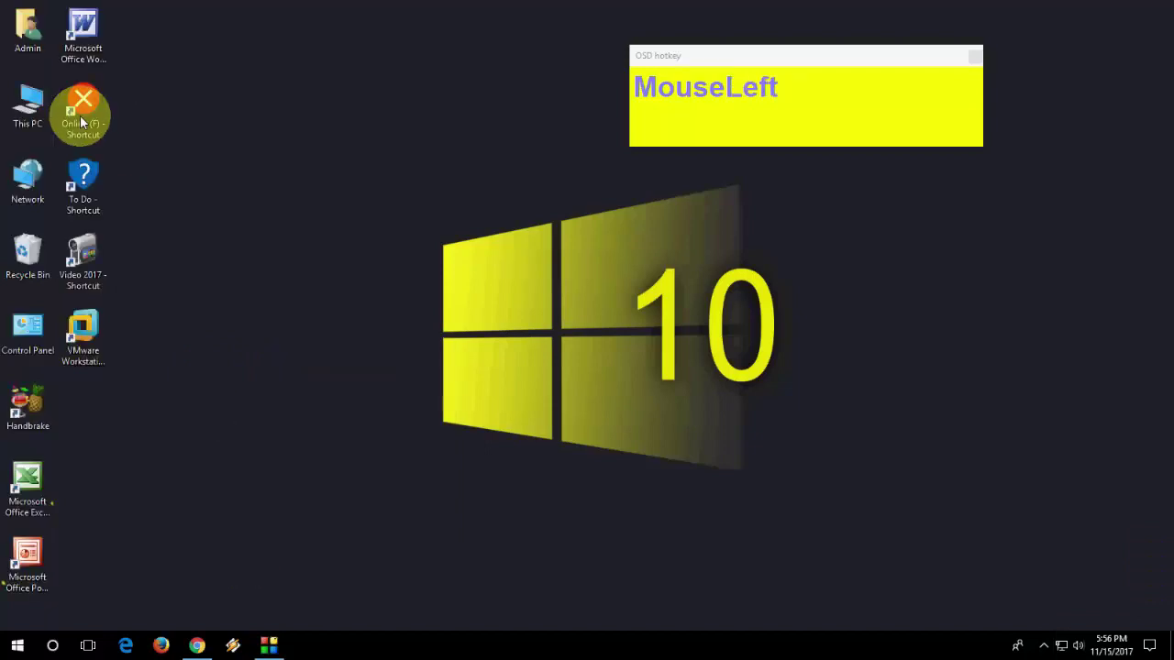
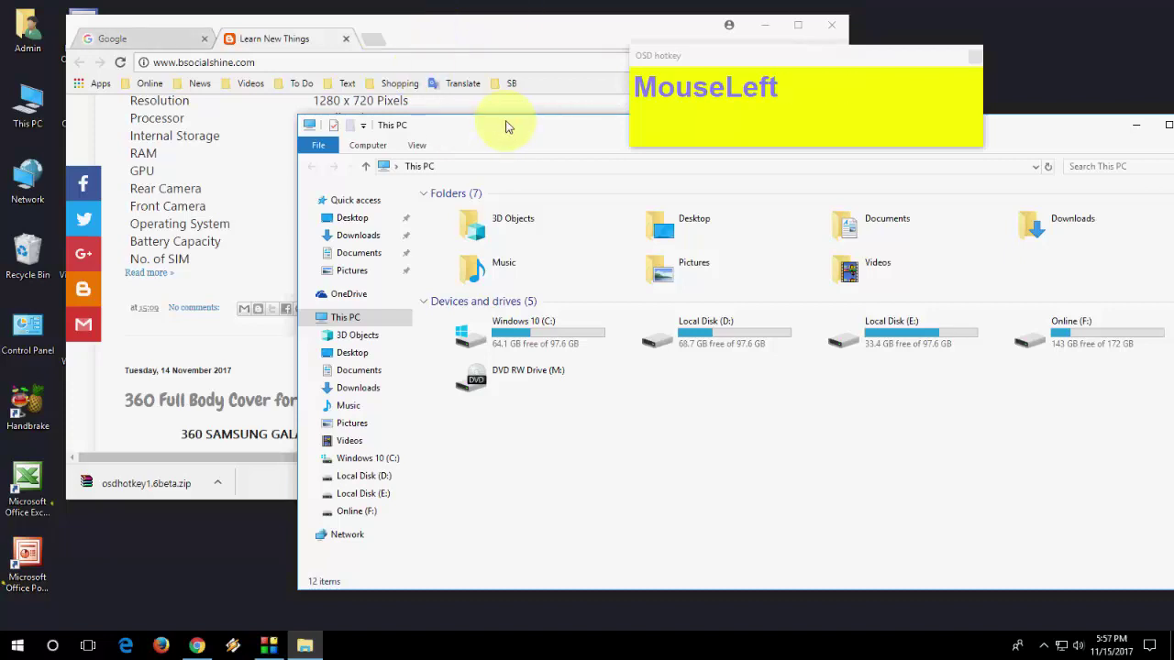
- Minimize every window except This PC with Win+Home, then close This PC to leave the bare desktop
key(Home)
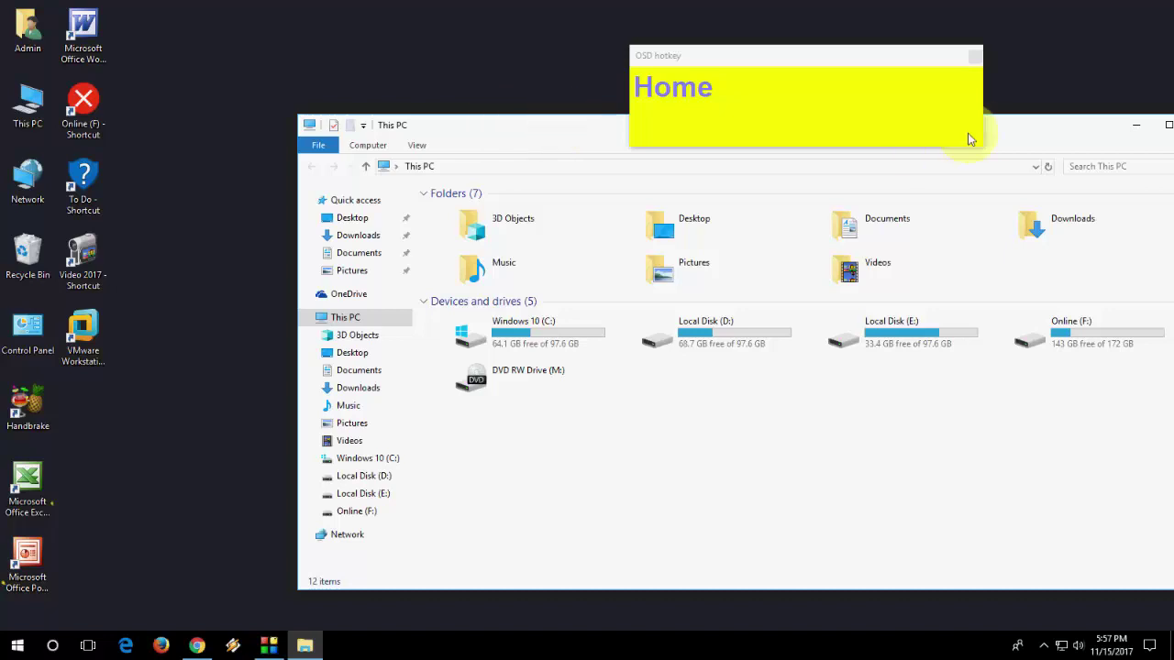
click(1097, 138)
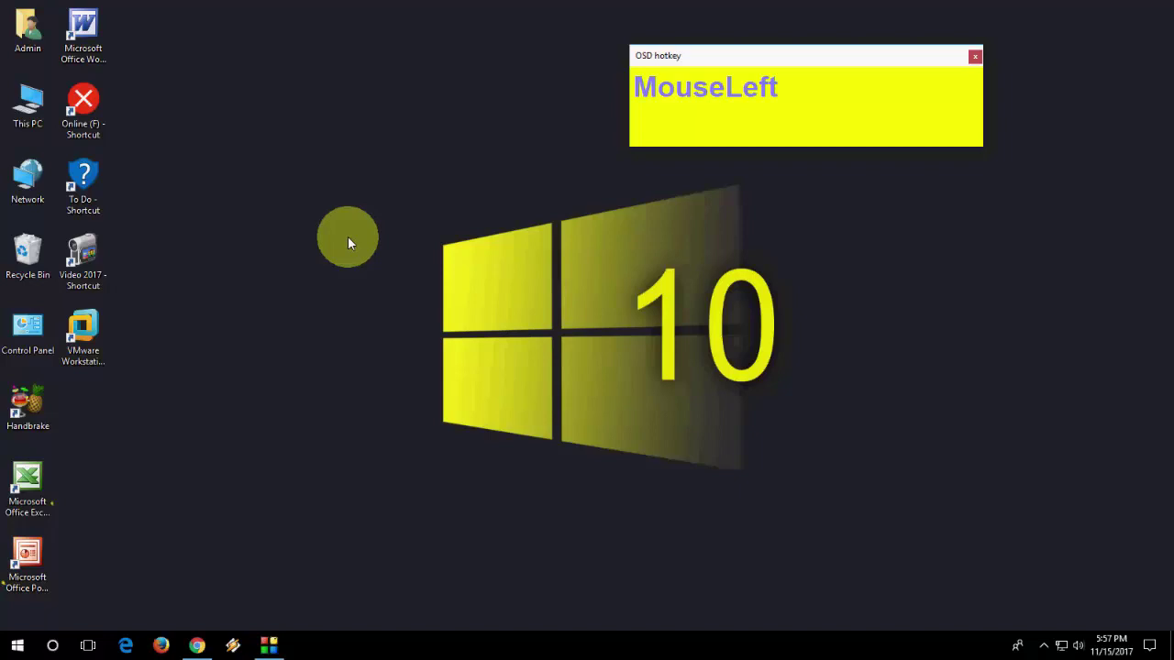
key(super+x)
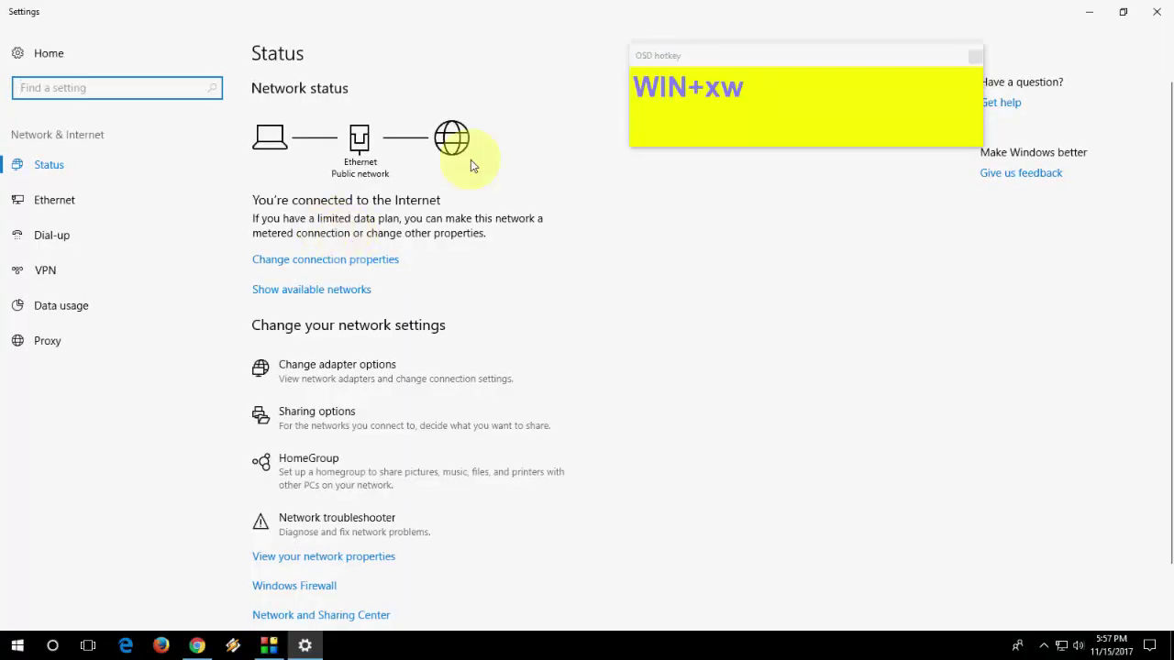
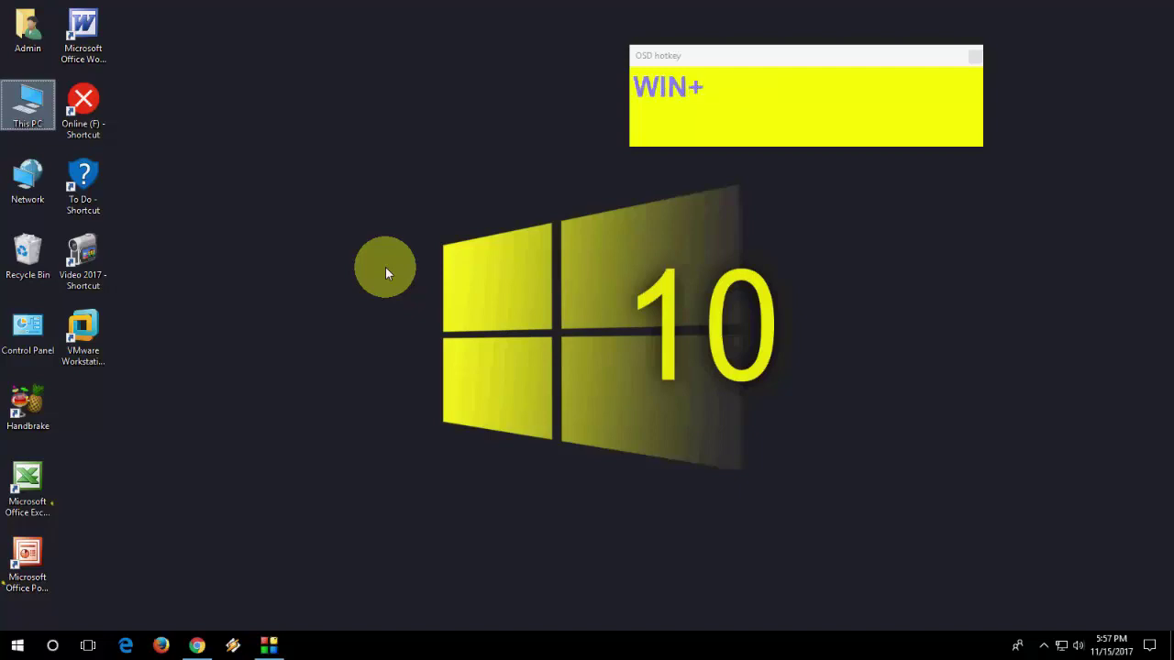
key(super+x)
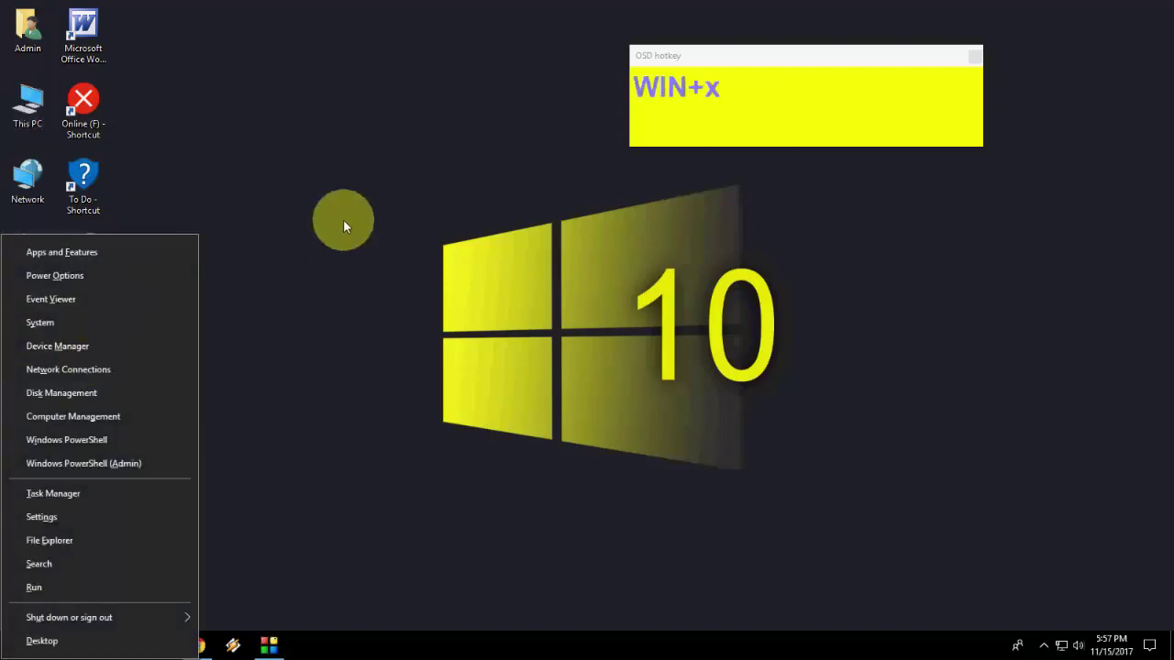
click(356, 222)
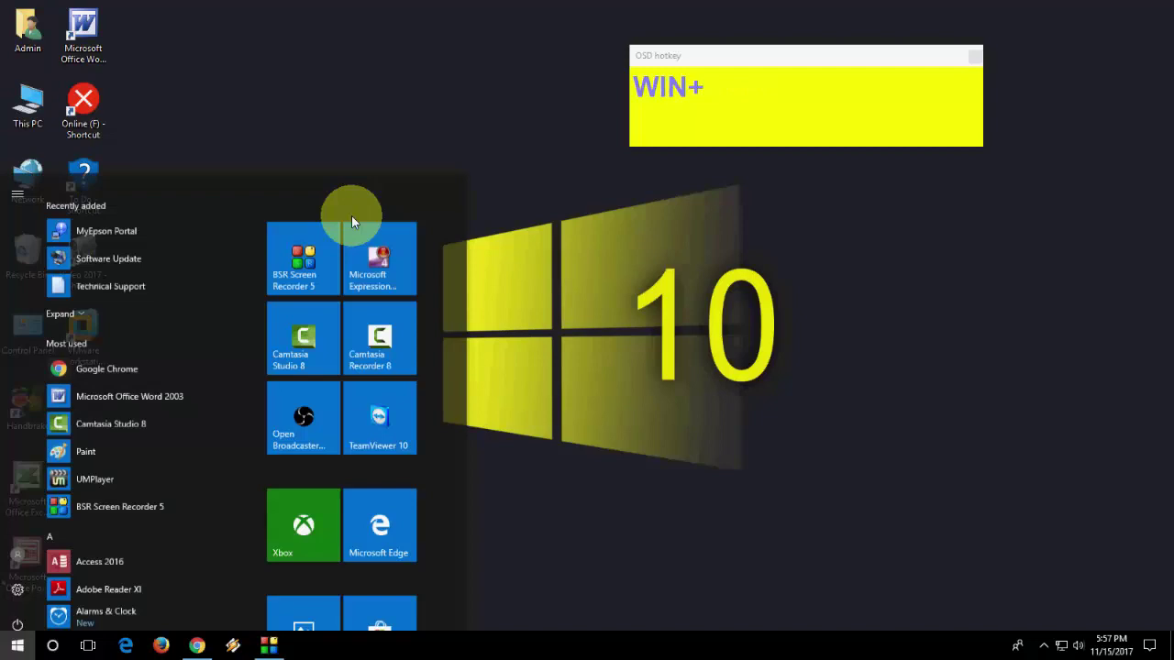
text(osk)
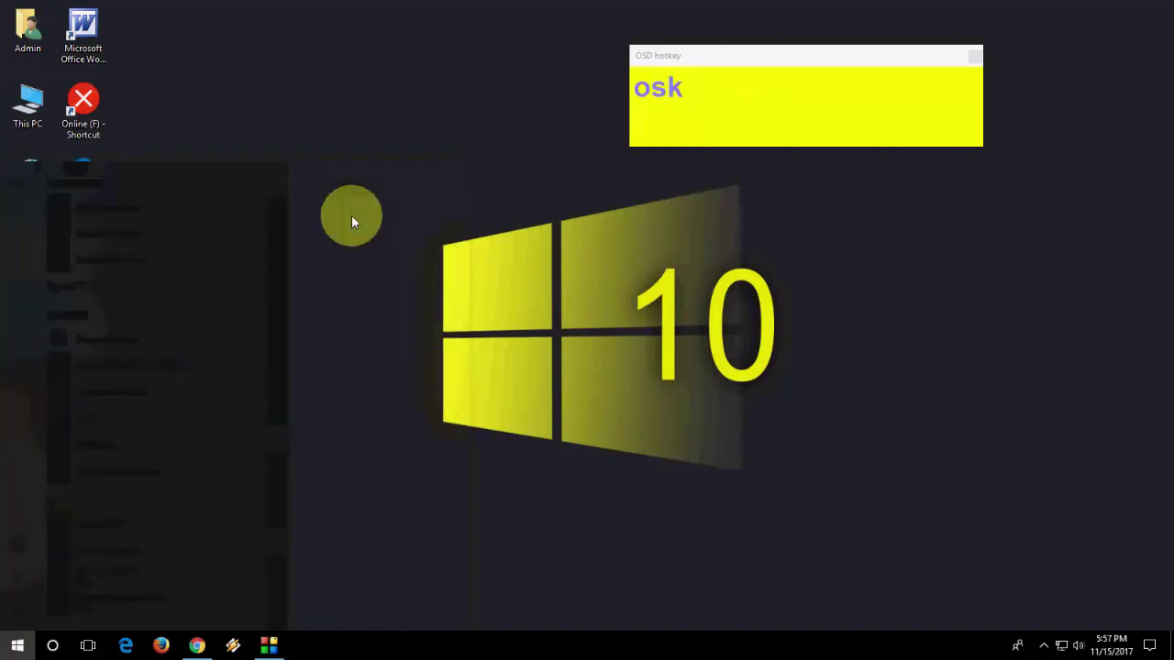
key(Return)
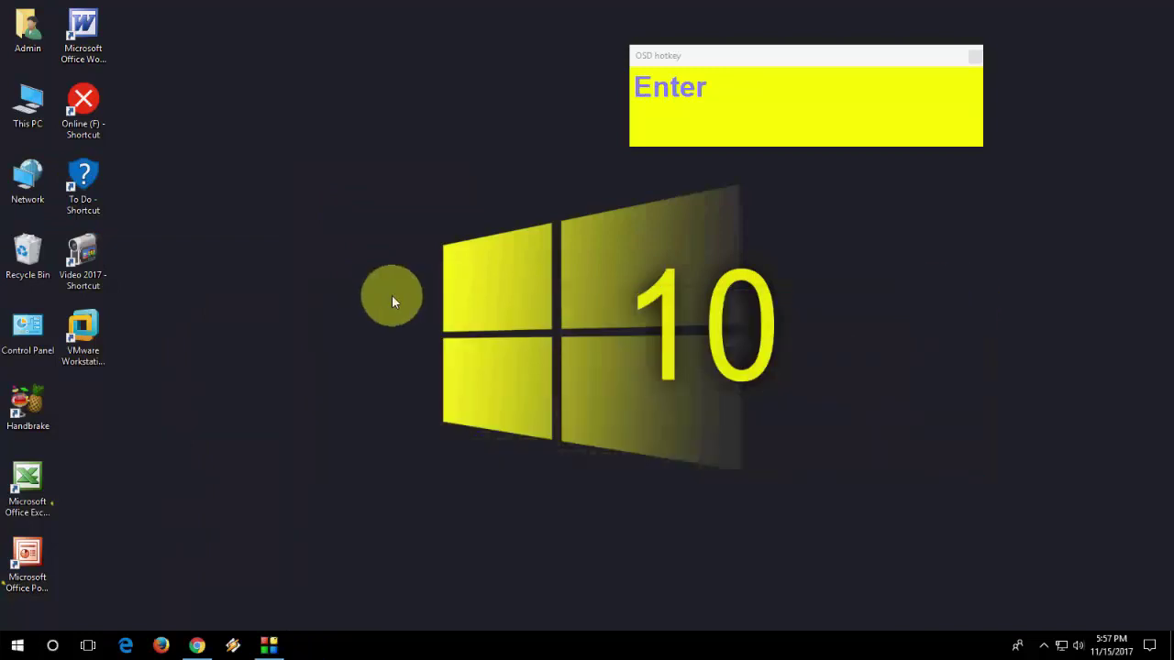
key(super+r)
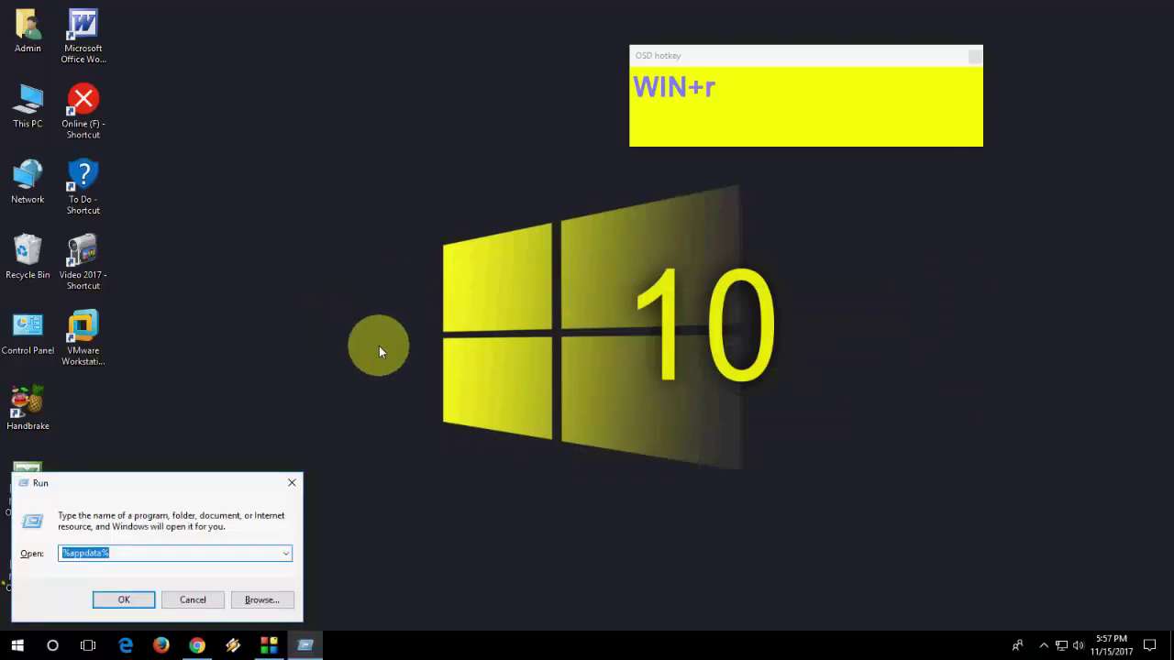
click(301, 486)
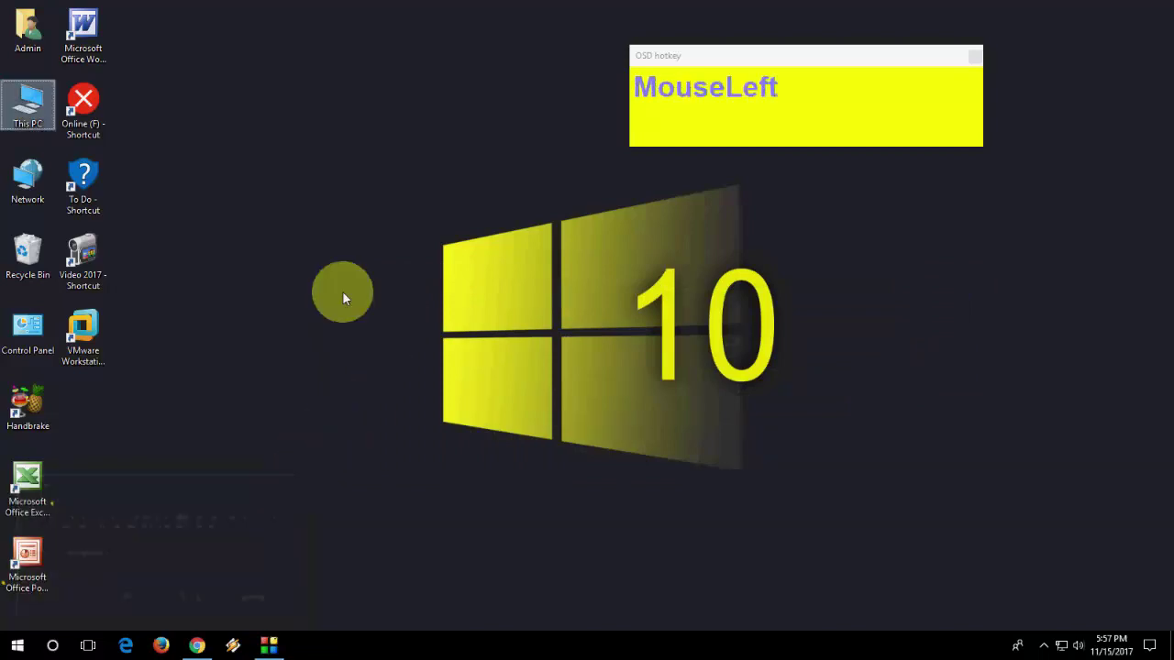